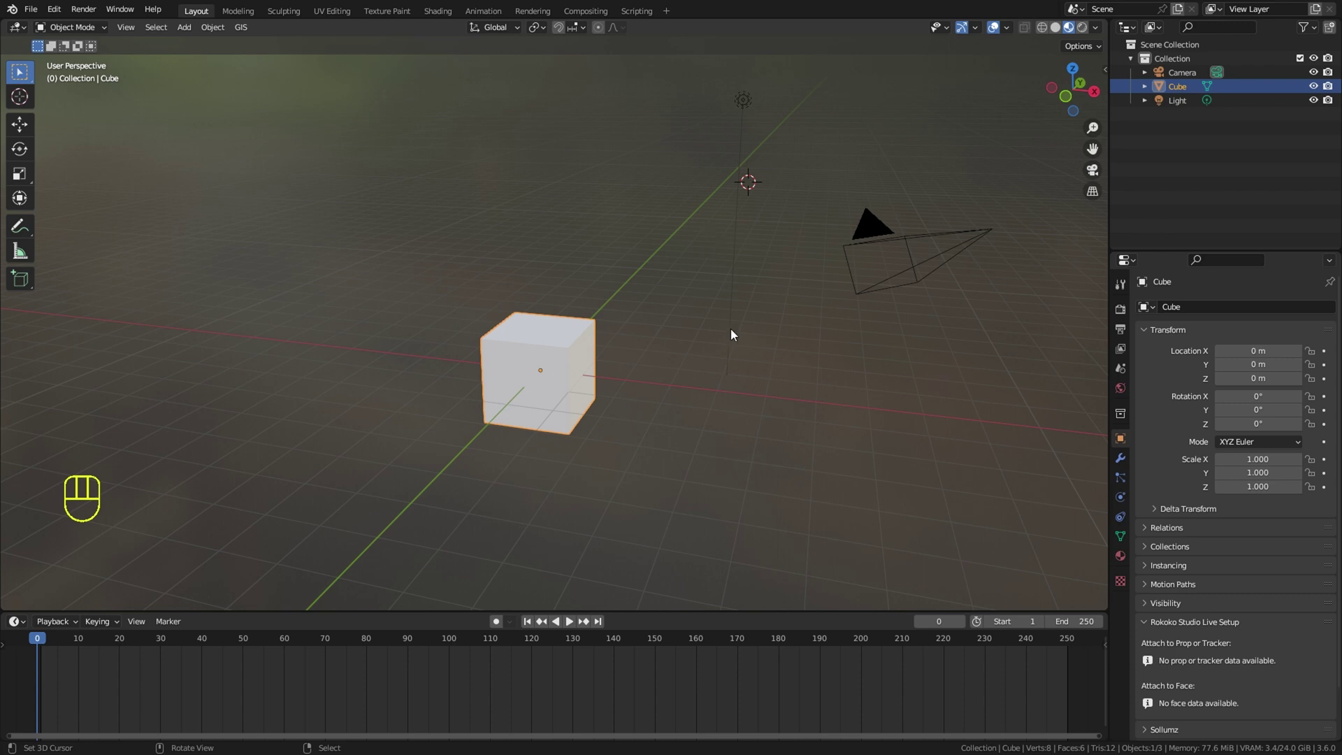
Show the sidebar and switch to the CEB Easymocap 4D Humans tools for loading tutorial.mp4
{"action": "key", "text": "n"}
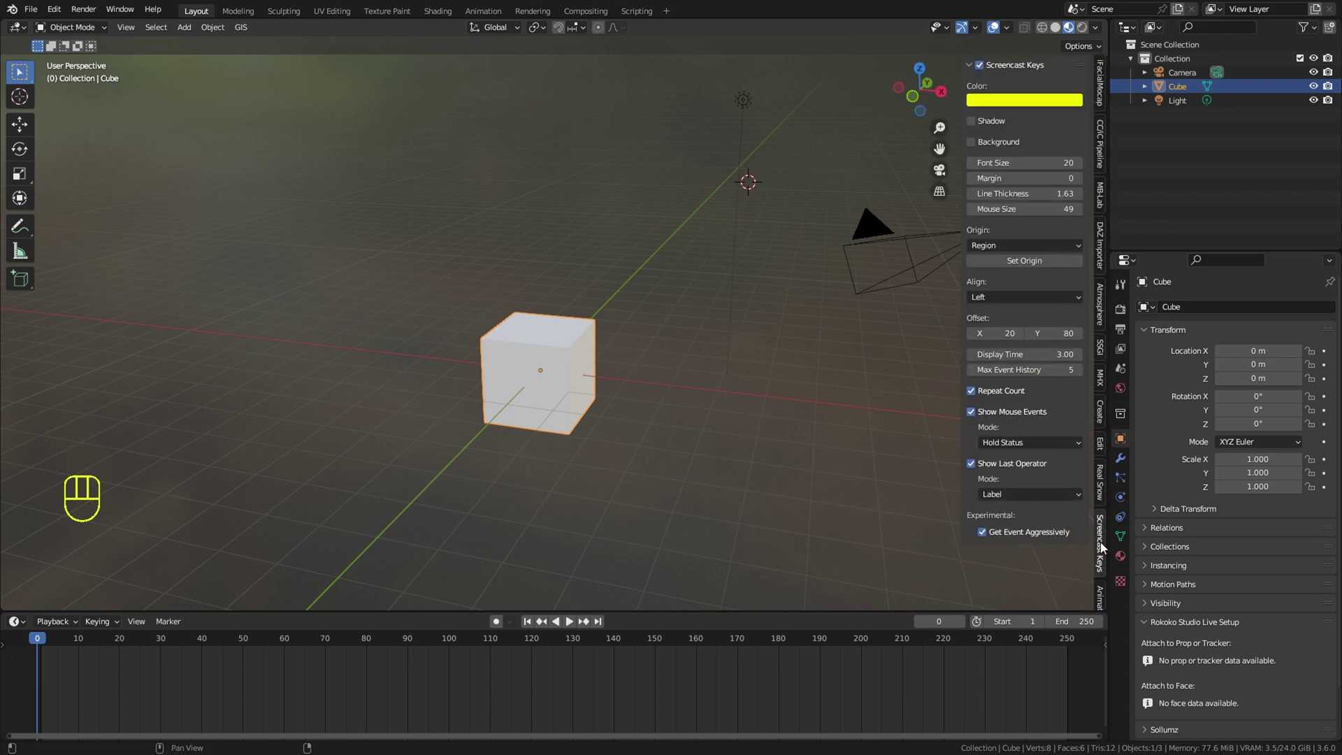
{"action": "left_click", "coordinate": [1104, 448]}
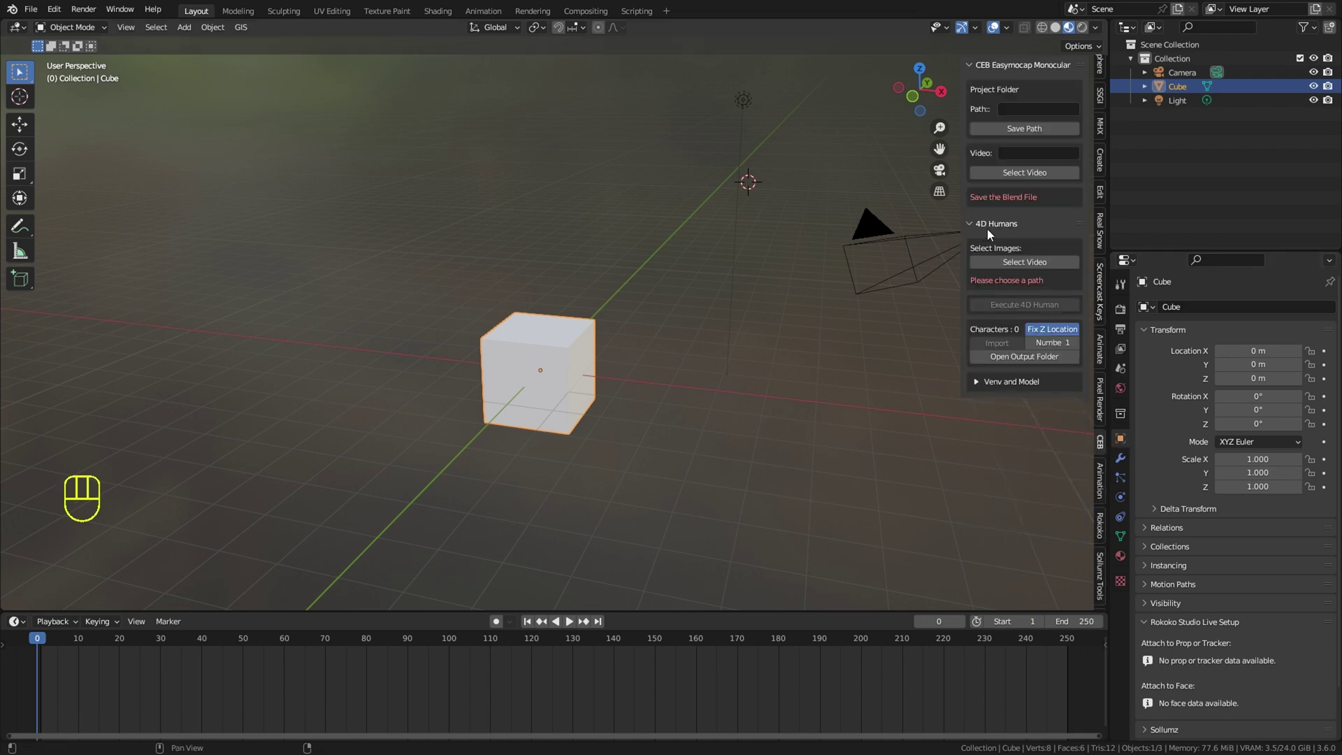
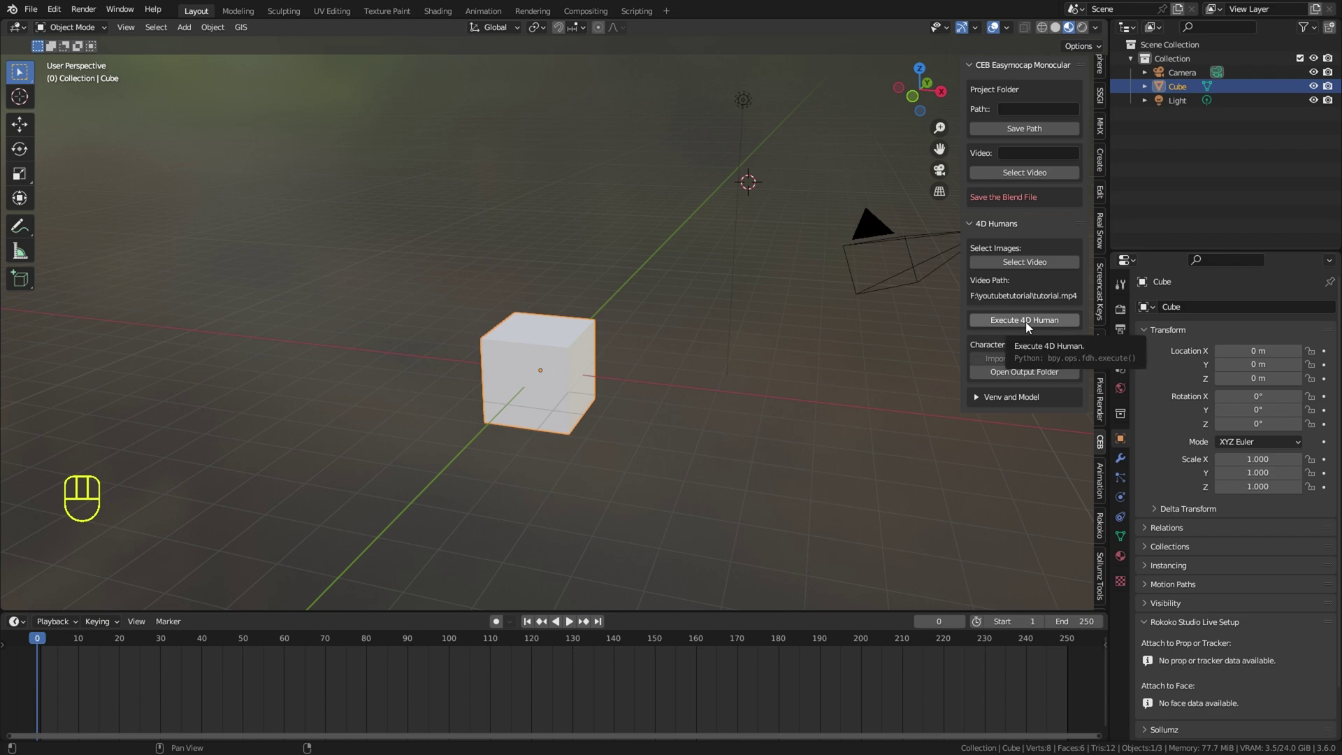
Move the console window aside while 4D Humans tracking on tutorial.mp4 runs to completion
{"action": "left_click_drag", "start_coordinate": [1028, 328], "coordinate": [558, 112]}
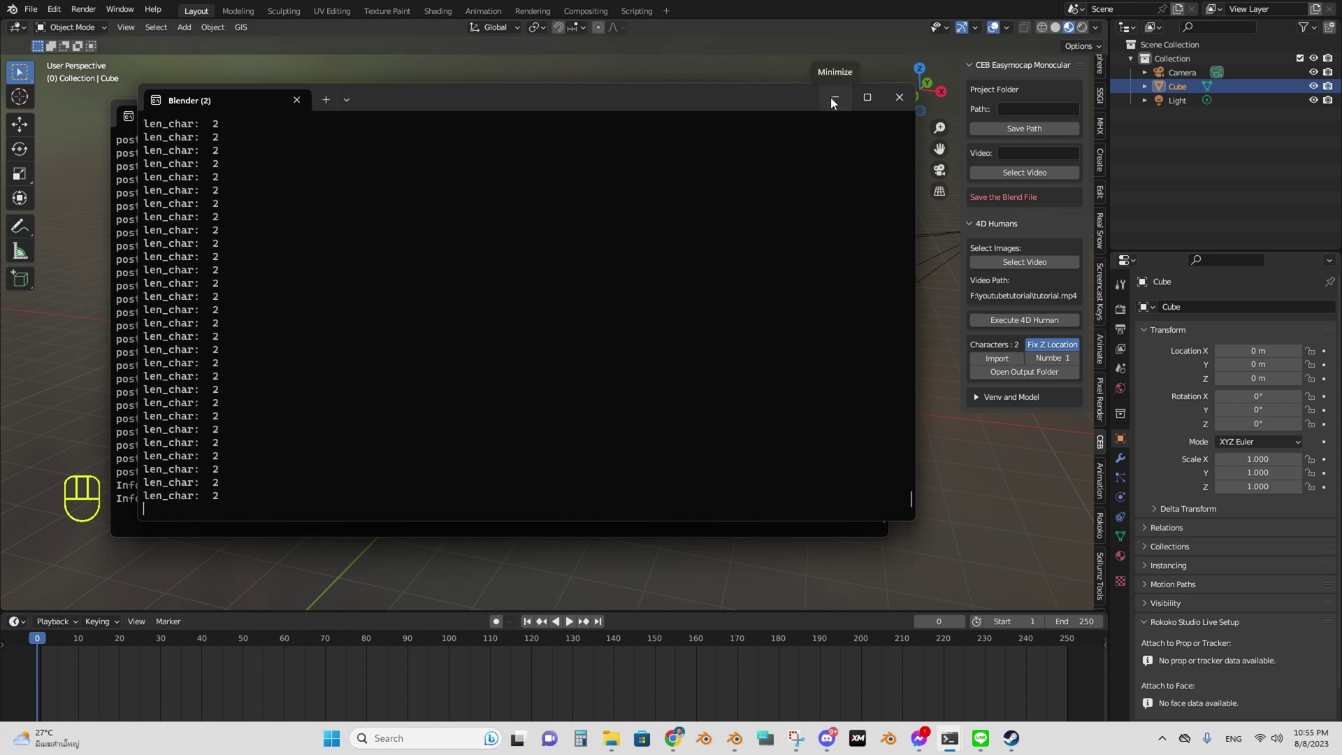
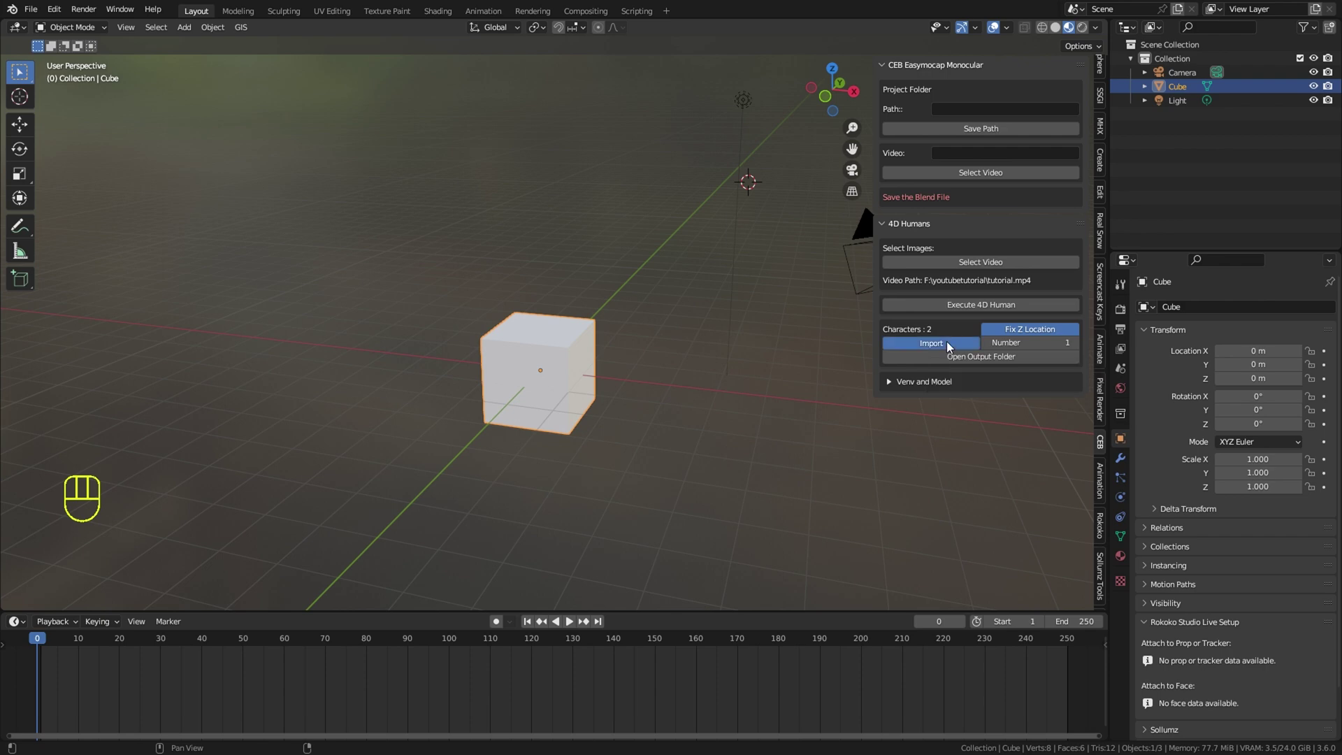
Import tracked character 1, set Number to 2 and import the second character's armature
{"action": "left_click_drag", "start_coordinate": [820, 399], "coordinate": [680, 402]}
{"action": "left_click_drag", "start_coordinate": [659, 353], "coordinate": [691, 309]}
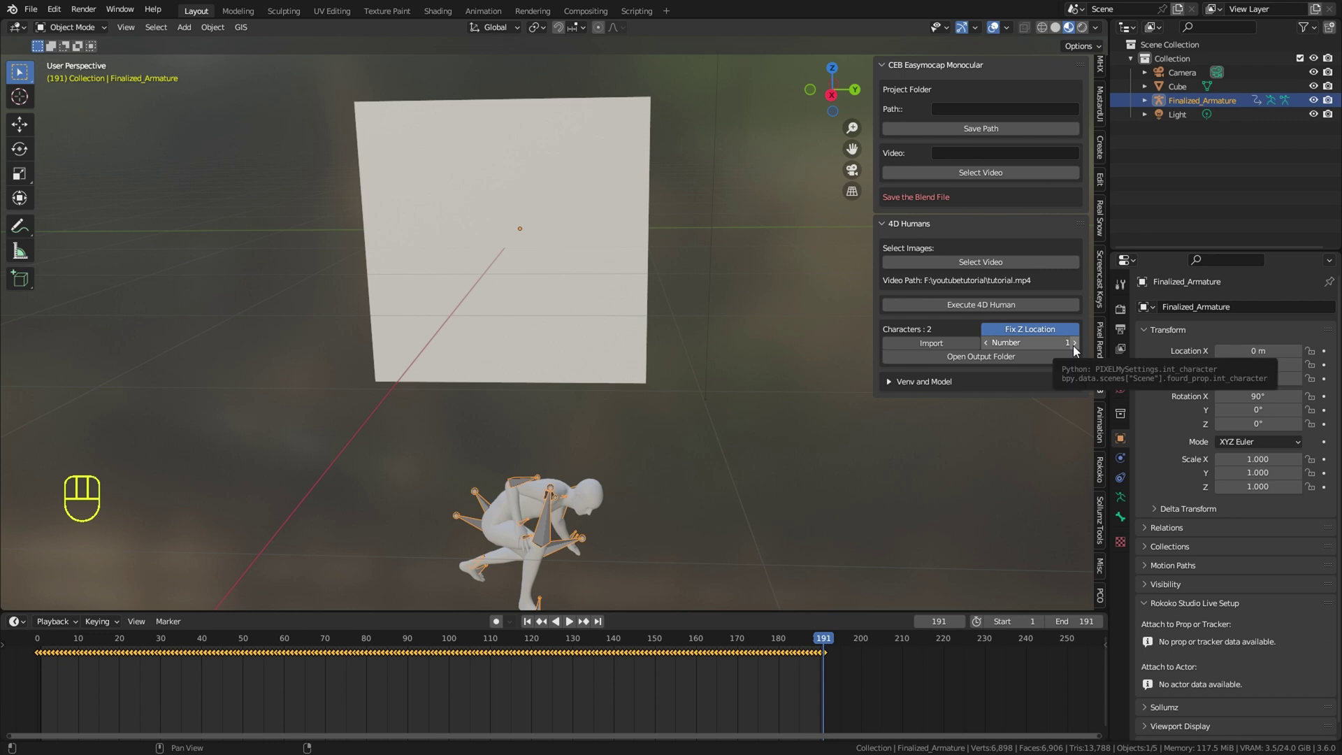
{"action": "left_click", "coordinate": [1079, 350]}
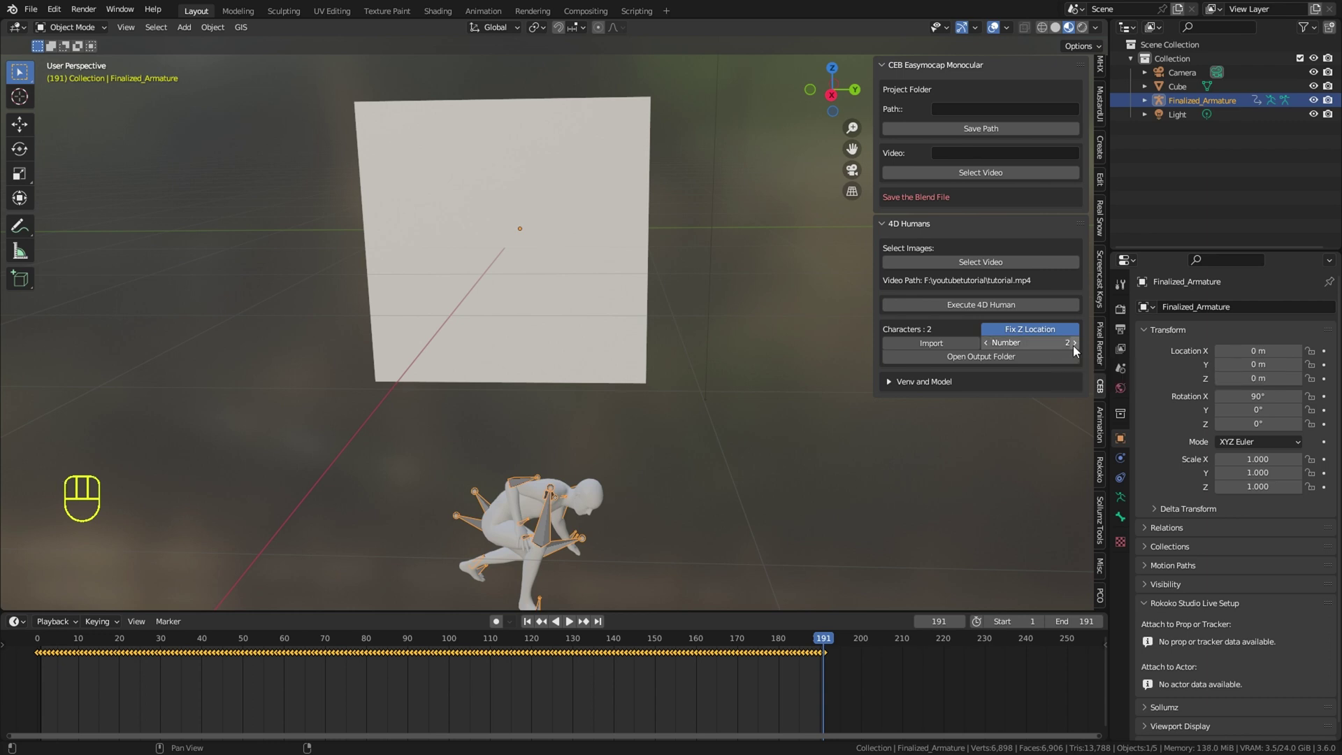
{"action": "left_click_drag", "start_coordinate": [928, 349], "coordinate": [798, 373]}
Delete the default cube and frame the two imported armatures in the viewport
{"action": "right_click", "coordinate": [555, 319]}
{"action": "key", "text": "Delete"}
{"action": "key", "text": "x"}
{"action": "left_click_drag", "start_coordinate": [626, 325], "coordinate": [805, 308]}
{"action": "left_click_drag", "start_coordinate": [723, 300], "coordinate": [695, 254]}
{"action": "middle_click", "coordinate": [681, 258]}
{"action": "middle_click", "coordinate": [658, 421]}
{"action": "middle_click", "coordinate": [671, 423]}
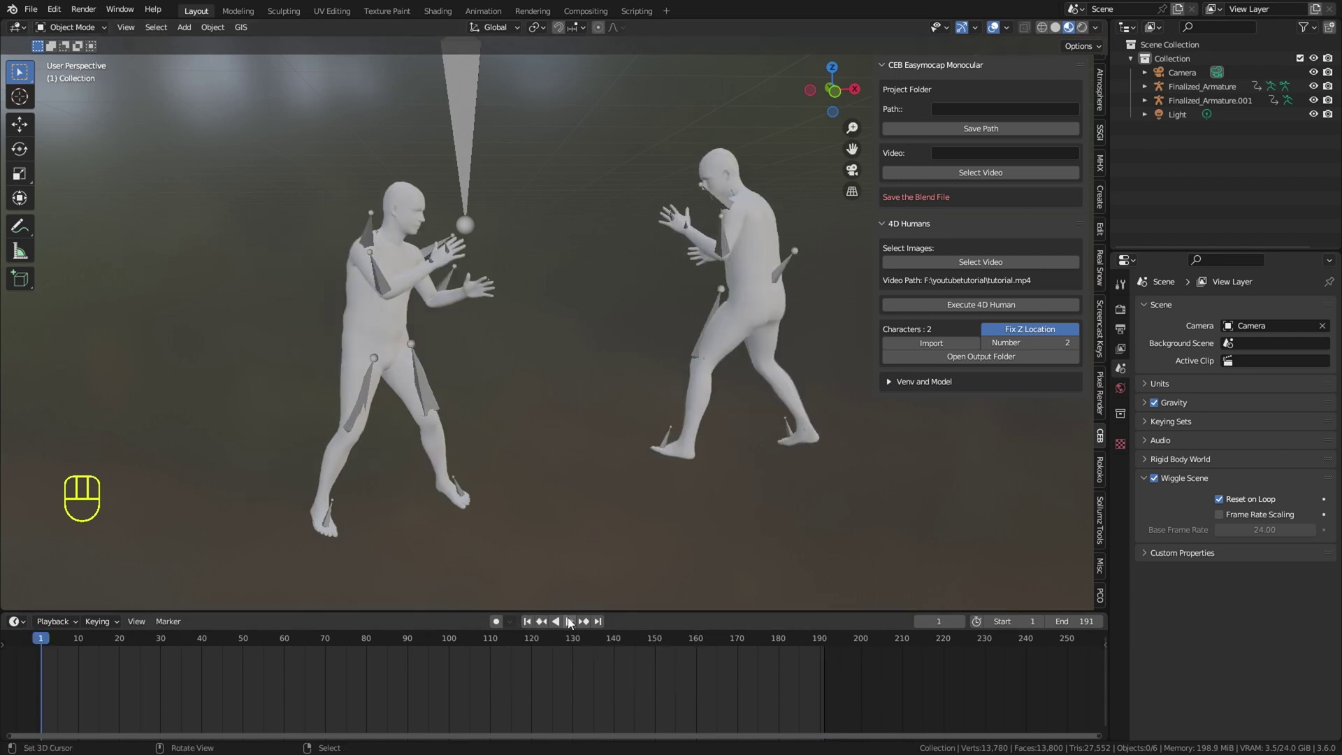
Play the mocap animation, orbit around the moving figure and pause it
{"action": "left_click", "coordinate": [574, 622]}
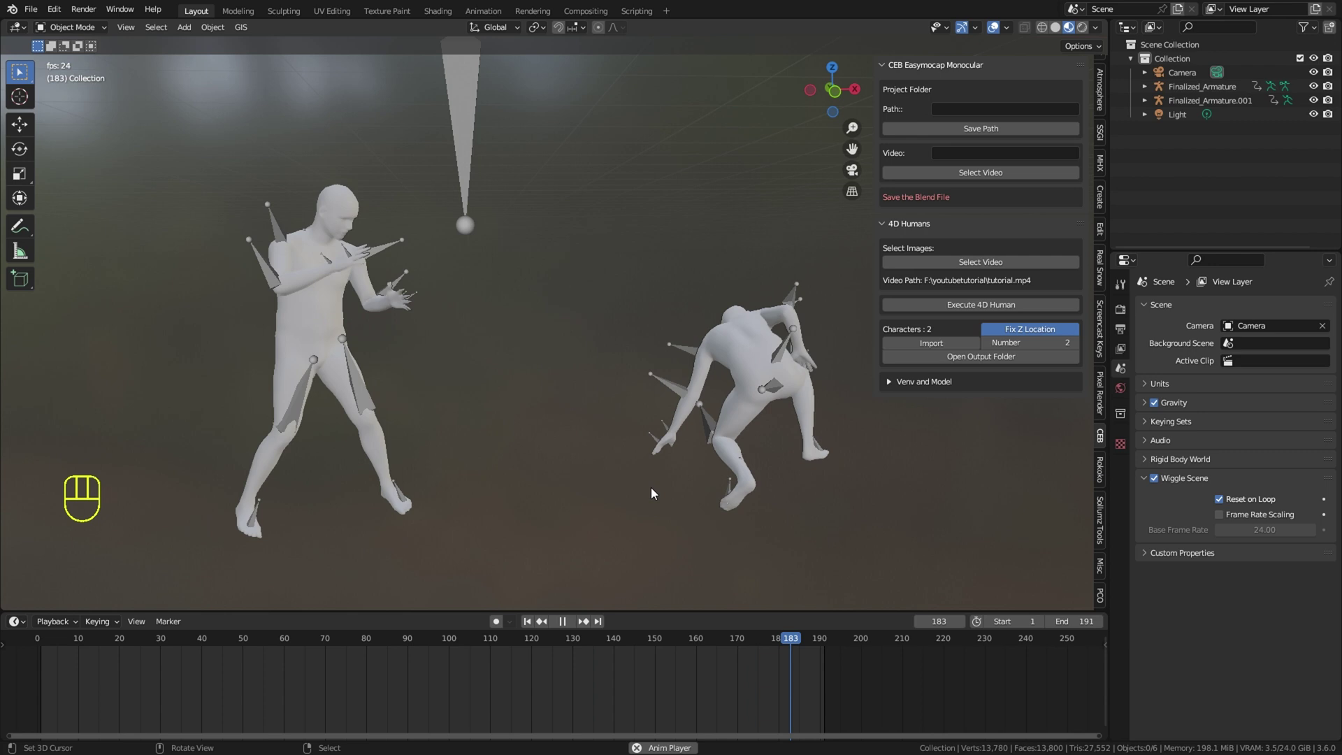
{"action": "middle_click", "coordinate": [576, 366]}
{"action": "middle_click", "coordinate": [616, 294]}
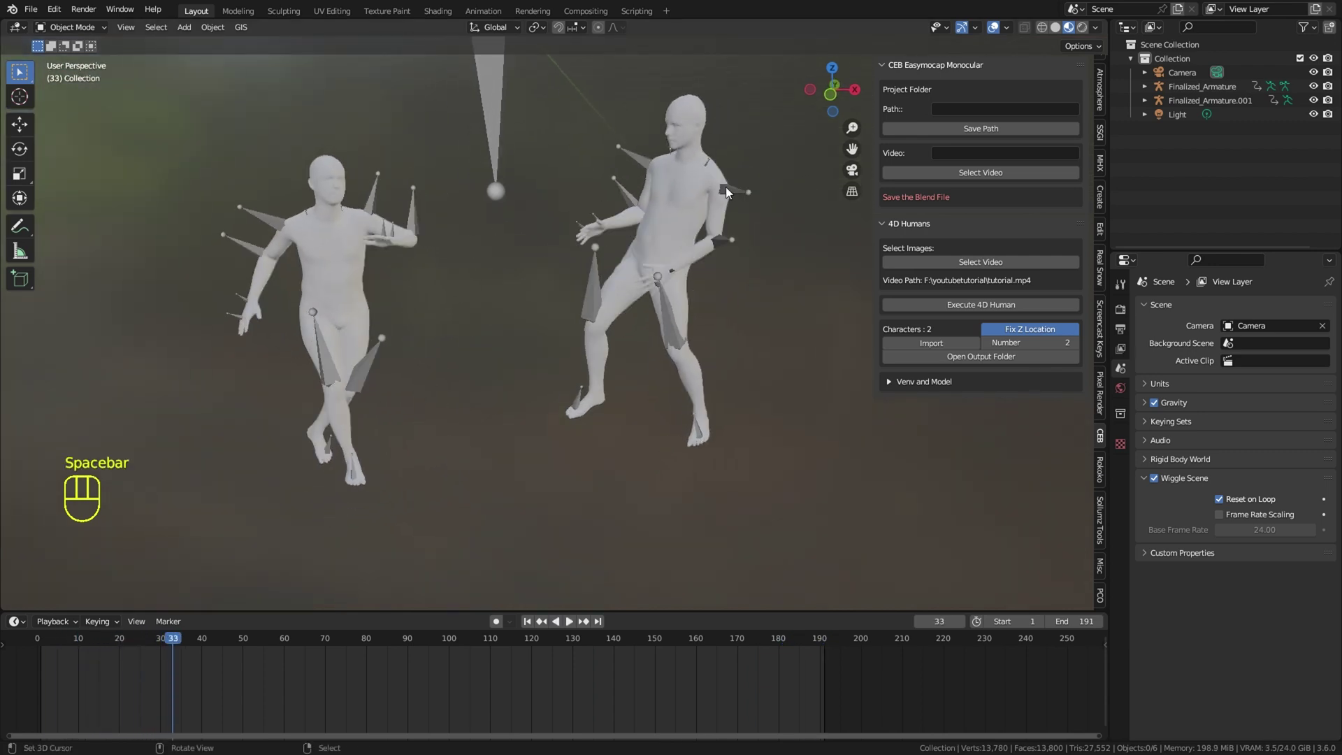
{"action": "key", "text": "space"}
{"action": "right_click", "coordinate": [732, 191]}
Enable Ambient Occlusion, Bloom and Screen Space Reflections in Render Properties
{"action": "left_click", "coordinate": [1131, 319]}
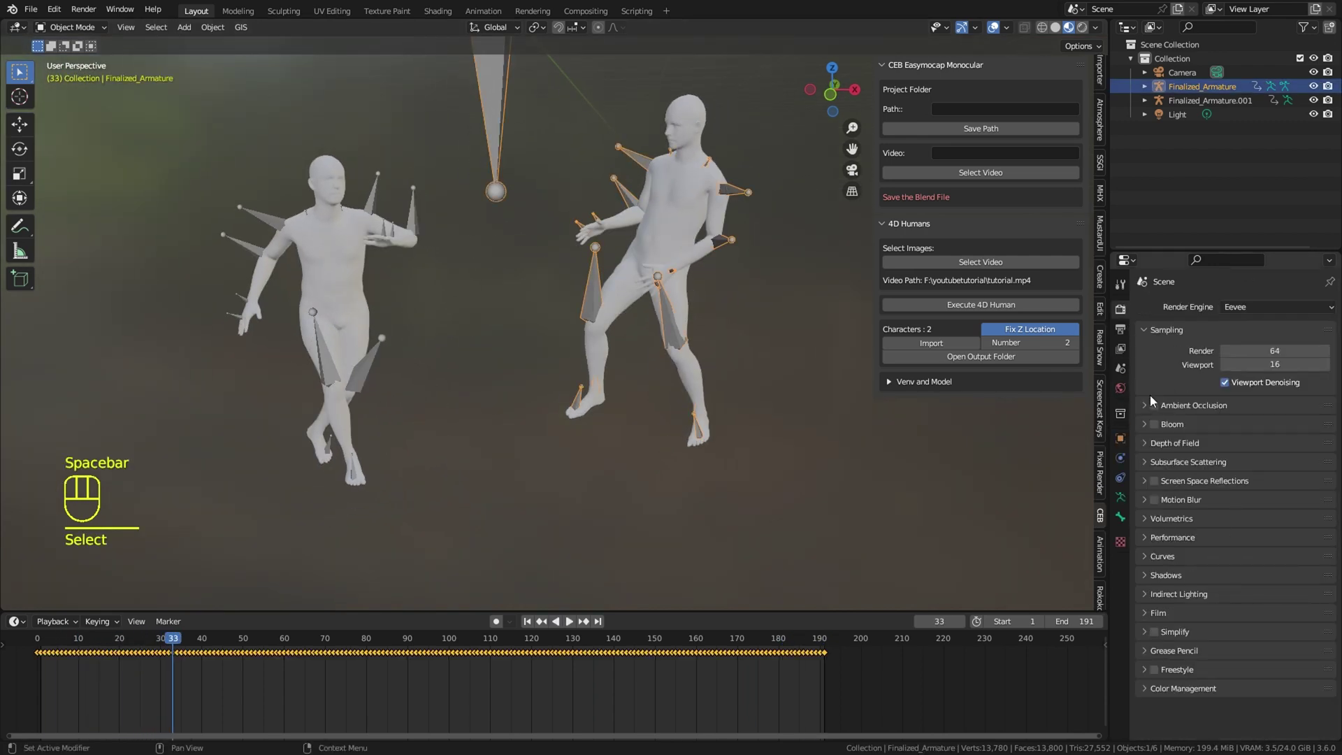
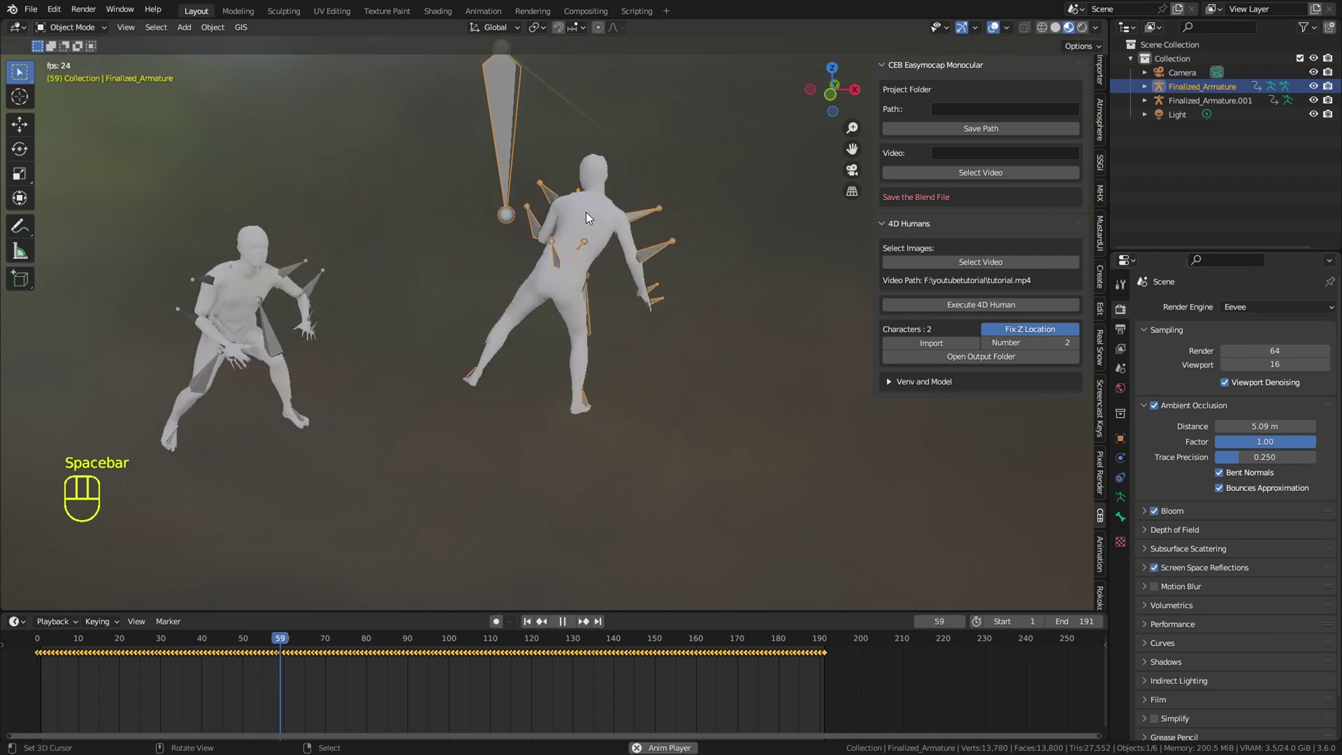
{"action": "left_click", "coordinate": [998, 30]}
{"action": "left_click_drag", "start_coordinate": [666, 294], "coordinate": [686, 298]}
{"action": "middle_click", "coordinate": [706, 305]}
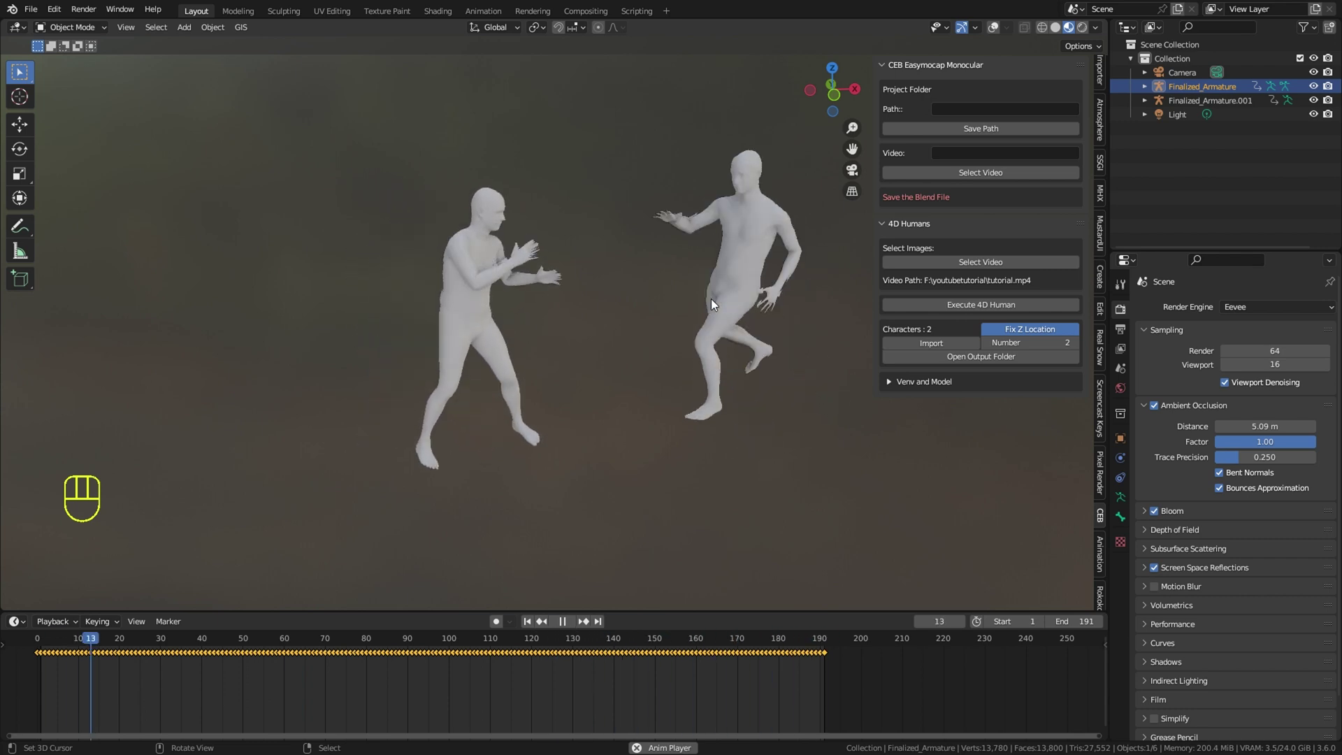
{"action": "key", "text": "space"}
Zoom in close on the dancing figure's upper body to inspect the shading
{"action": "left_click_drag", "start_coordinate": [574, 312], "coordinate": [500, 338]}
{"action": "left_click_drag", "start_coordinate": [545, 333], "coordinate": [607, 311]}
{"action": "middle_click", "coordinate": [578, 334]}
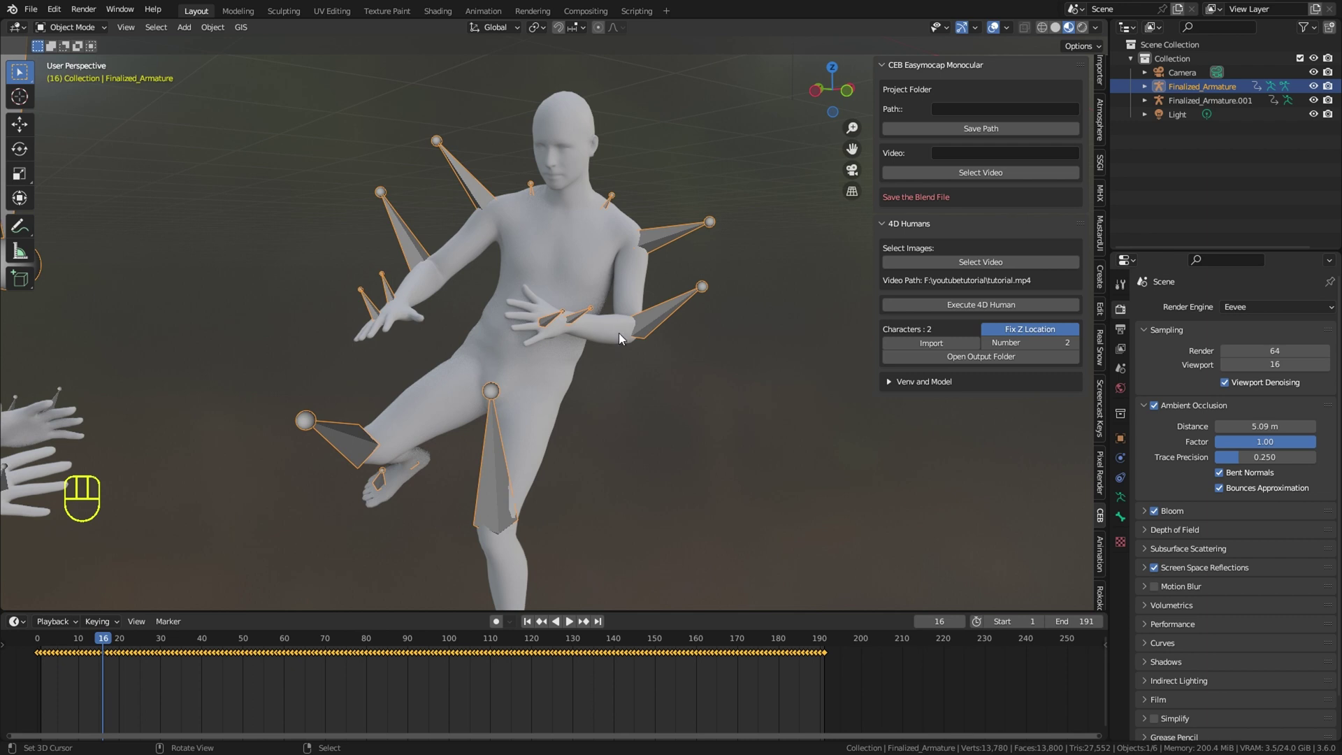
{"action": "left_click_drag", "start_coordinate": [667, 355], "coordinate": [682, 360]}
{"action": "left_click_drag", "start_coordinate": [631, 379], "coordinate": [591, 382]}
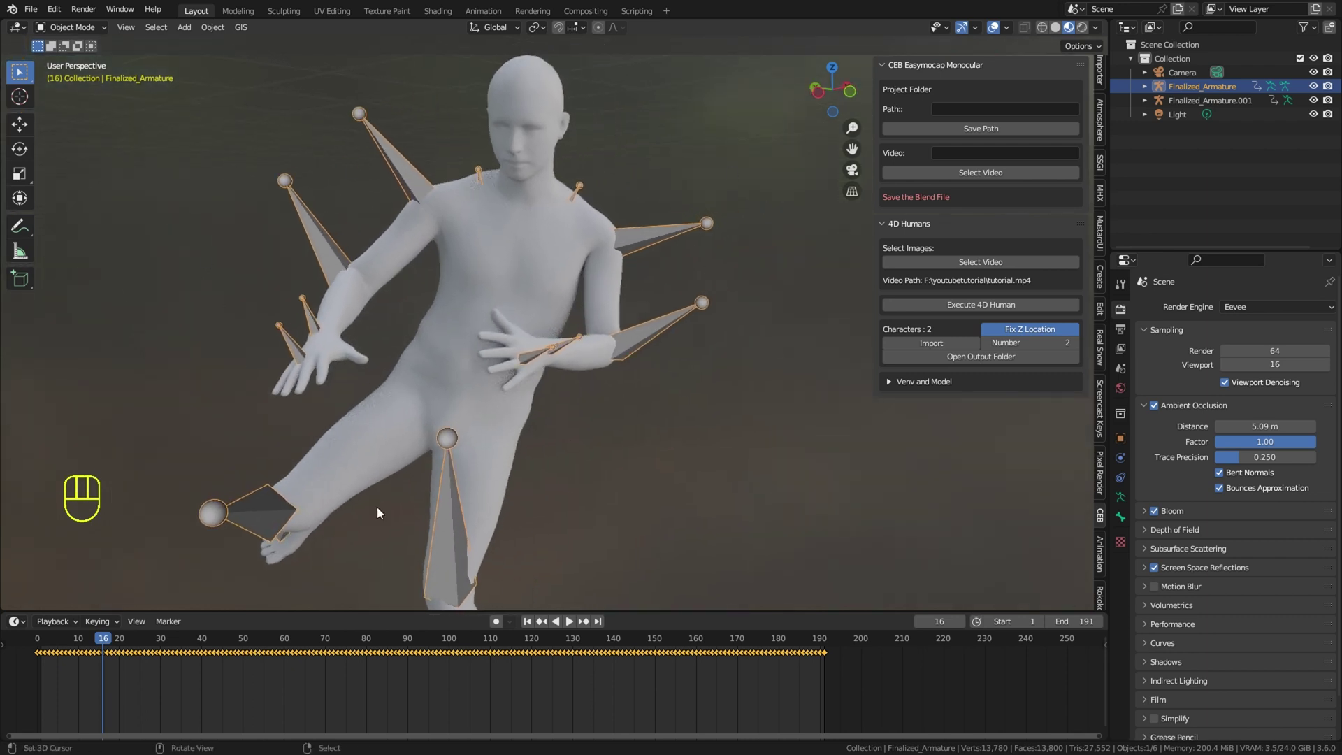
{"action": "left_click_drag", "start_coordinate": [267, 408], "coordinate": [216, 410]}
{"action": "middle_click", "coordinate": [281, 360]}
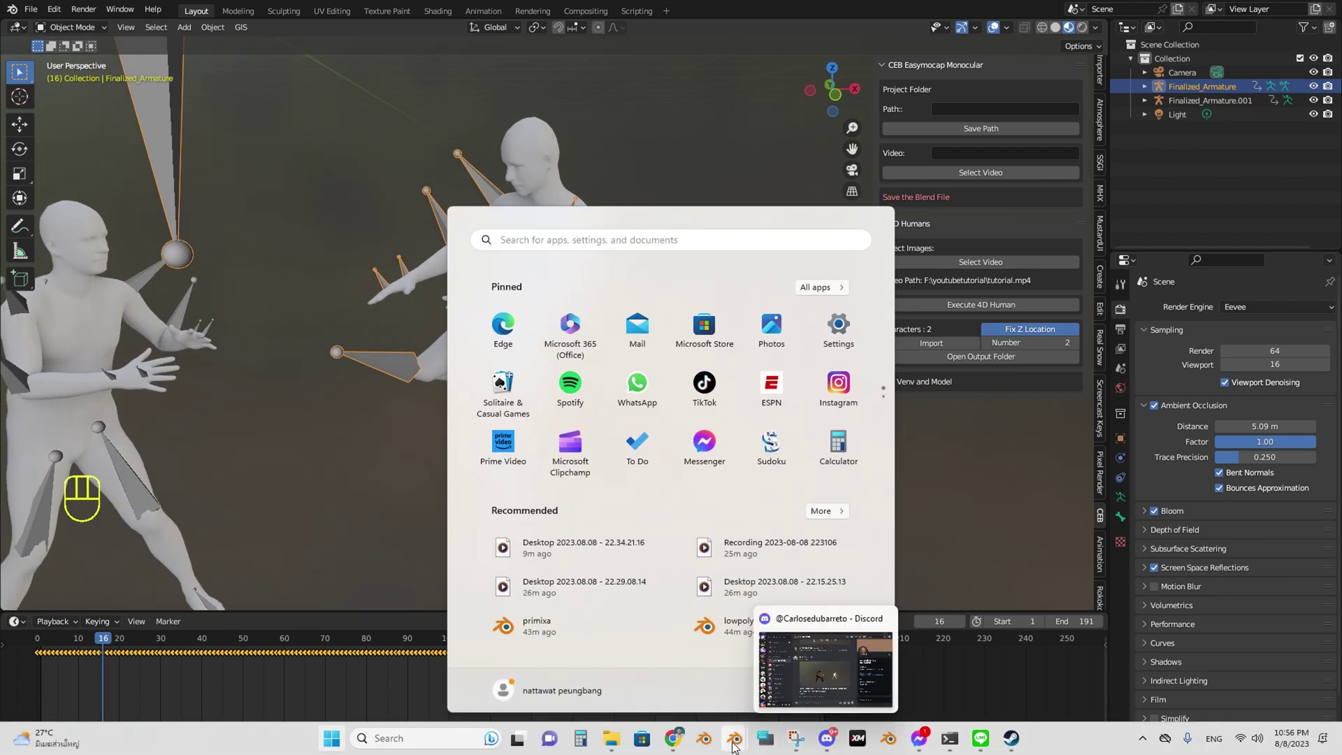
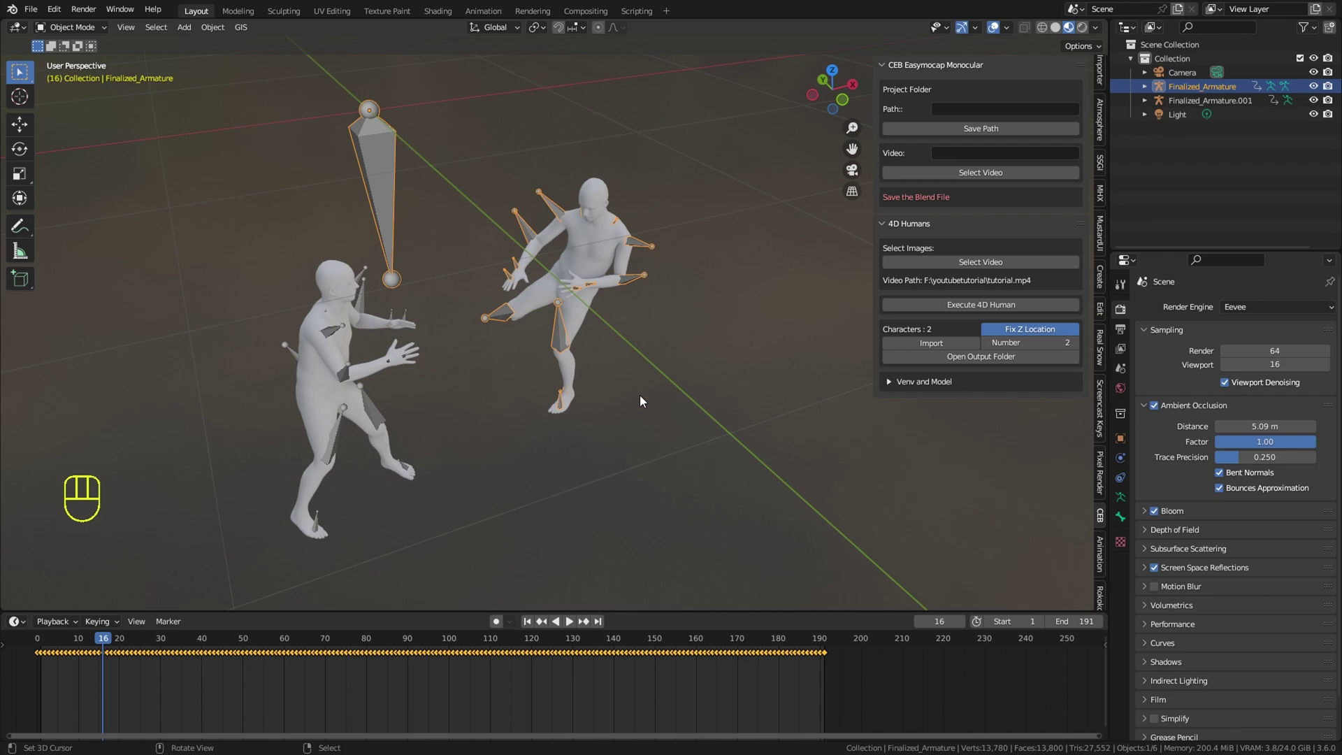
Paste the tattooed Mixamo character into the scene and rough in its scale and position
{"action": "key", "text": "ctrl+v"}
{"action": "key", "text": "n"}
{"action": "key", "text": "s"}
{"action": "left_click_drag", "start_coordinate": [561, 214], "coordinate": [559, 267]}
{"action": "middle_click", "coordinate": [559, 267]}
{"action": "key", "text": "g"}
{"action": "left_click_drag", "start_coordinate": [805, 365], "coordinate": [696, 360]}
{"action": "left_click", "coordinate": [561, 369]}
{"action": "key", "text": "shift+s"}
{"action": "key", "text": "g"}
{"action": "left_click_drag", "start_coordinate": [765, 349], "coordinate": [716, 337]}
{"action": "left_click_drag", "start_coordinate": [691, 333], "coordinate": [649, 326]}
Move the Mixamo character to stand beside the white mocap figure
{"action": "key", "text": "s"}
{"action": "key", "text": "g"}
{"action": "left_click_drag", "start_coordinate": [872, 204], "coordinate": [749, 72]}
{"action": "key", "text": "shift+s"}
{"action": "middle_click", "coordinate": [738, 313]}
{"action": "key", "text": "g"}
{"action": "left_click_drag", "start_coordinate": [824, 260], "coordinate": [1091, 44]}
{"action": "left_click_drag", "start_coordinate": [1094, 49], "coordinate": [874, 218]}
{"action": "left_click_drag", "start_coordinate": [755, 299], "coordinate": [712, 300]}
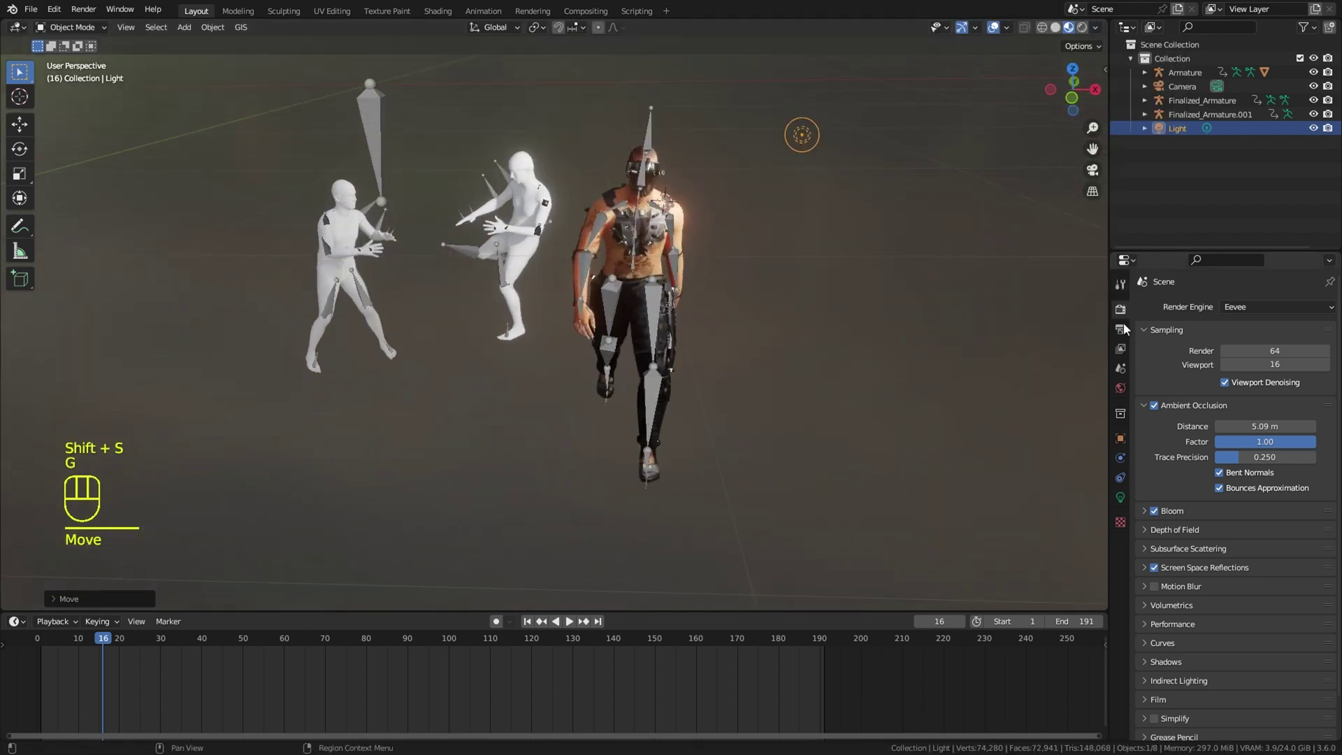
{"action": "middle_click", "coordinate": [792, 367]}
Select the Mixamo character's Armature in the Outliner and preview playback
{"action": "key", "text": "g"}
{"action": "left_click_drag", "start_coordinate": [862, 250], "coordinate": [791, 287]}
{"action": "middle_click", "coordinate": [792, 287]}
{"action": "key", "text": "g"}
{"action": "middle_click", "coordinate": [779, 358]}
{"action": "left_click_drag", "start_coordinate": [769, 475], "coordinate": [753, 510]}
{"action": "left_click", "coordinate": [760, 502]}
{"action": "key", "text": "space"}
{"action": "left_click", "coordinate": [747, 487]}
{"action": "left_click", "coordinate": [681, 279]}
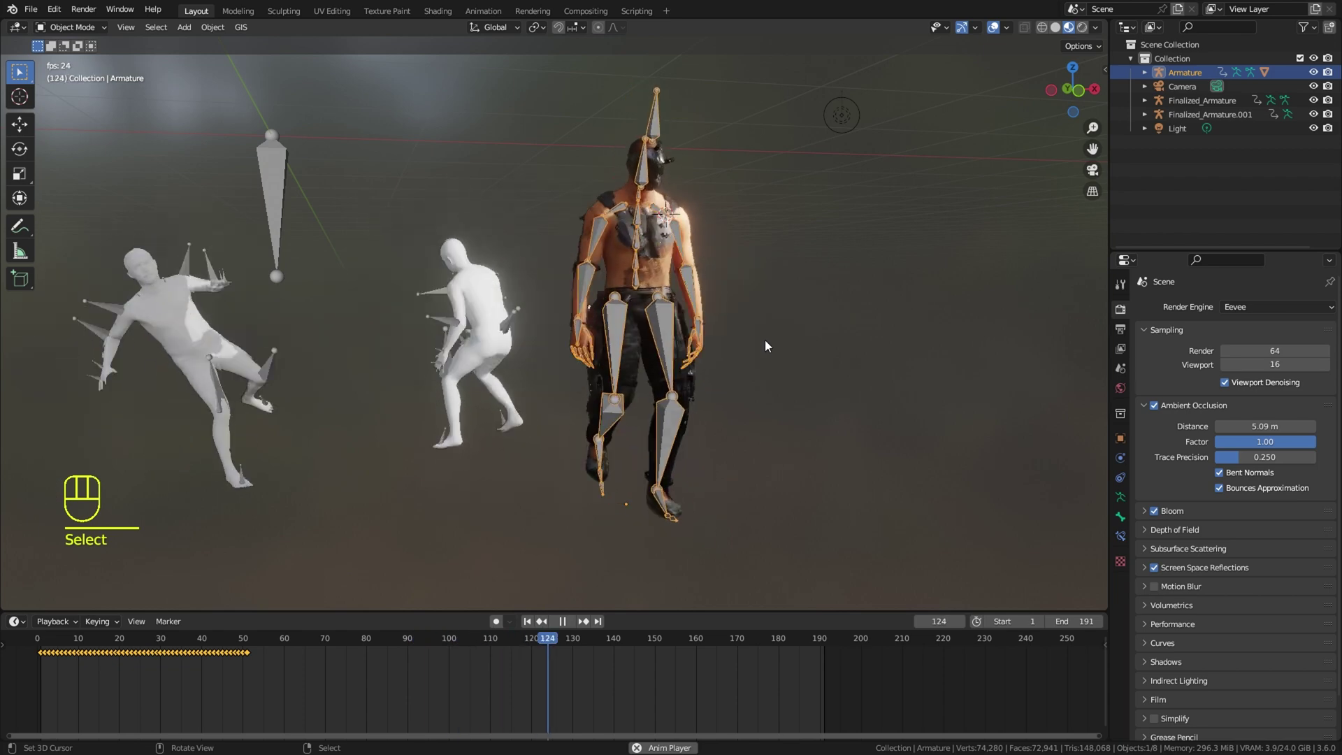
{"action": "key", "text": "space"}
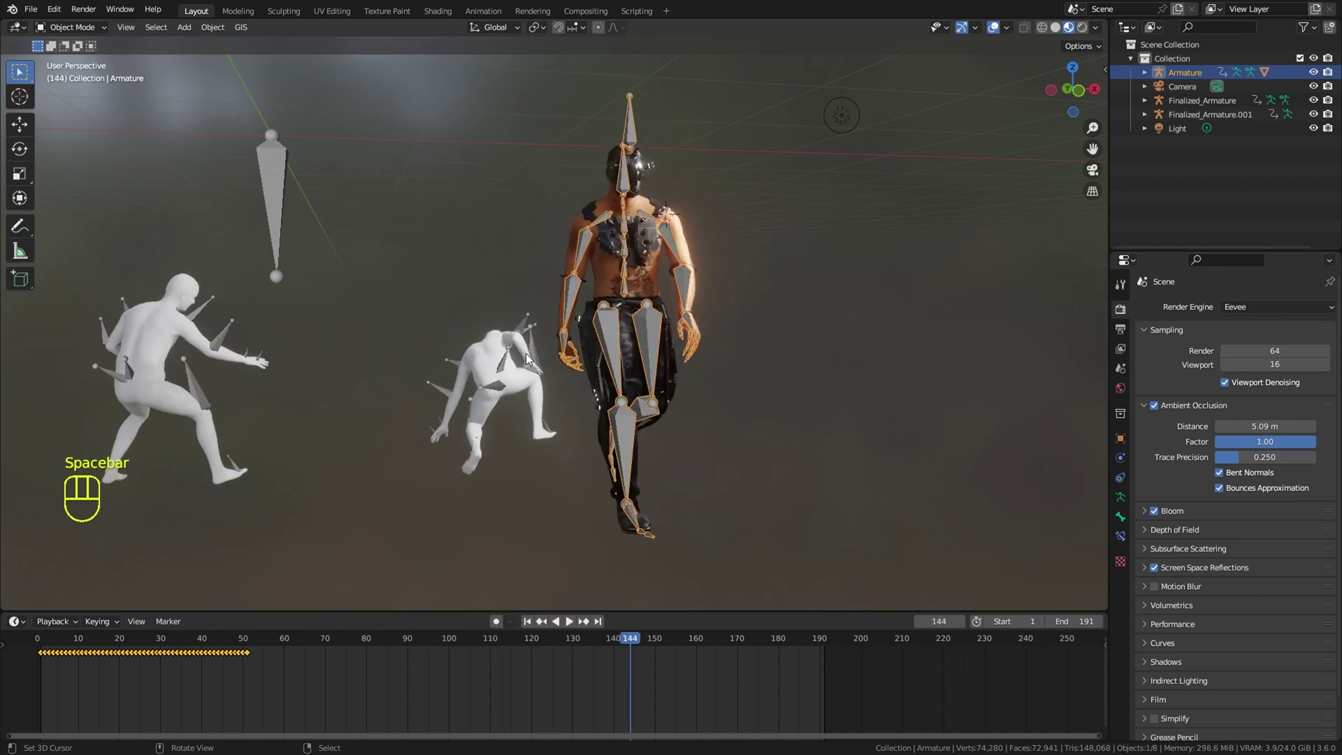
Select the Finalized_Armature mocap rig in the Outliner for comparison
{"action": "left_click", "coordinate": [522, 328]}
{"action": "left_click", "coordinate": [636, 105]}
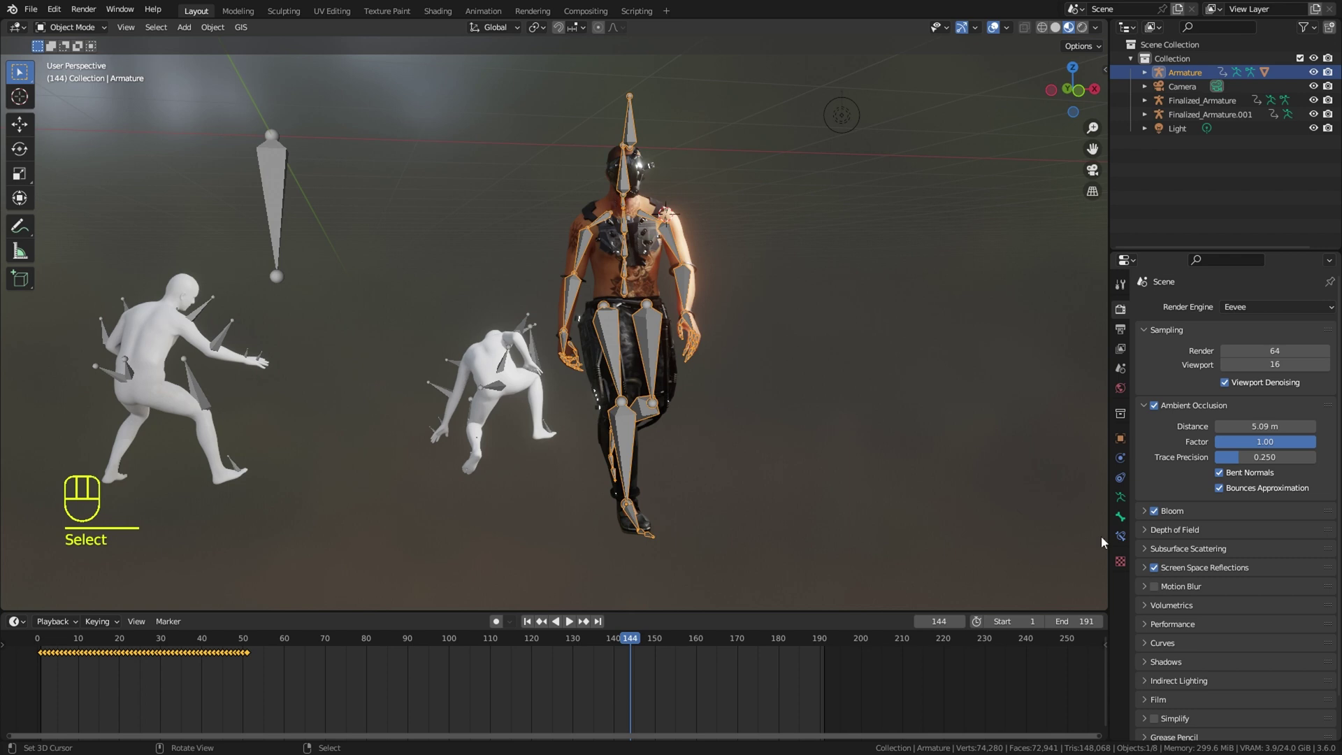
{"action": "left_click", "coordinate": [1122, 508]}
{"action": "left_click", "coordinate": [1288, 354]}
{"action": "left_click", "coordinate": [543, 354]}
{"action": "left_click_drag", "start_coordinate": [594, 358], "coordinate": [885, 370]}
{"action": "left_click", "coordinate": [1297, 351]}
{"action": "left_click_drag", "start_coordinate": [465, 370], "coordinate": [386, 354]}
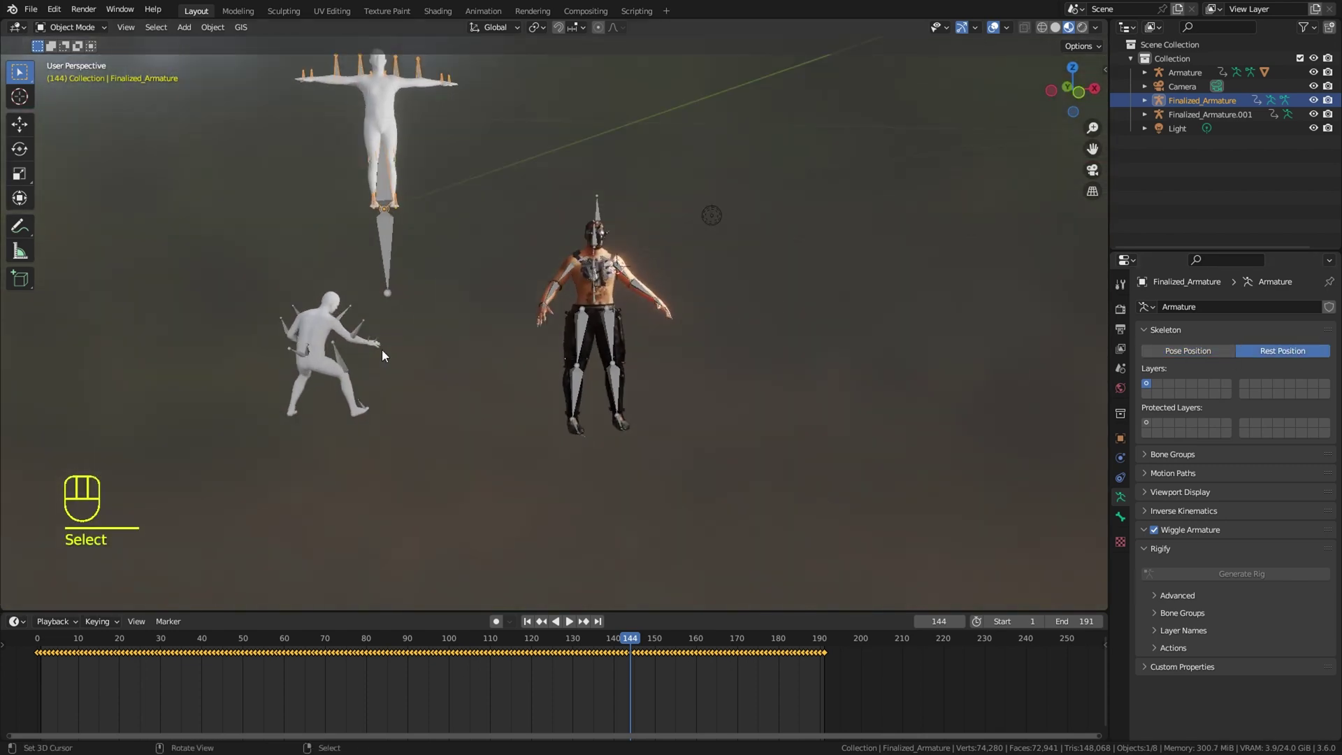
Fine-tune the Mixamo character's placement next to the mocap rig
{"action": "key", "text": "g"}
{"action": "left_click", "coordinate": [902, 445]}
{"action": "key", "text": "shift+s"}
{"action": "middle_click", "coordinate": [722, 407]}
{"action": "key", "text": "g"}
{"action": "key", "text": "s"}
{"action": "key", "text": "g"}
{"action": "left_click", "coordinate": [792, 171]}
{"action": "key", "text": "g"}
{"action": "left_click_drag", "start_coordinate": [788, 591], "coordinate": [859, 434]}
{"action": "left_click_drag", "start_coordinate": [771, 437], "coordinate": [681, 445]}
{"action": "middle_click", "coordinate": [822, 449]}
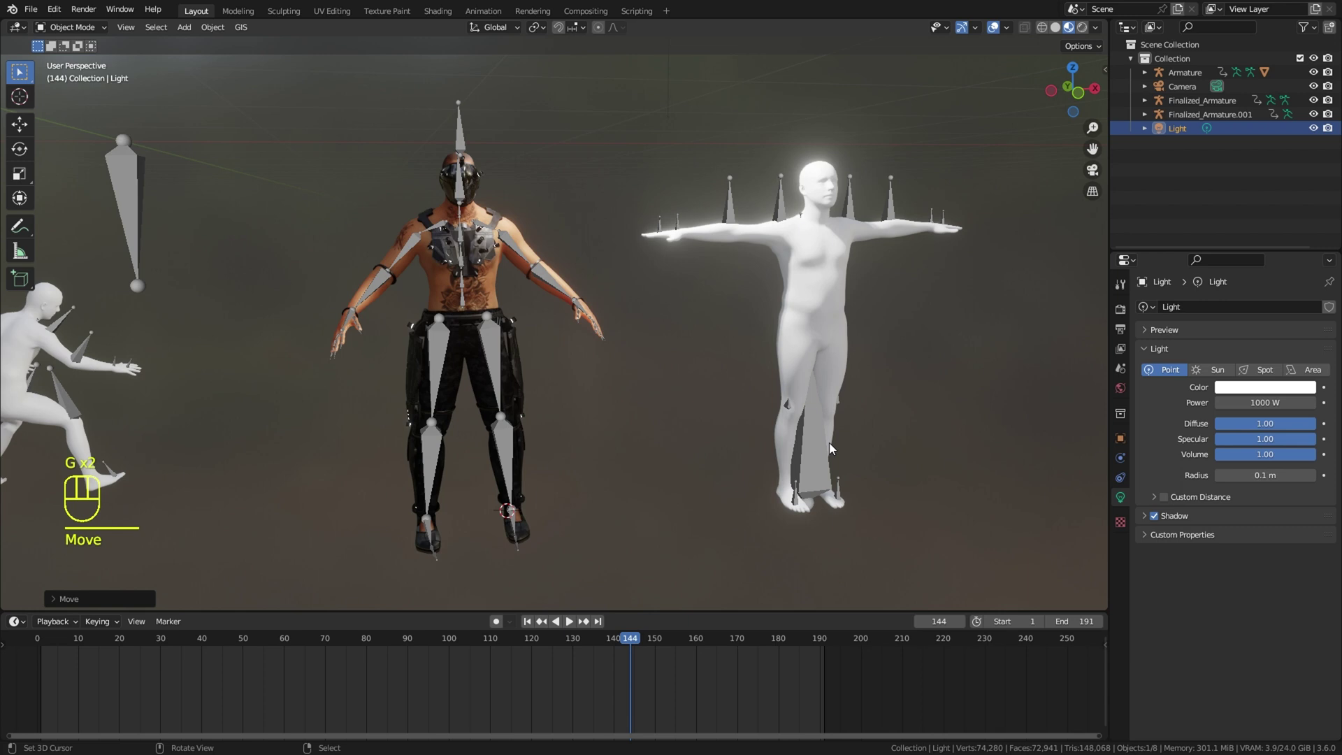
{"action": "middle_click", "coordinate": [825, 510]}
{"action": "left_click_drag", "start_coordinate": [794, 512], "coordinate": [723, 512]}
Select the Mixamo armature in the viewport and frame it for posing
{"action": "right_click", "coordinate": [524, 293]}
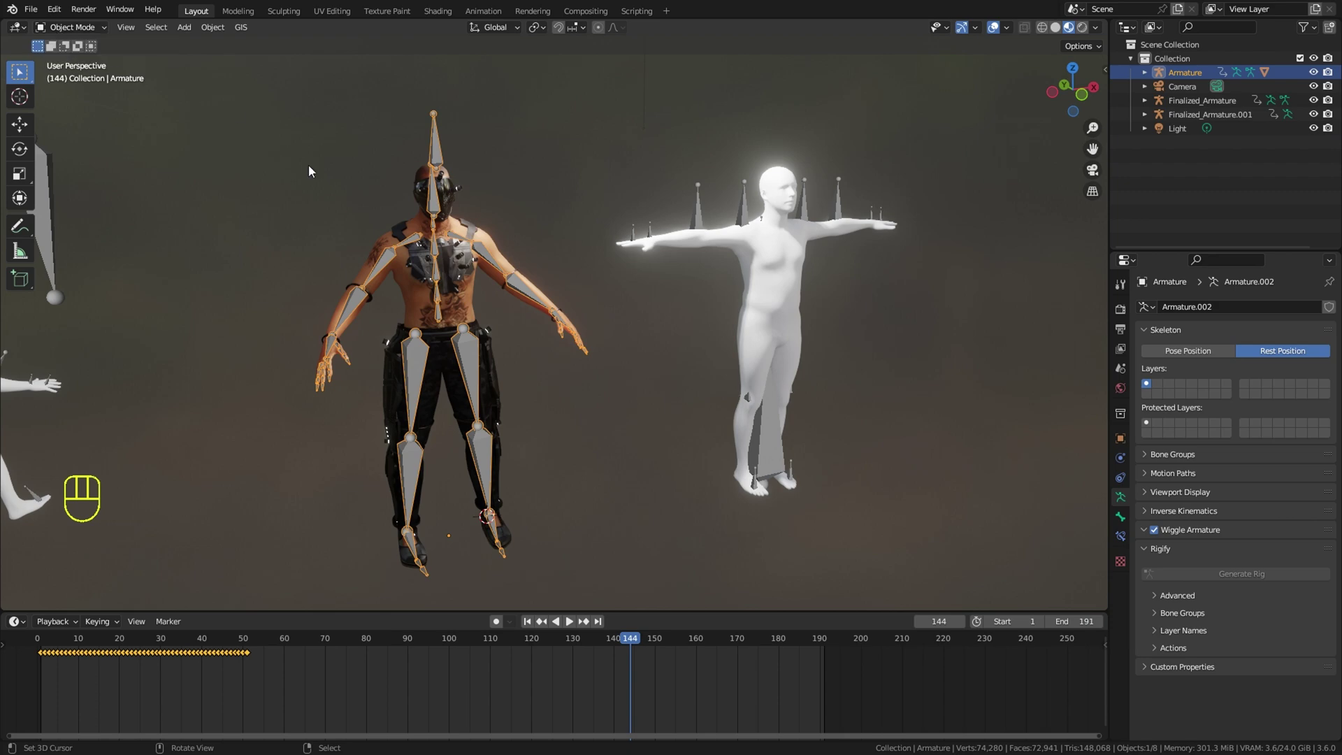
{"action": "left_click_drag", "start_coordinate": [601, 311], "coordinate": [568, 296]}
{"action": "middle_click", "coordinate": [622, 315]}
{"action": "middle_click", "coordinate": [658, 331]}
{"action": "middle_click", "coordinate": [631, 265]}
{"action": "left_click", "coordinate": [610, 297]}
Enter Pose Mode on the Mixamo armature and select all of its bones
{"action": "left_click", "coordinate": [90, 88]}
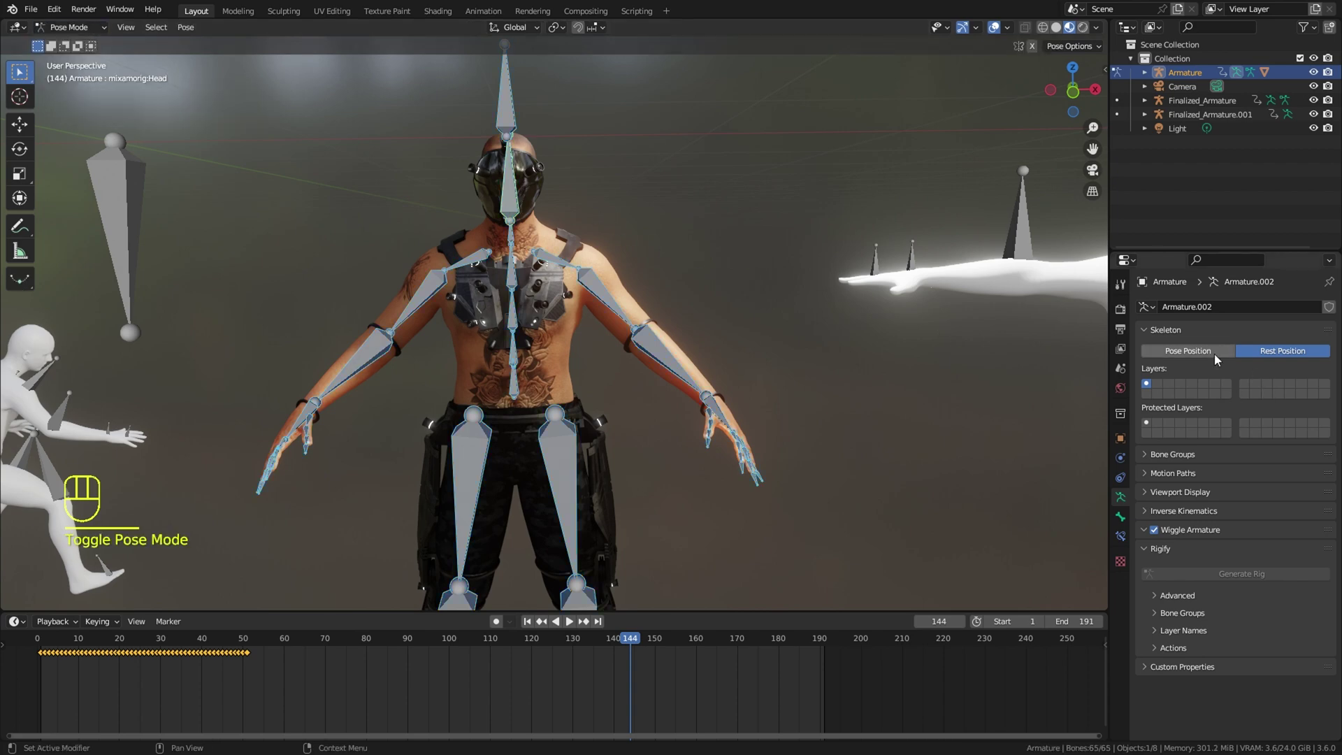
{"action": "left_click_drag", "start_coordinate": [1221, 358], "coordinate": [506, 581]}
{"action": "middle_click", "coordinate": [505, 581]}
{"action": "left_click_drag", "start_coordinate": [226, 656], "coordinate": [103, 636]}
{"action": "middle_click", "coordinate": [376, 525]}
{"action": "left_click", "coordinate": [175, 671]}
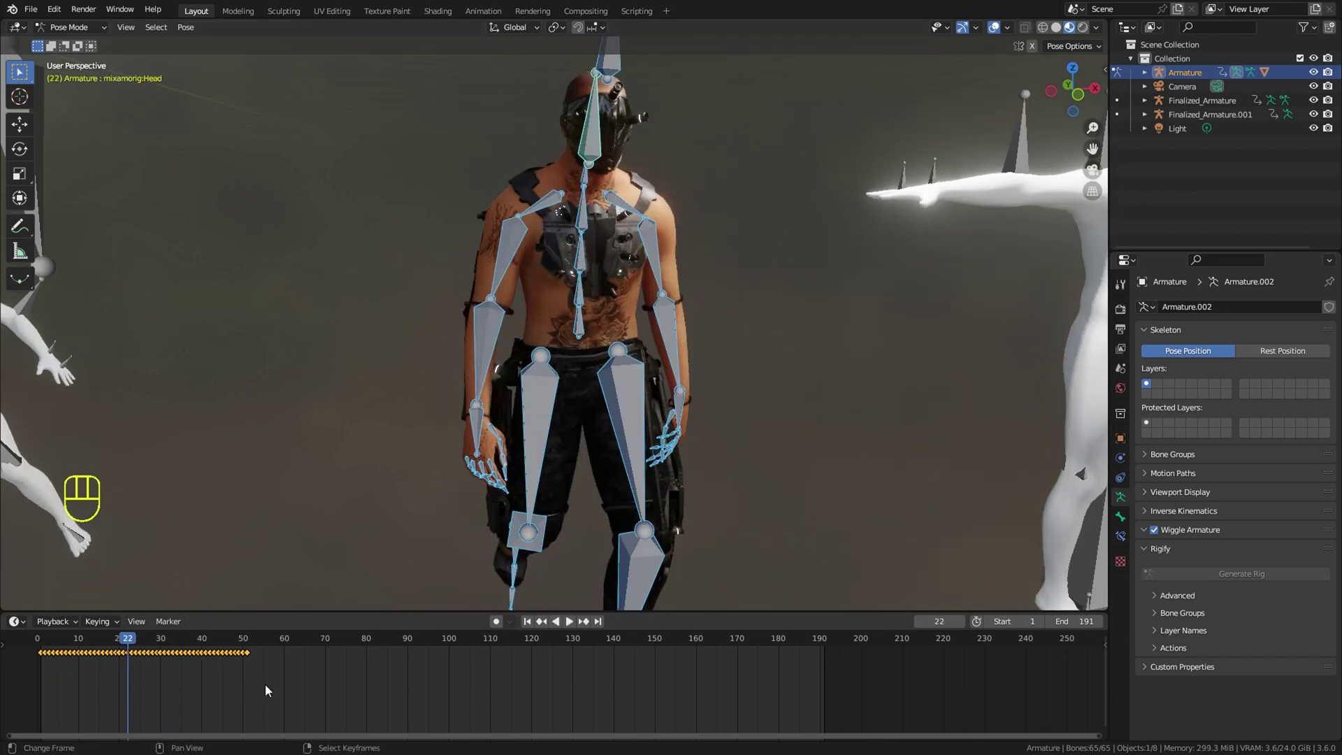
{"action": "key", "text": "x"}
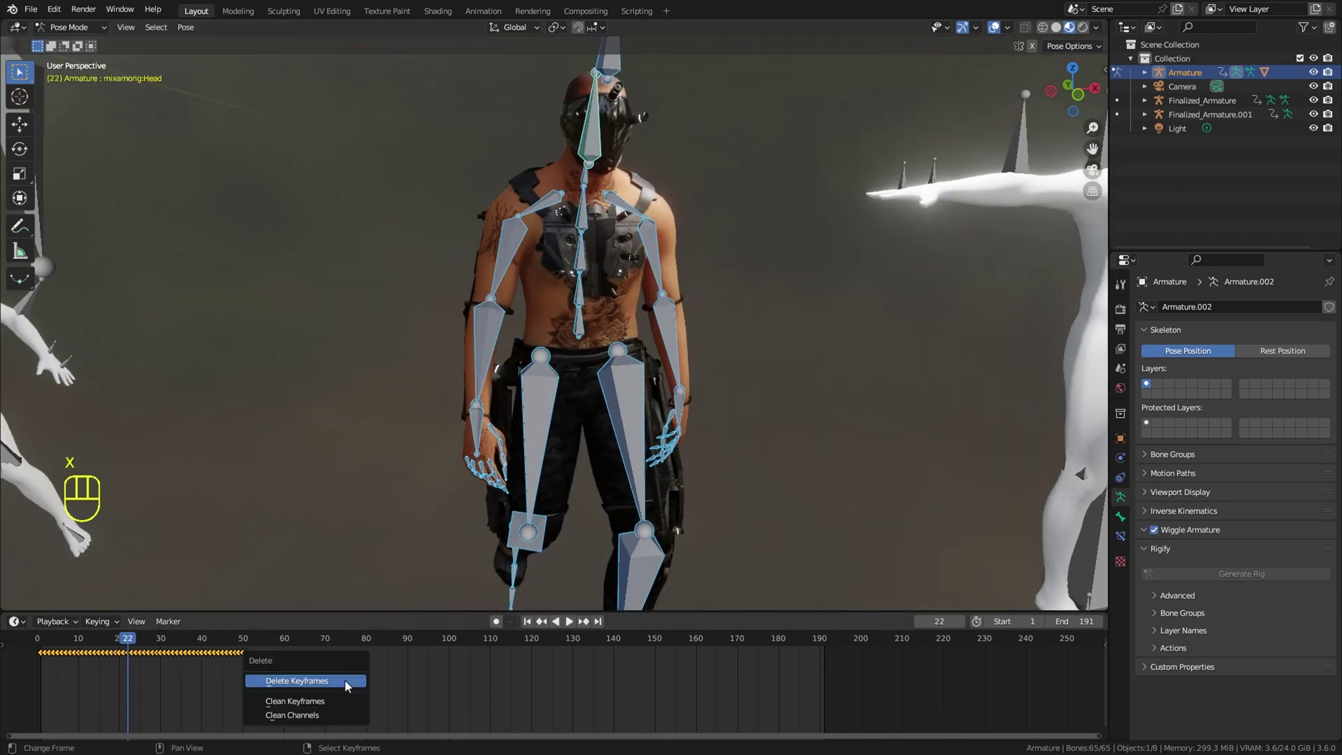
{"action": "left_click", "coordinate": [60, 674]}
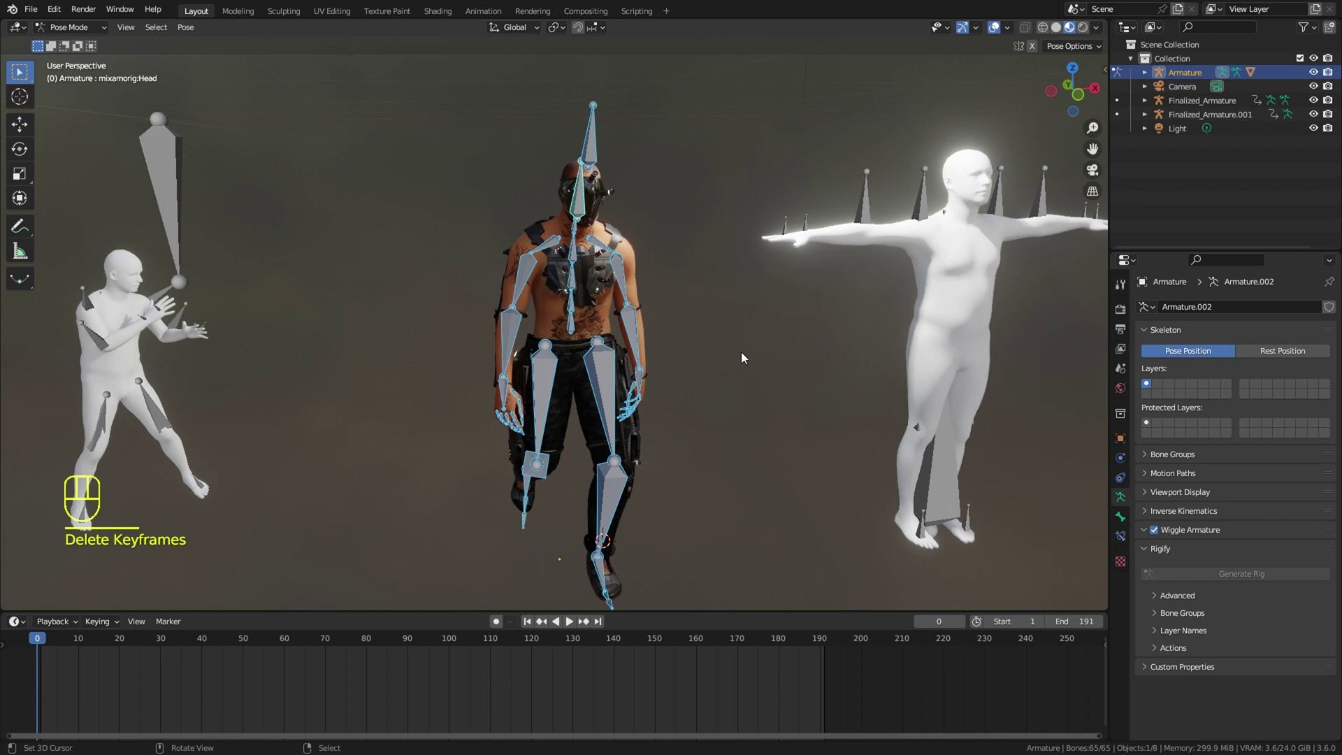
Run Pose > Clear Transform > All via F3 search so the arms drop to the default pose
{"action": "key", "text": "F3"}
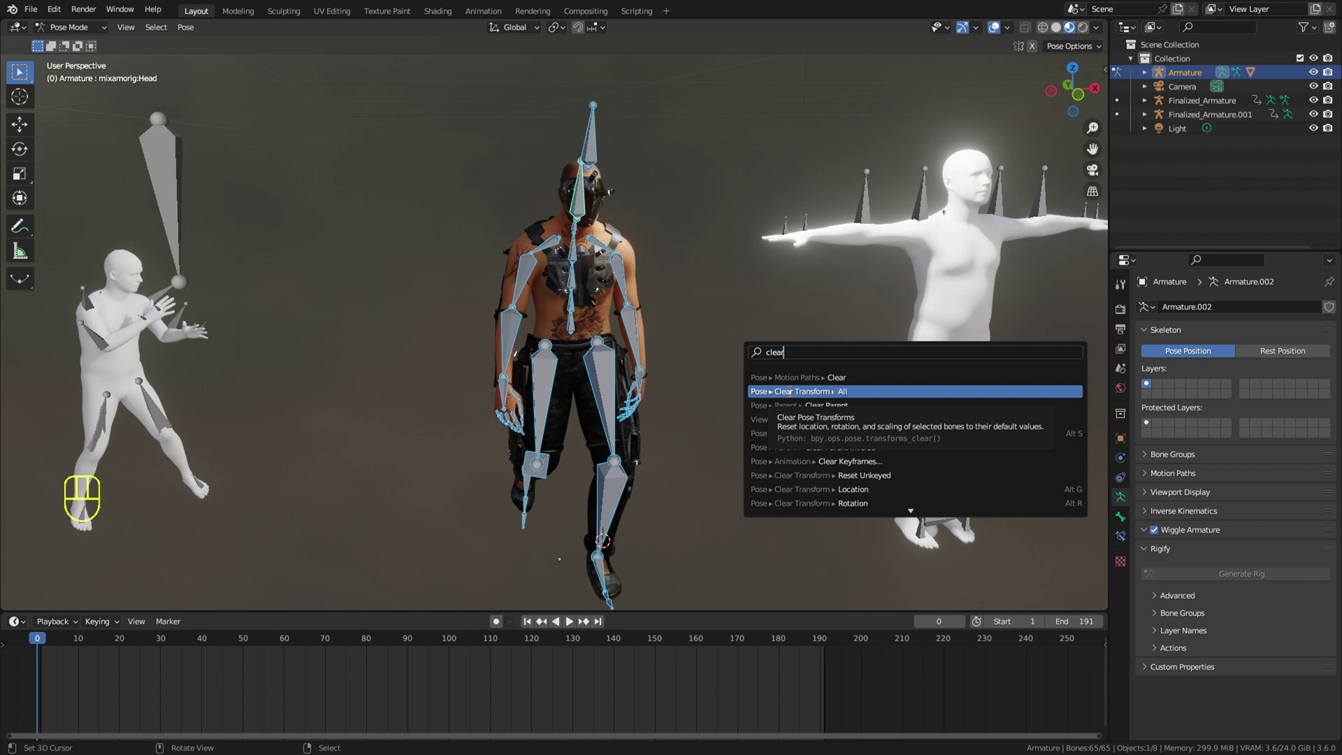
{"action": "middle_click", "coordinate": [649, 374]}
{"action": "middle_click", "coordinate": [628, 372]}
{"action": "left_click_drag", "start_coordinate": [1209, 353], "coordinate": [1271, 353]}
{"action": "left_click", "coordinate": [1213, 353]}
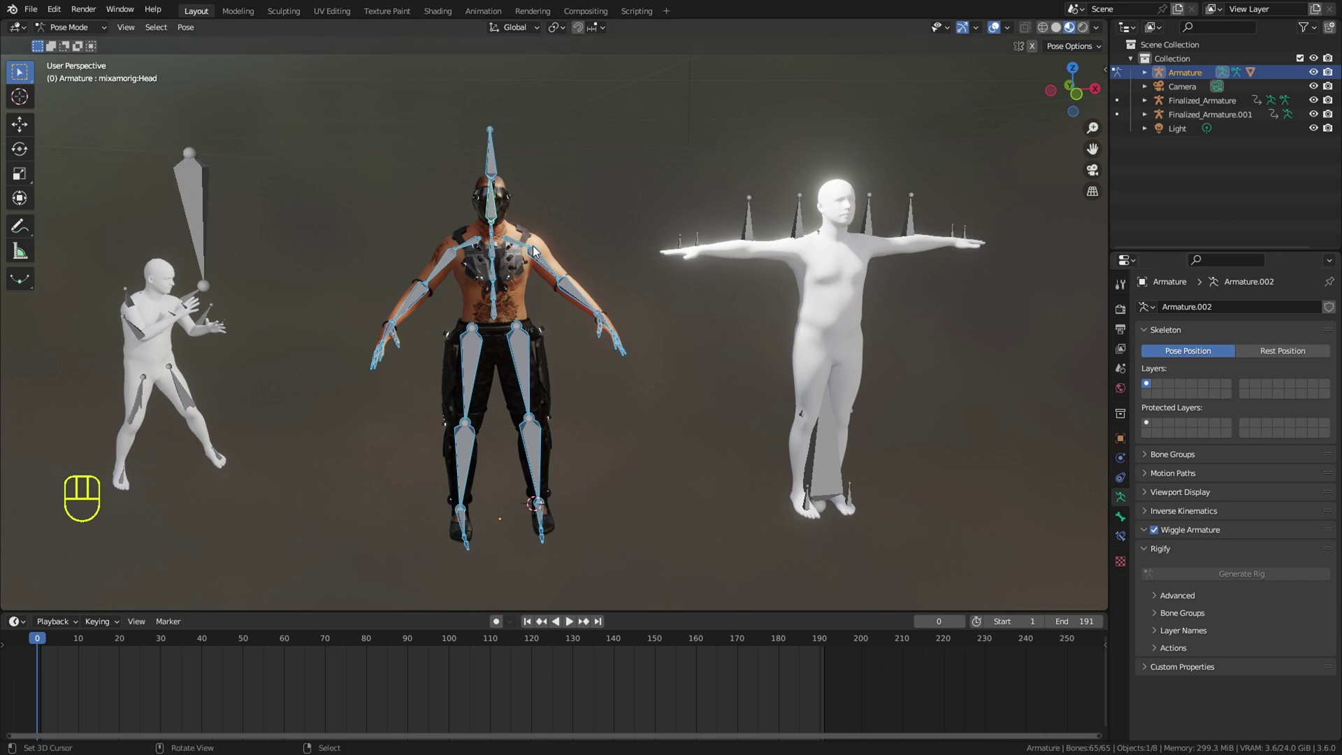
{"action": "left_click_drag", "start_coordinate": [594, 301], "coordinate": [585, 287]}
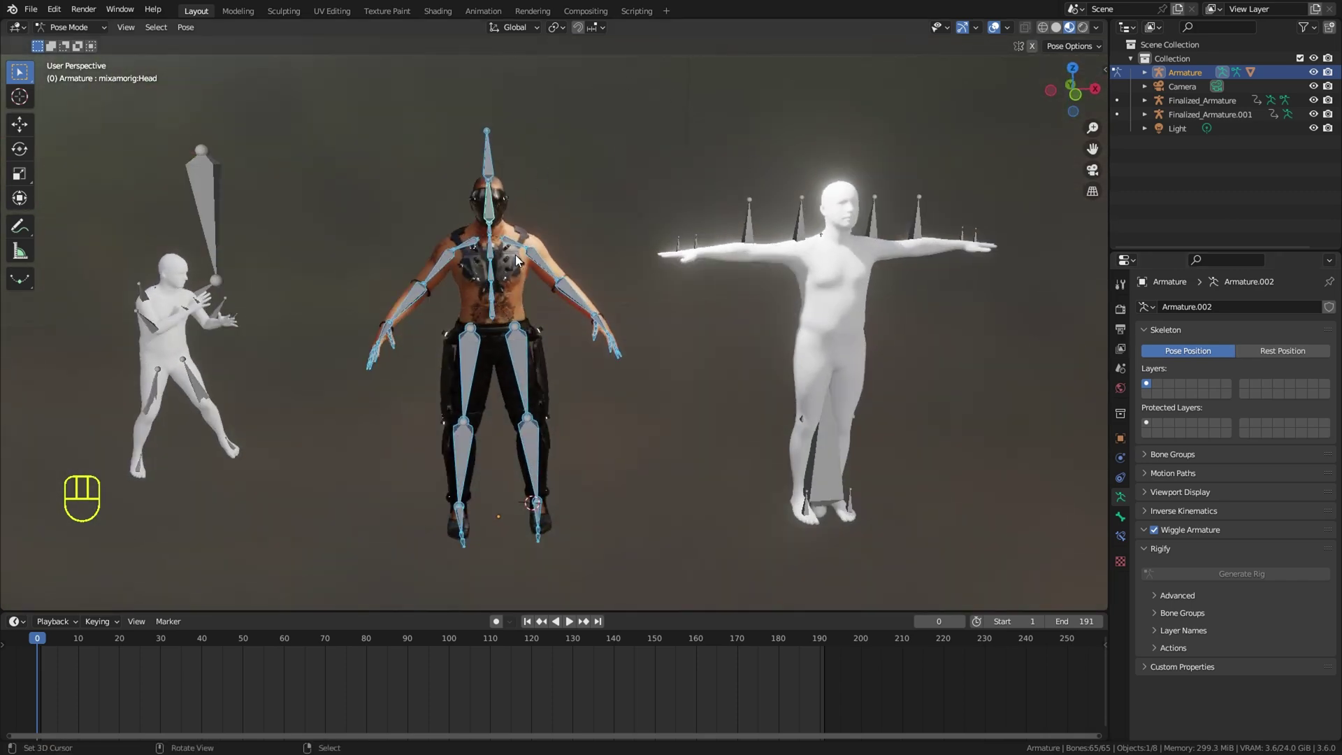
{"action": "left_click", "coordinate": [519, 250]}
{"action": "left_click_drag", "start_coordinate": [573, 312], "coordinate": [585, 368]}
In front orthographic view, rotate the upper arm bone level with the shoulder
{"action": "key", "text": "KP_1"}
{"action": "left_click_drag", "start_coordinate": [572, 351], "coordinate": [536, 327]}
{"action": "left_click_drag", "start_coordinate": [649, 363], "coordinate": [620, 347]}
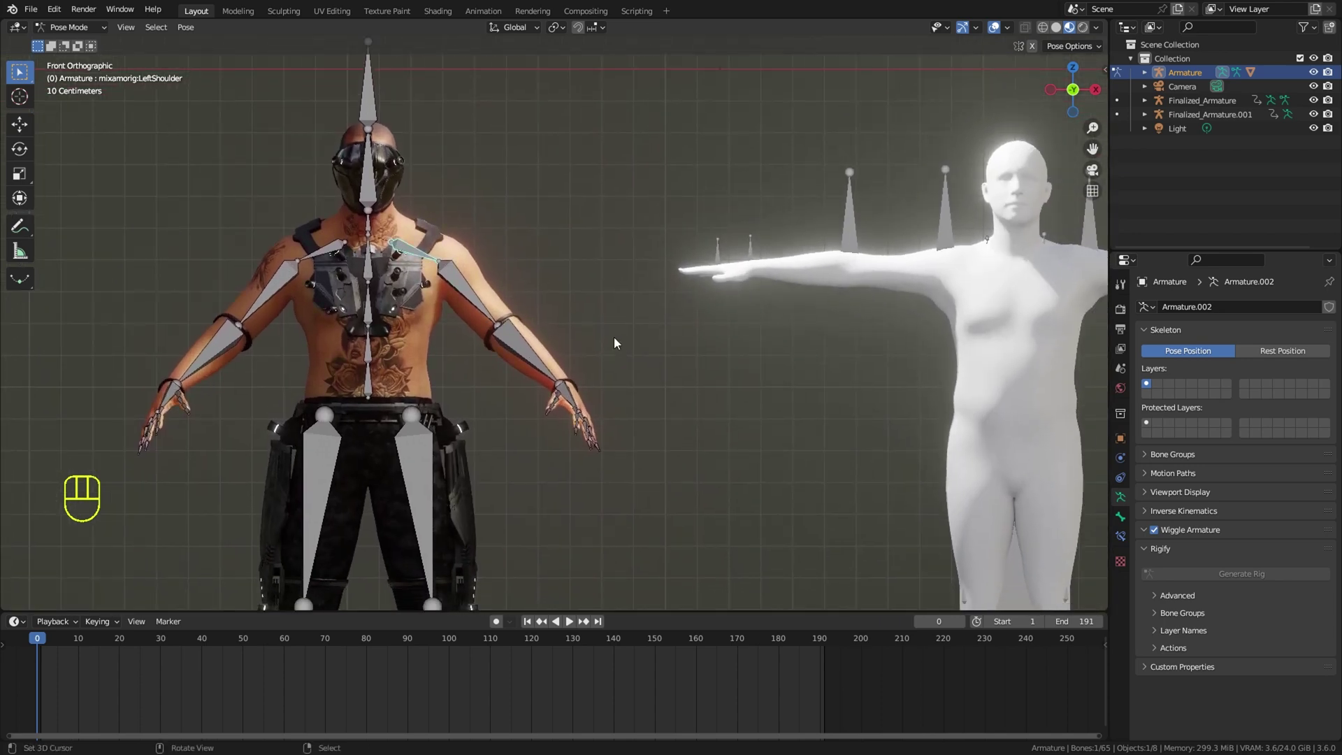
{"action": "key", "text": "r"}
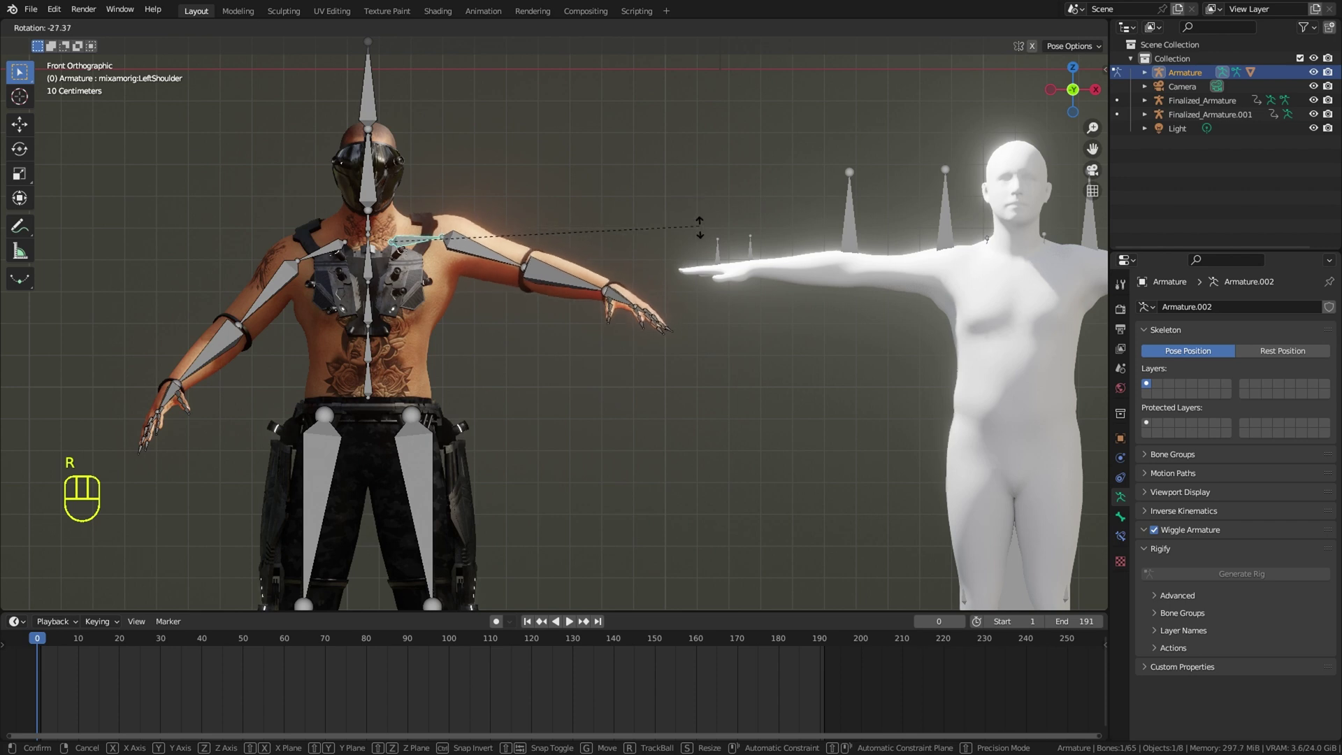
{"action": "left_click", "coordinate": [332, 262]}
{"action": "left_click_drag", "start_coordinate": [548, 252], "coordinate": [615, 244]}
{"action": "key", "text": "r"}
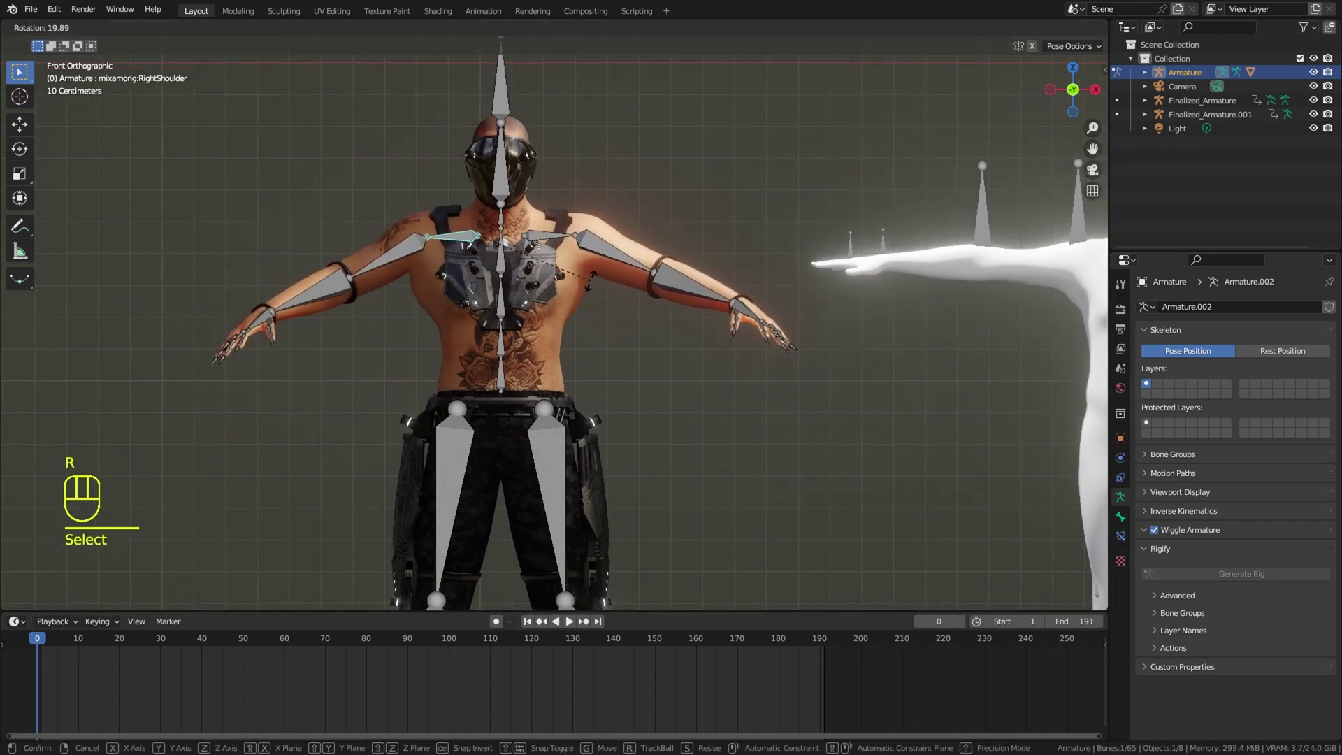
{"action": "right_click", "coordinate": [401, 261]}
{"action": "key", "text": "r"}
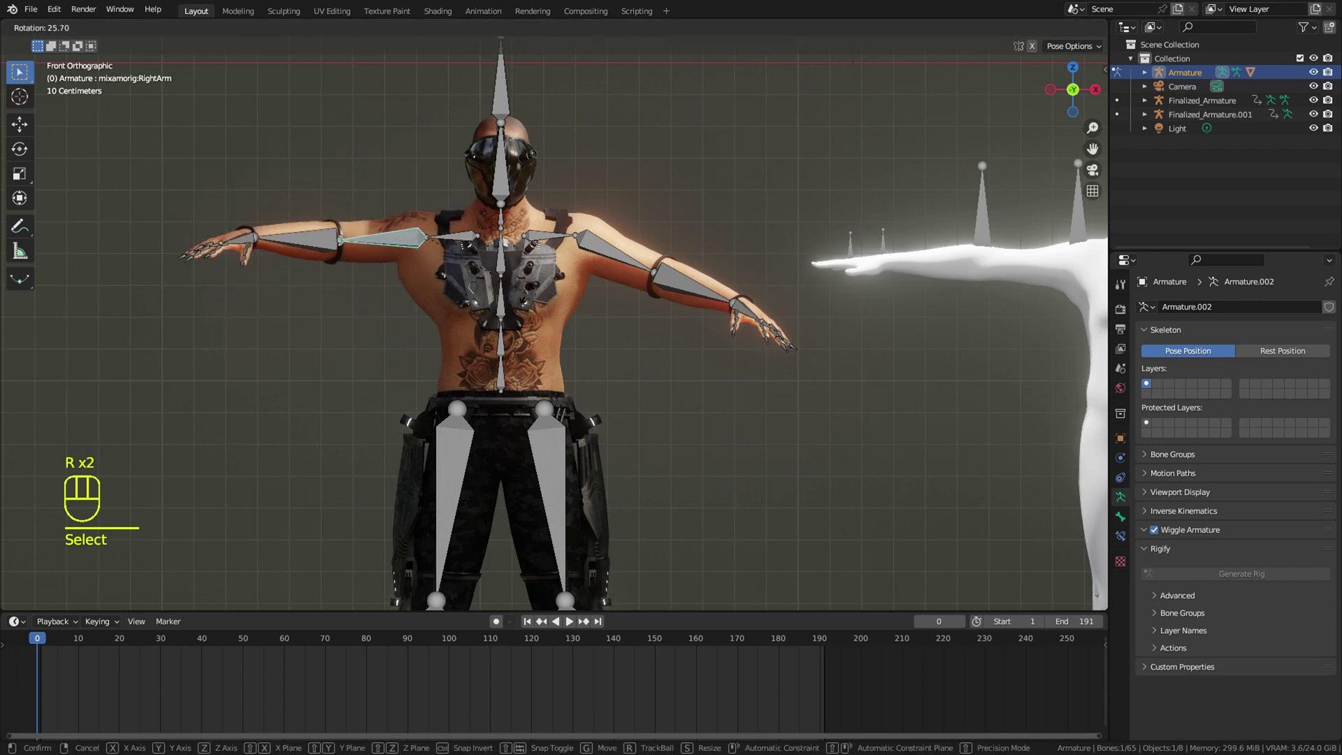
{"action": "right_click", "coordinate": [582, 246]}
{"action": "key", "text": "r"}
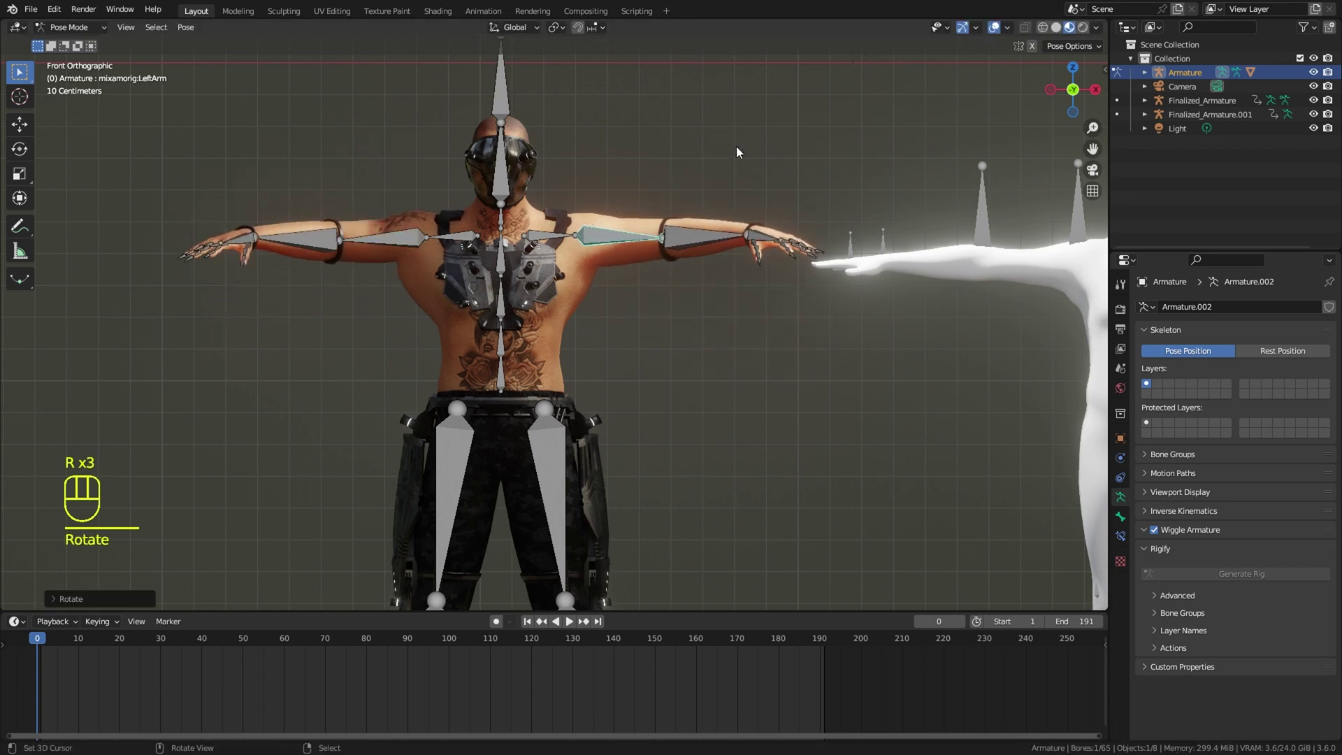
Rotate the forearm bone so the whole arm is horizontal
{"action": "left_click", "coordinate": [1043, 52]}
{"action": "right_click", "coordinate": [715, 234]}
{"action": "key", "text": "r"}
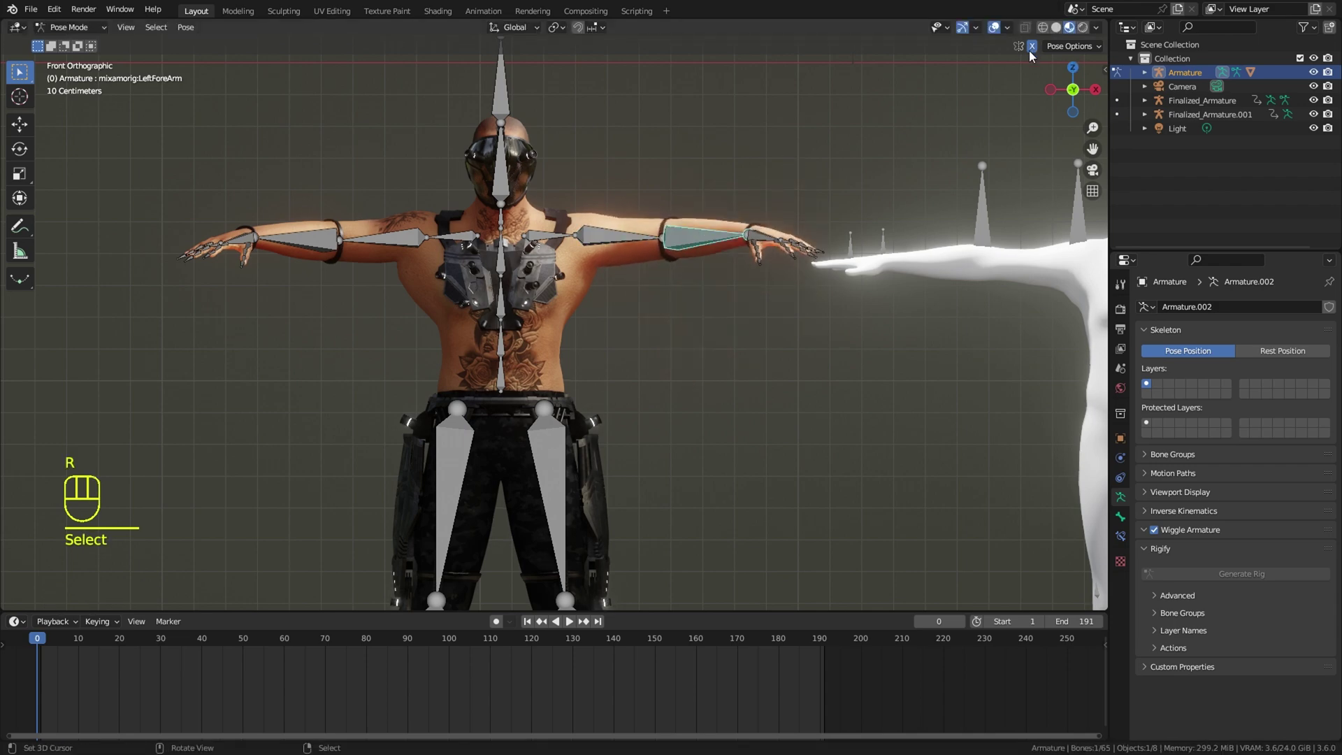
{"action": "left_click_drag", "start_coordinate": [1036, 55], "coordinate": [1007, 69]}
In top orthographic view, swing the first arm straight out sideways to match the mocap figure
{"action": "left_click", "coordinate": [750, 377]}
{"action": "left_click_drag", "start_coordinate": [750, 377], "coordinate": [763, 430]}
{"action": "left_click_drag", "start_coordinate": [709, 384], "coordinate": [706, 288]}
{"action": "left_click_drag", "start_coordinate": [709, 313], "coordinate": [713, 349]}
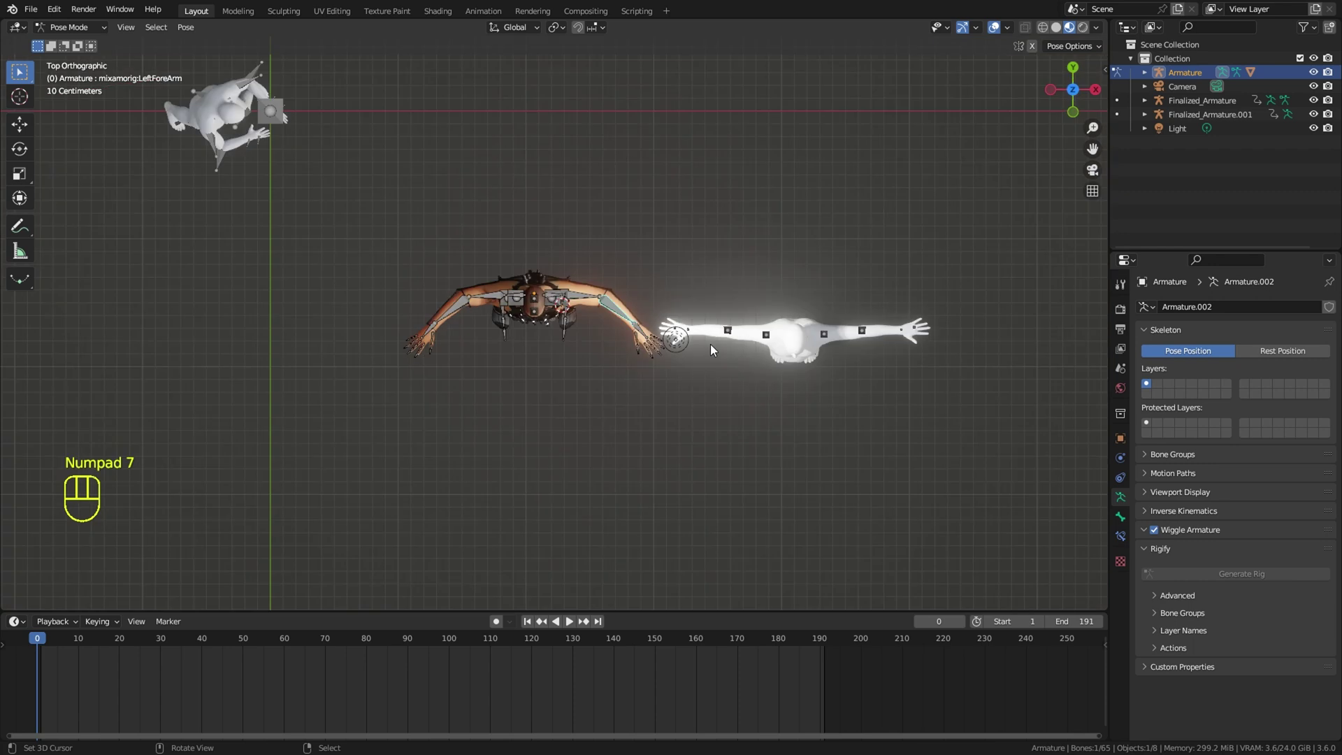
{"action": "key", "text": "KP_7"}
{"action": "key", "text": "r"}
{"action": "left_click", "coordinate": [742, 171]}
{"action": "key", "text": "r"}
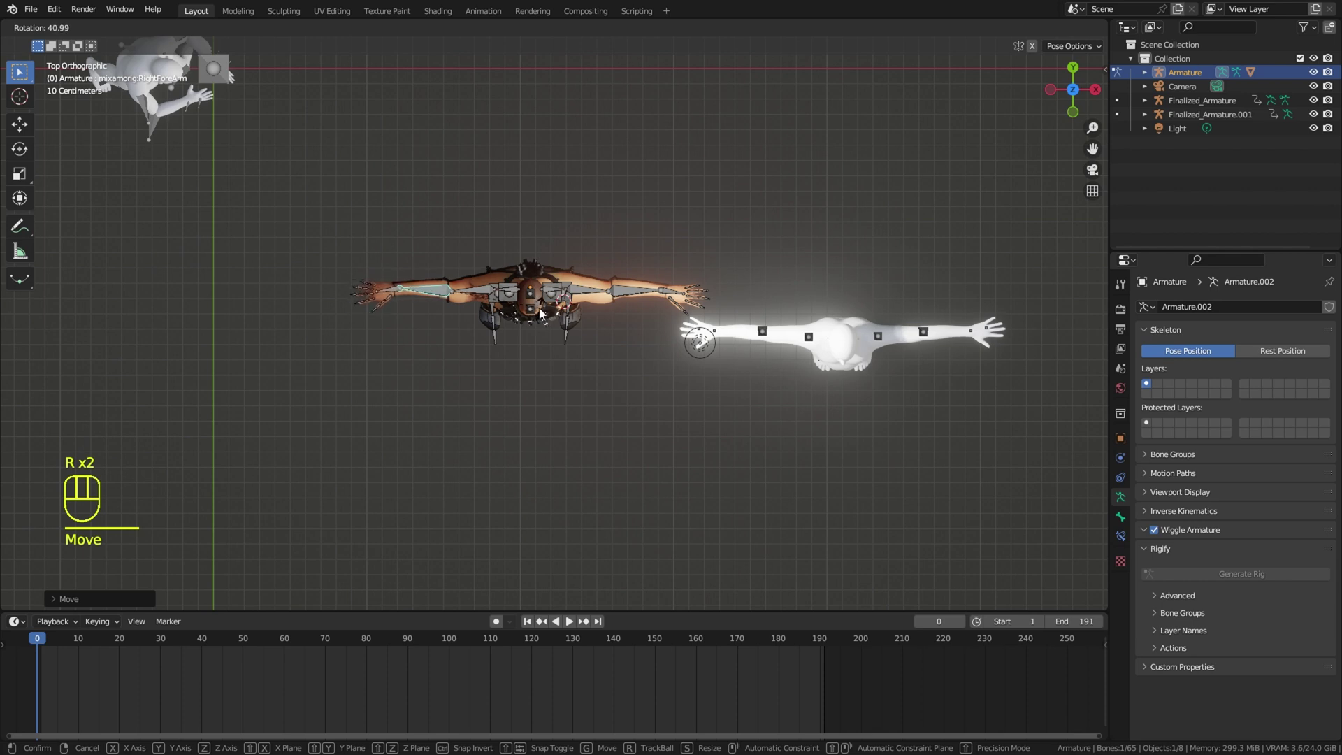
{"action": "right_click", "coordinate": [683, 293]}
{"action": "key", "text": "r"}
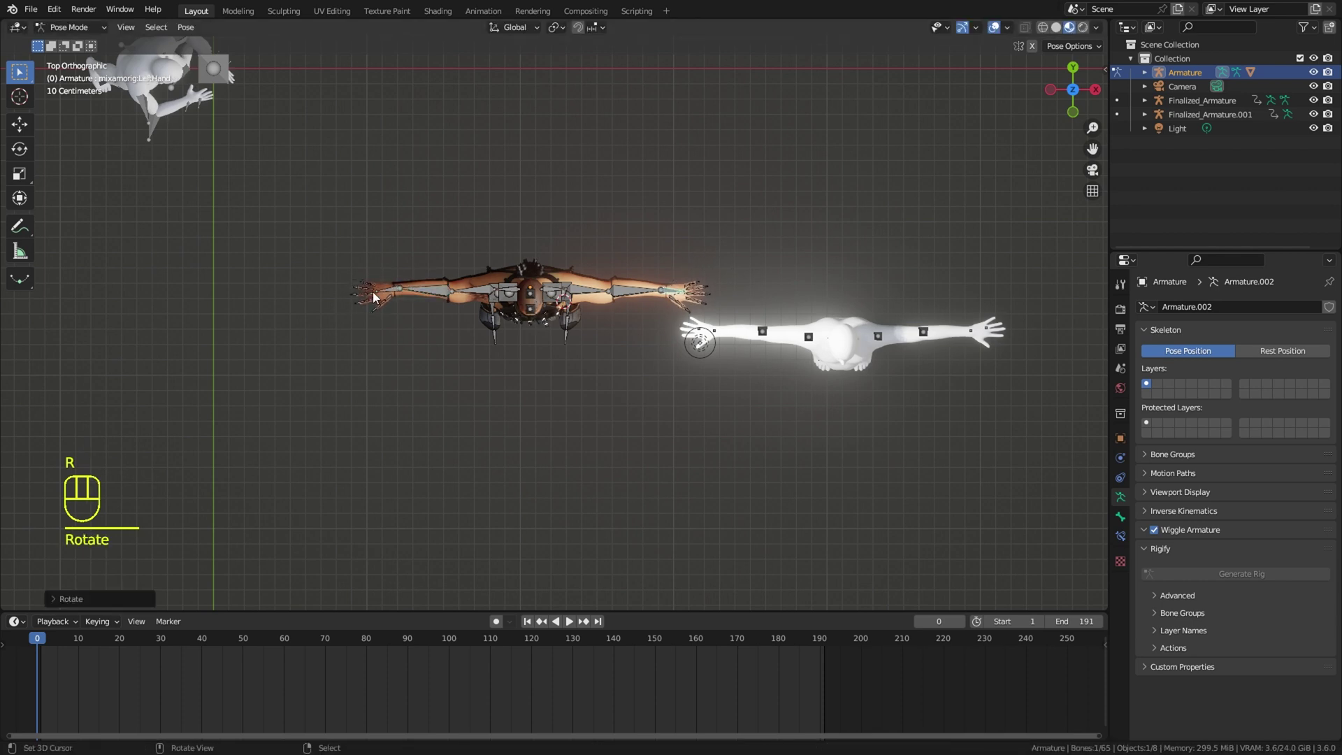
{"action": "left_click_drag", "start_coordinate": [392, 291], "coordinate": [411, 284]}
Swing the other arm straight out sideways, completing the T-pose from above
{"action": "key", "text": "r"}
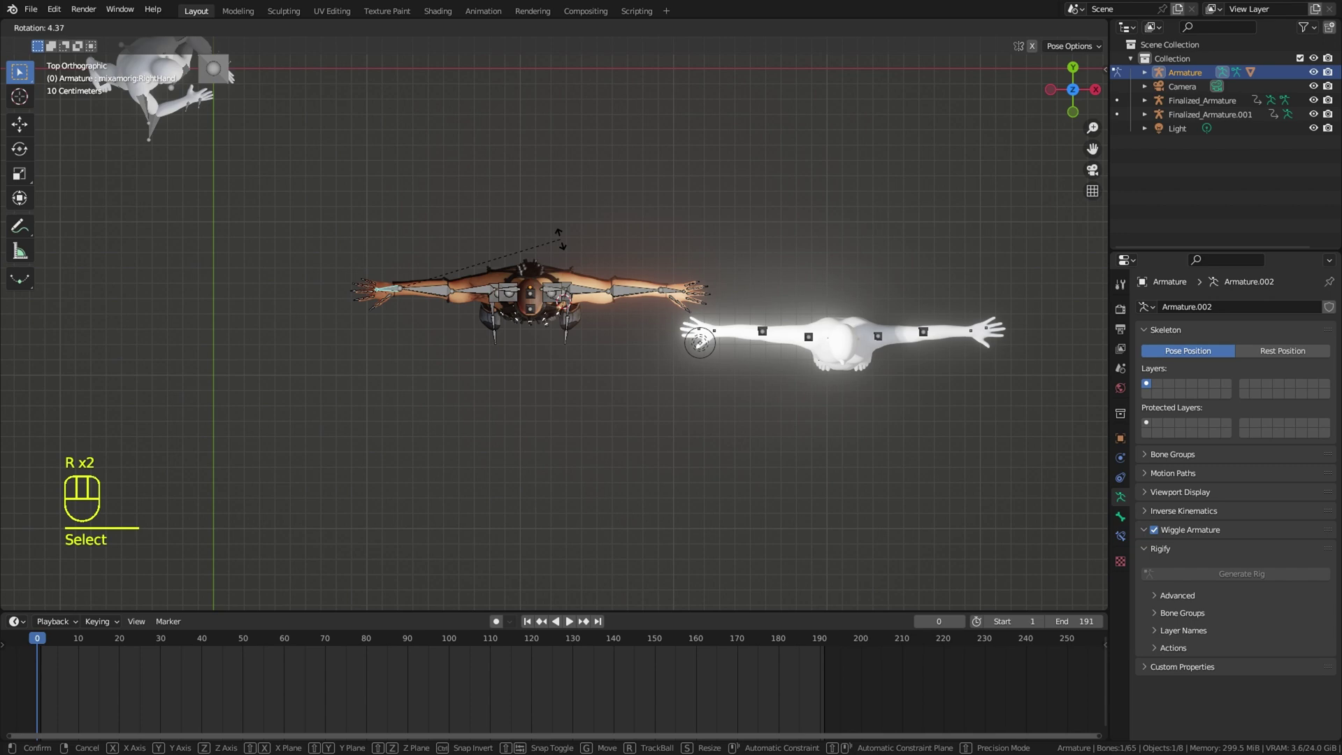
{"action": "key", "text": "r"}
{"action": "left_click", "coordinate": [671, 291]}
{"action": "key", "text": "r"}
{"action": "left_click", "coordinate": [731, 244]}
{"action": "left_click_drag", "start_coordinate": [726, 245], "coordinate": [728, 149]}
{"action": "left_click_drag", "start_coordinate": [624, 349], "coordinate": [609, 331]}
{"action": "middle_click", "coordinate": [610, 321]}
{"action": "middle_click", "coordinate": [626, 293]}
{"action": "right_click", "coordinate": [542, 305]}
{"action": "right_click", "coordinate": [551, 300]}
Back in front view, rotate the foot bones slightly to adjust the feet
{"action": "key", "text": "KP_1"}
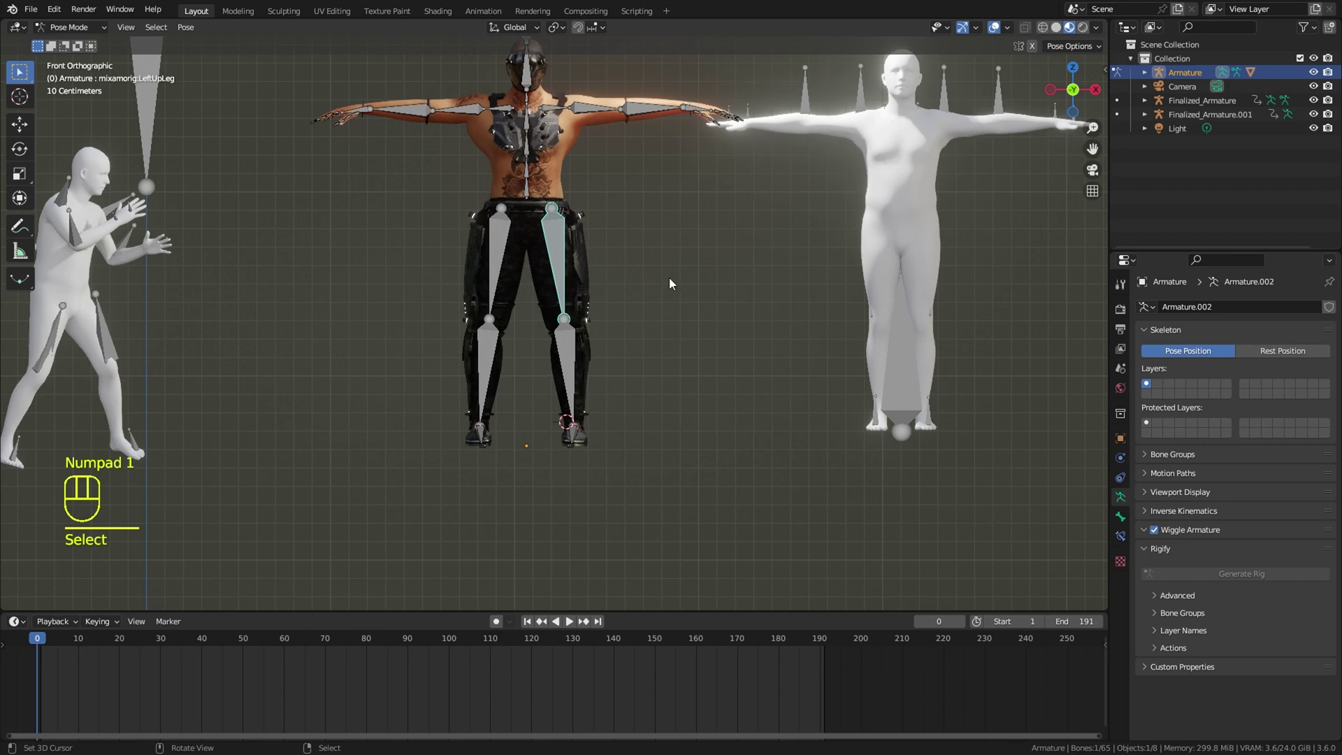
{"action": "key", "text": "r"}
{"action": "right_click", "coordinate": [497, 266]}
{"action": "key", "text": "r"}
{"action": "left_click_drag", "start_coordinate": [546, 365], "coordinate": [565, 321]}
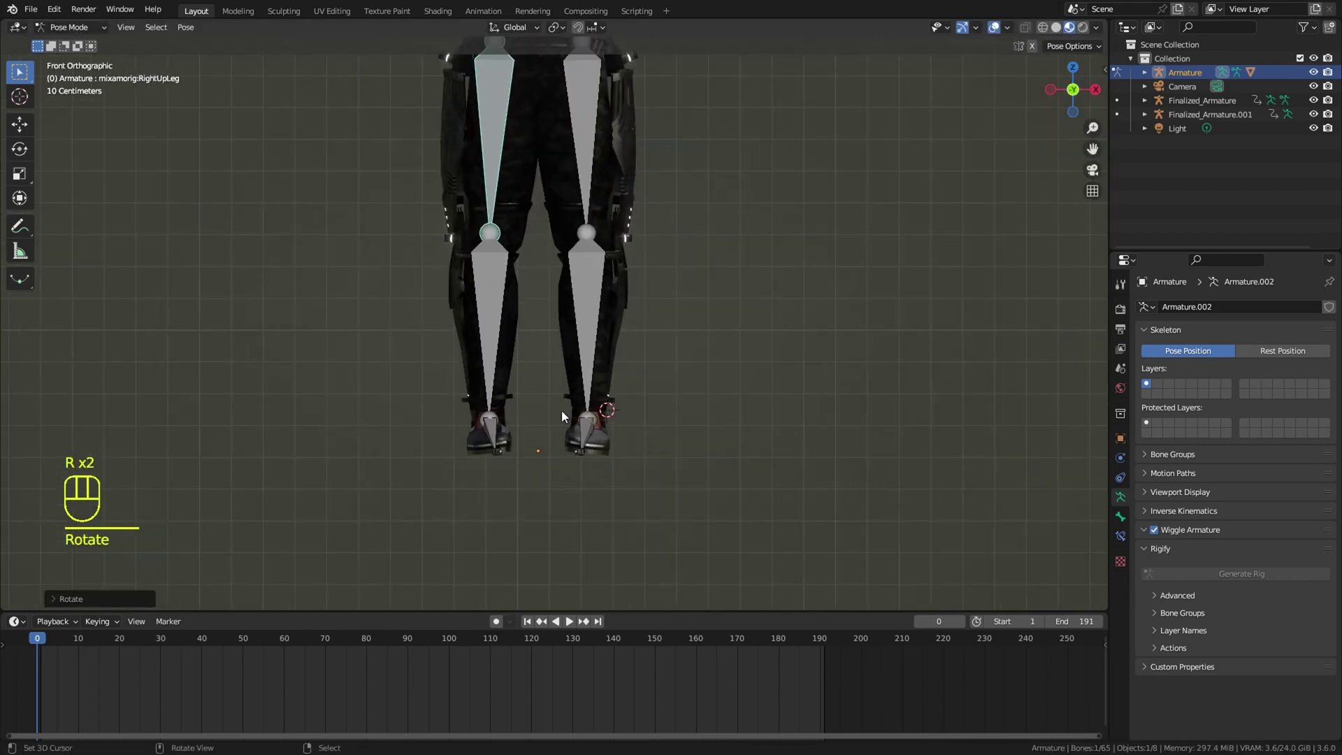
{"action": "right_click", "coordinate": [495, 425]}
{"action": "key", "text": "r"}
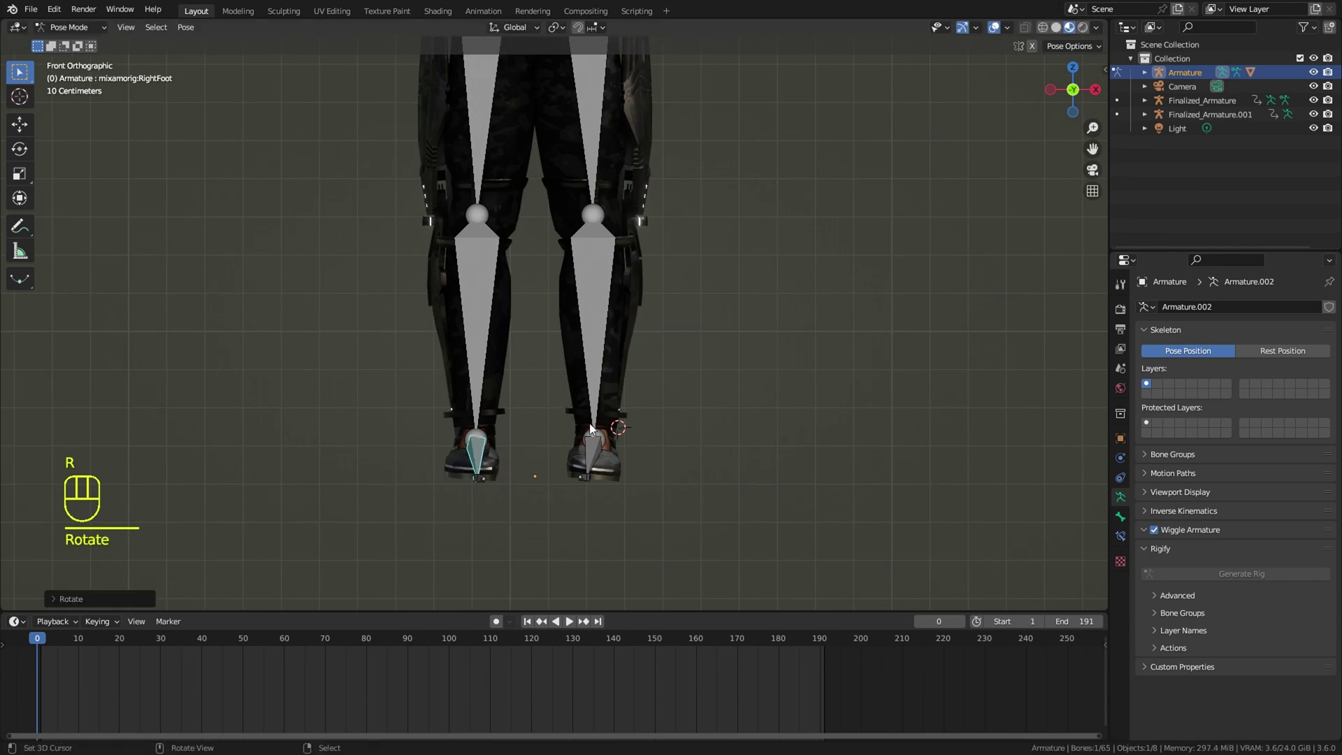
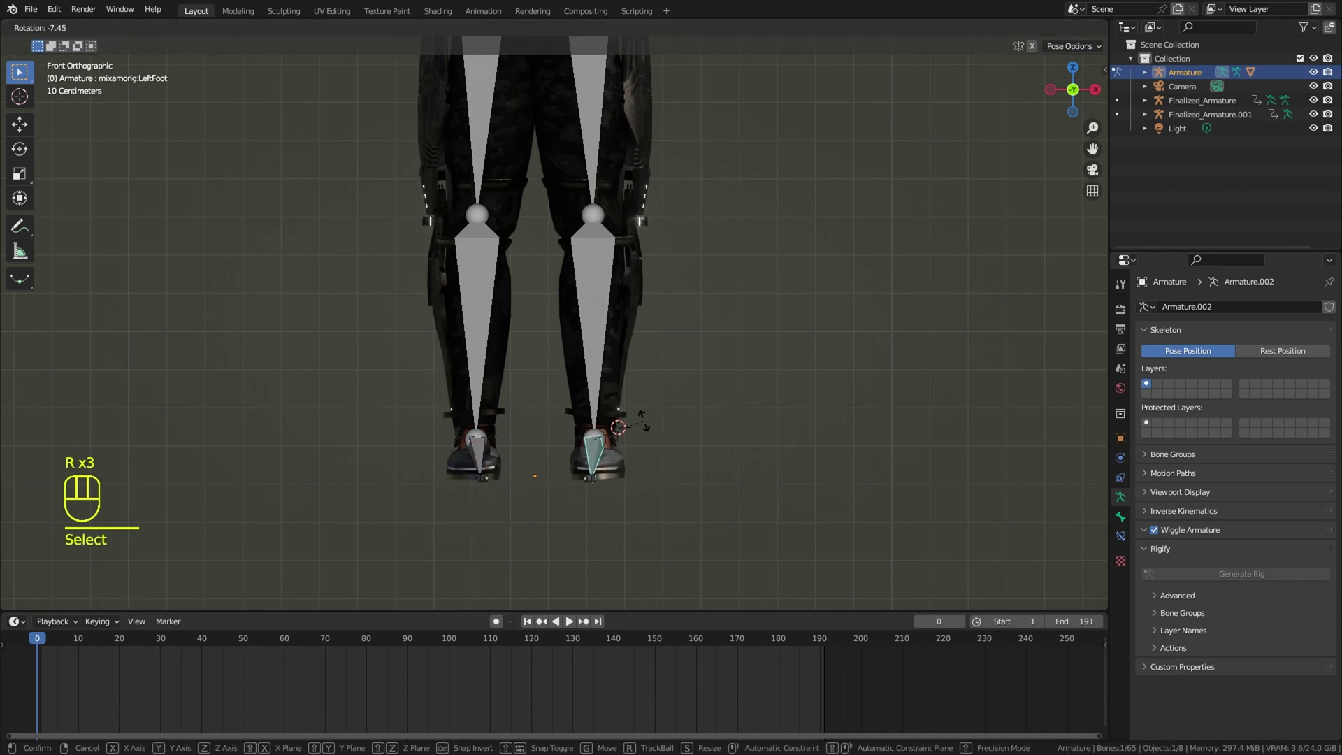
{"action": "right_click", "coordinate": [670, 406]}
{"action": "middle_click", "coordinate": [674, 417]}
{"action": "middle_click", "coordinate": [670, 457]}
{"action": "middle_click", "coordinate": [692, 457]}
{"action": "left_click_drag", "start_coordinate": [684, 441], "coordinate": [732, 432]}
Toggle the armature between Rest Position and Pose Position to preview the rig
{"action": "key", "text": "a"}
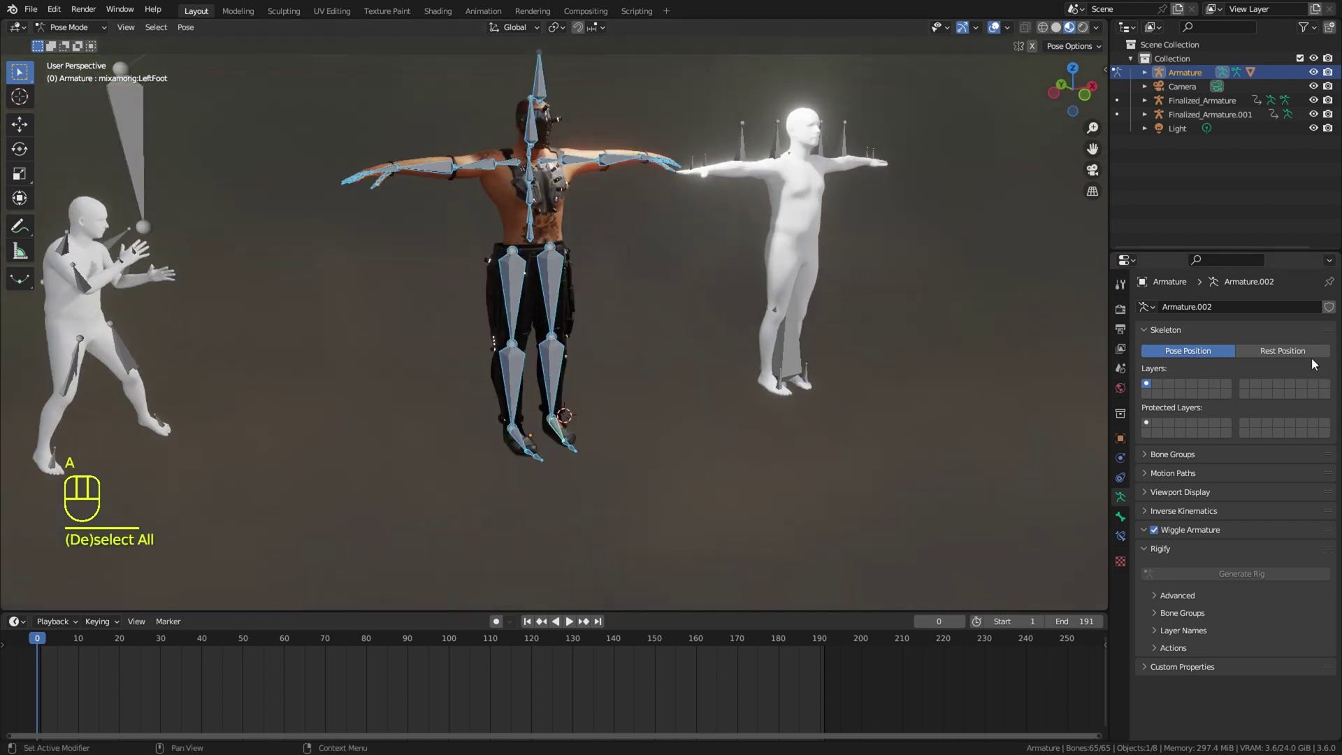
{"action": "left_click", "coordinate": [1313, 360]}
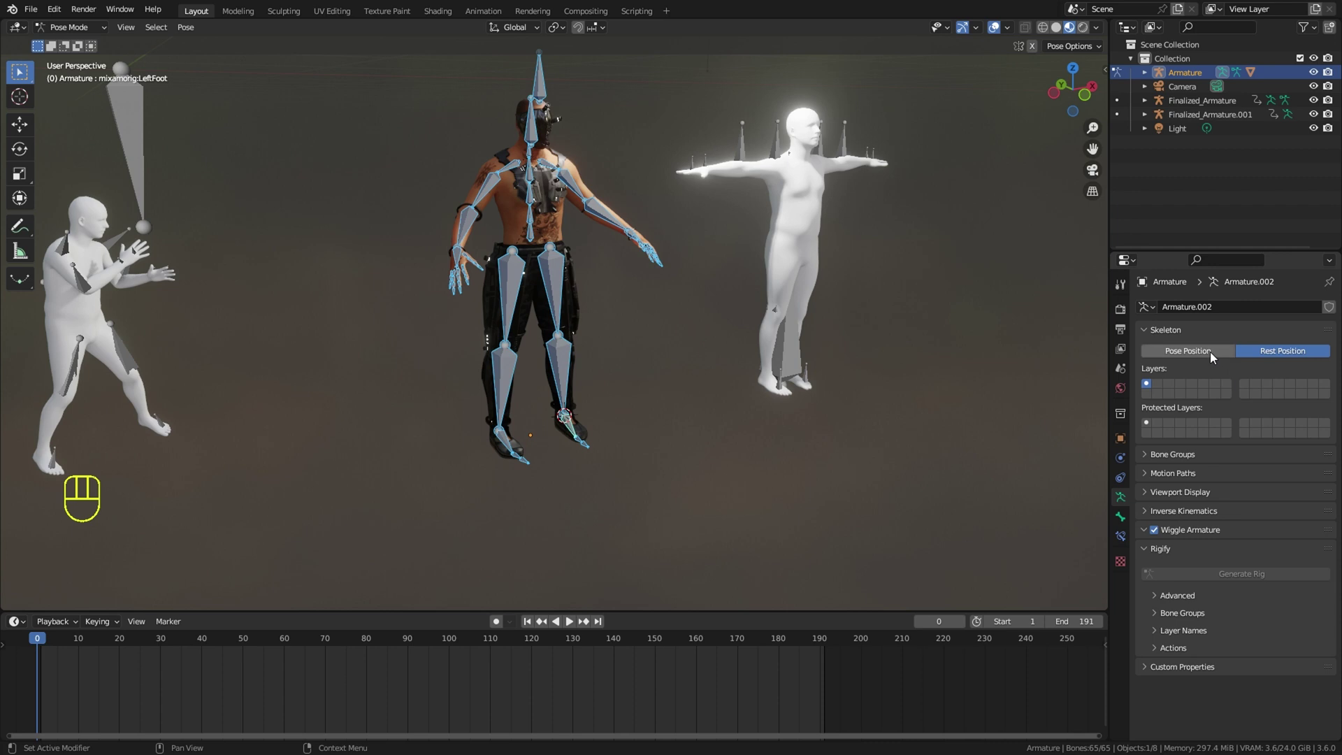
{"action": "left_click", "coordinate": [1217, 356]}
{"action": "left_click_drag", "start_coordinate": [438, 317], "coordinate": [422, 368]}
Select the blackmuscle.002 mesh in Object Mode and delete its Armature modifier
{"action": "left_click", "coordinate": [66, 46]}
{"action": "left_click_drag", "start_coordinate": [774, 336], "coordinate": [610, 323]}
{"action": "left_click", "coordinate": [559, 294]}
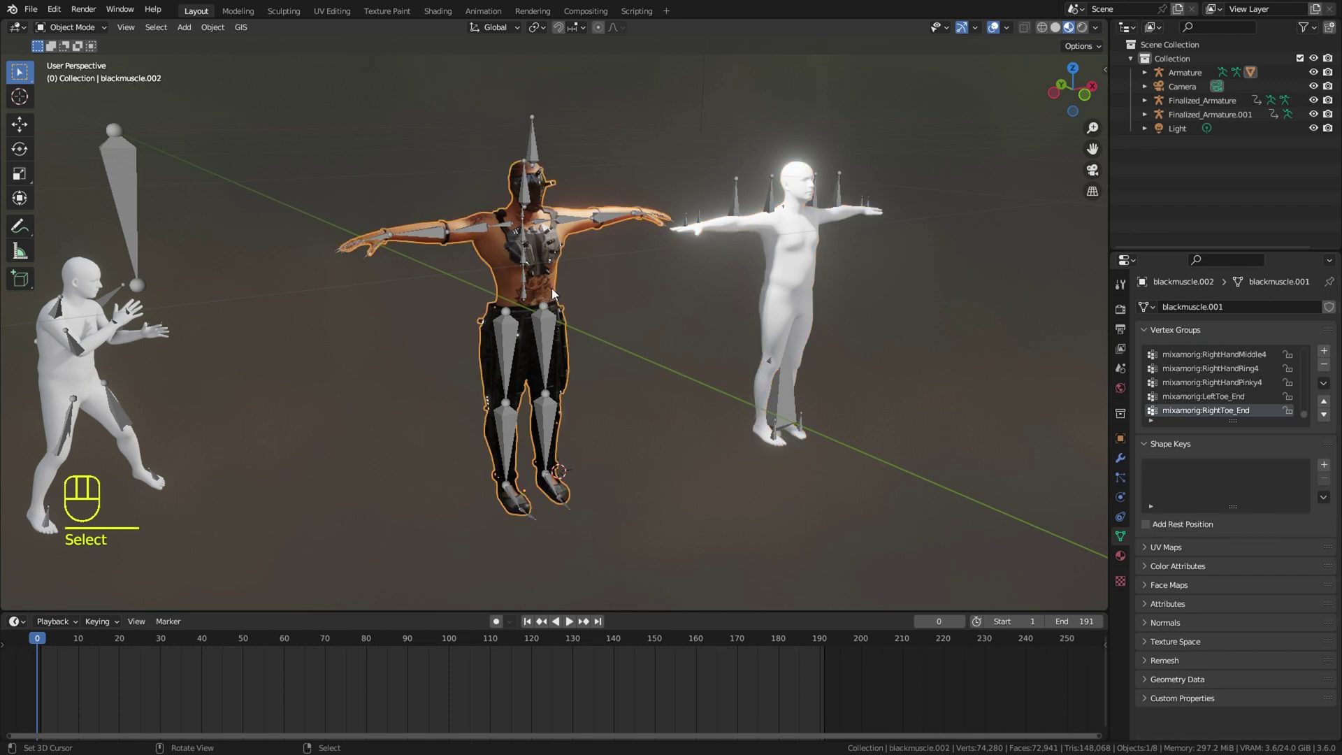
{"action": "double_click", "coordinate": [1129, 467]}
{"action": "left_click_drag", "start_coordinate": [758, 412], "coordinate": [785, 439]}
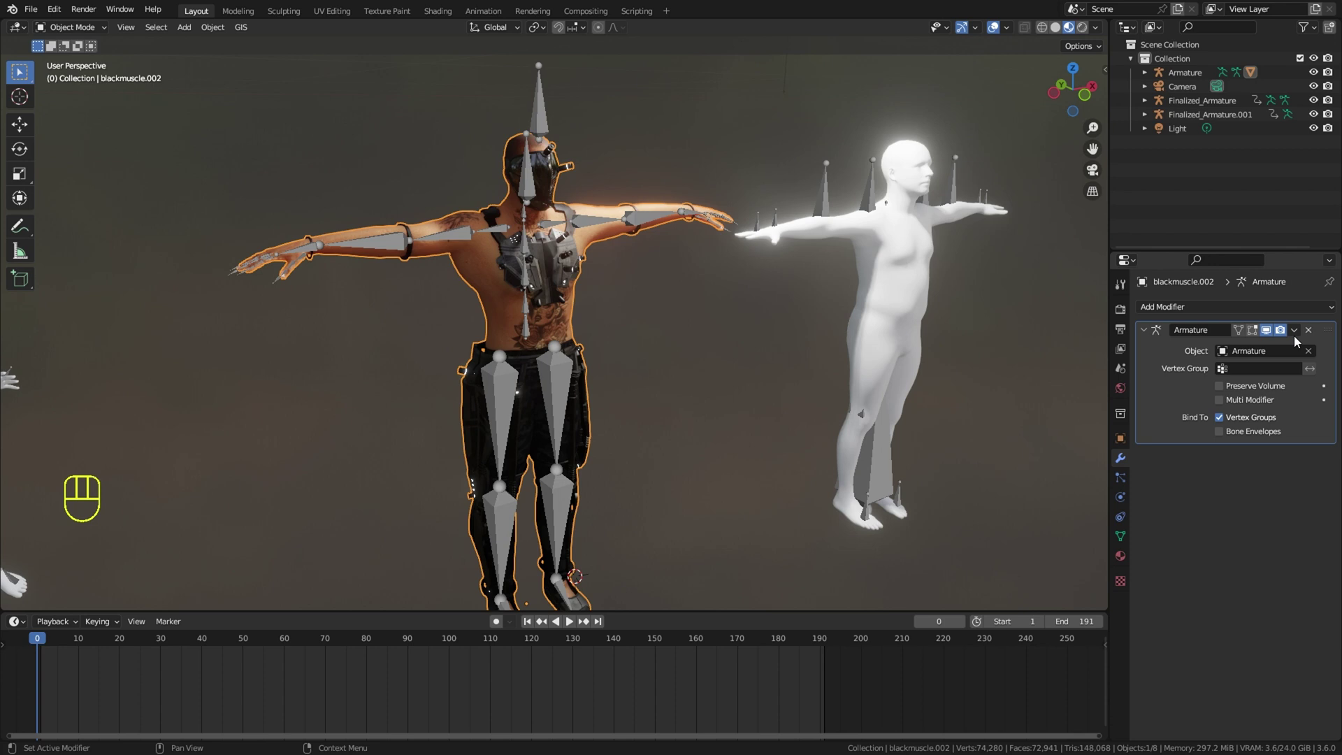
{"action": "left_click_drag", "start_coordinate": [1296, 341], "coordinate": [1279, 353]}
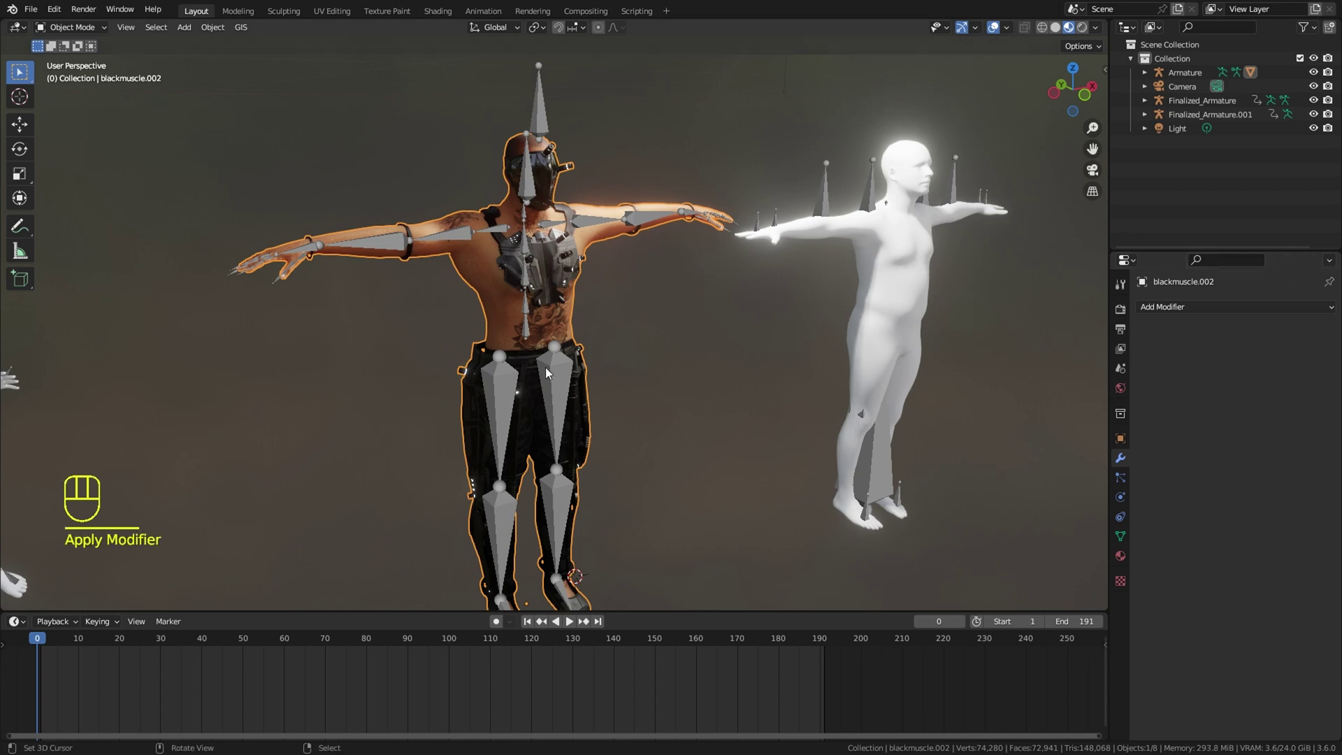
Clear the mesh's parent with Alt+P, keeping its transform
{"action": "key", "text": "alt+p"}
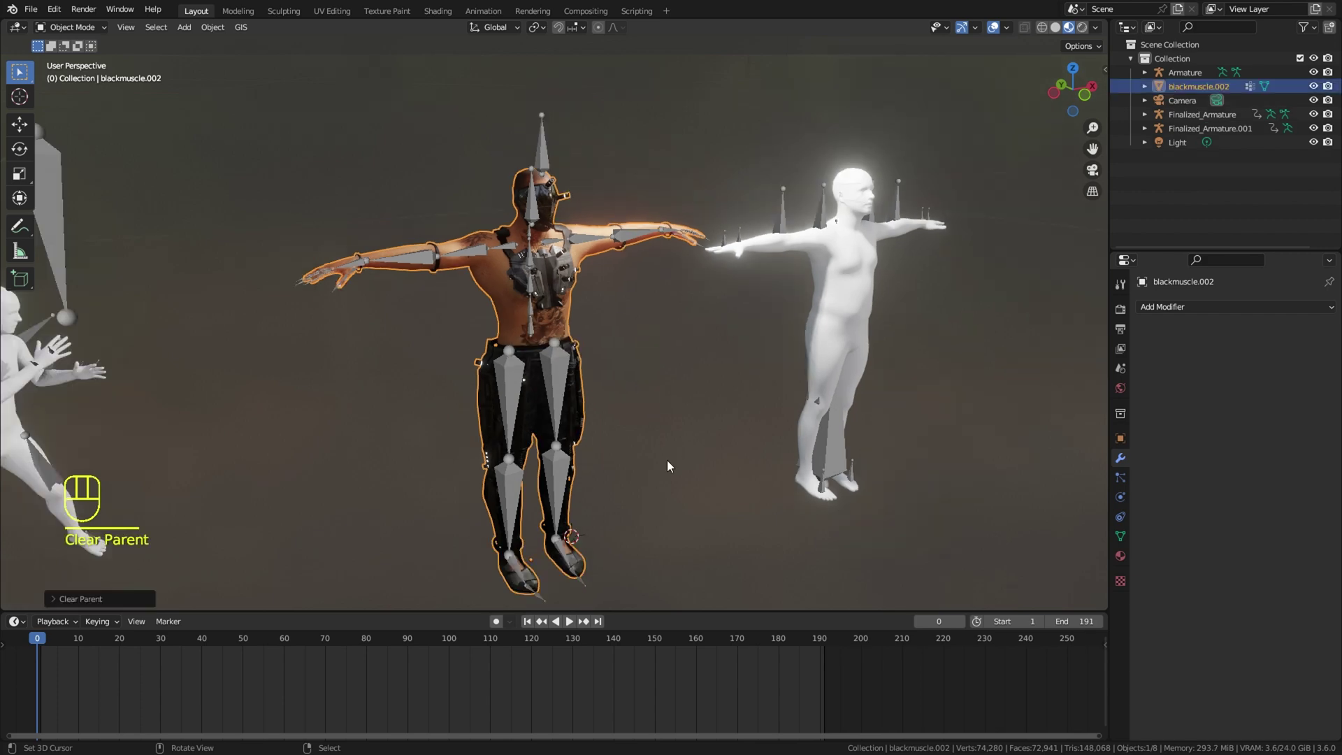
{"action": "left_click", "coordinate": [658, 431]}
{"action": "middle_click", "coordinate": [649, 428]}
Reselect the Armature object and return to Pose Mode on its arm
{"action": "left_click", "coordinate": [559, 367]}
{"action": "key", "text": "g"}
{"action": "left_click_drag", "start_coordinate": [580, 376], "coordinate": [598, 348]}
{"action": "left_click", "coordinate": [566, 326]}
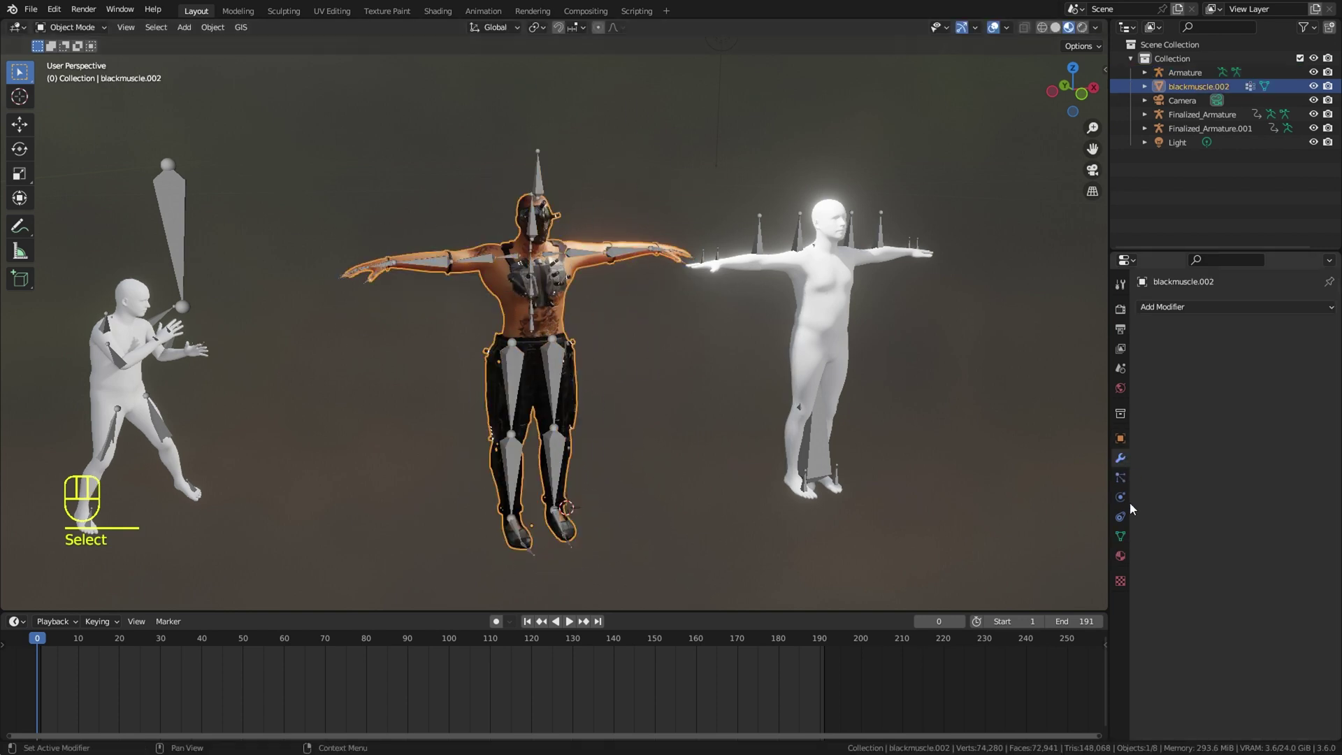
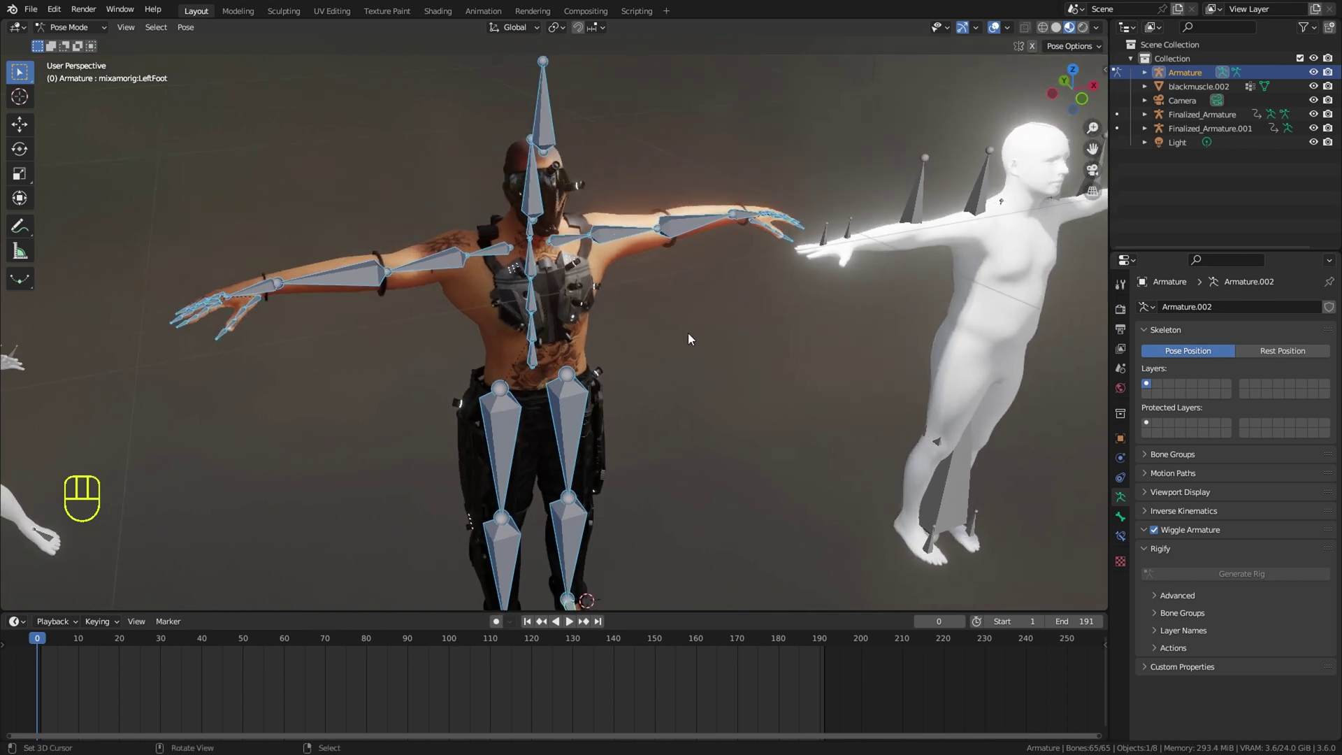
Via F3 search for 'apply', run Apply Pose as Rest Pose on the armature
{"action": "key", "text": "F3"}
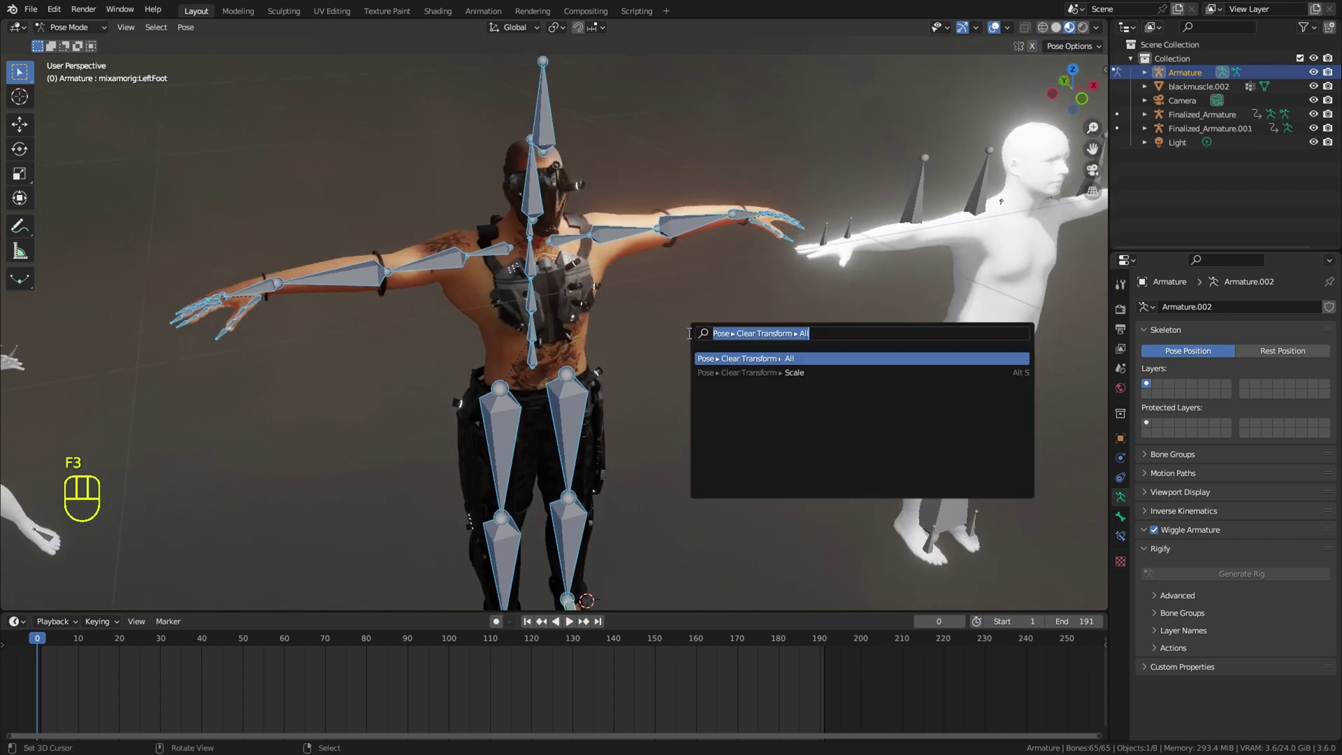
{"action": "key", "text": "p"}
{"action": "key", "text": "y"}
{"action": "key", "text": "BackSpace"}
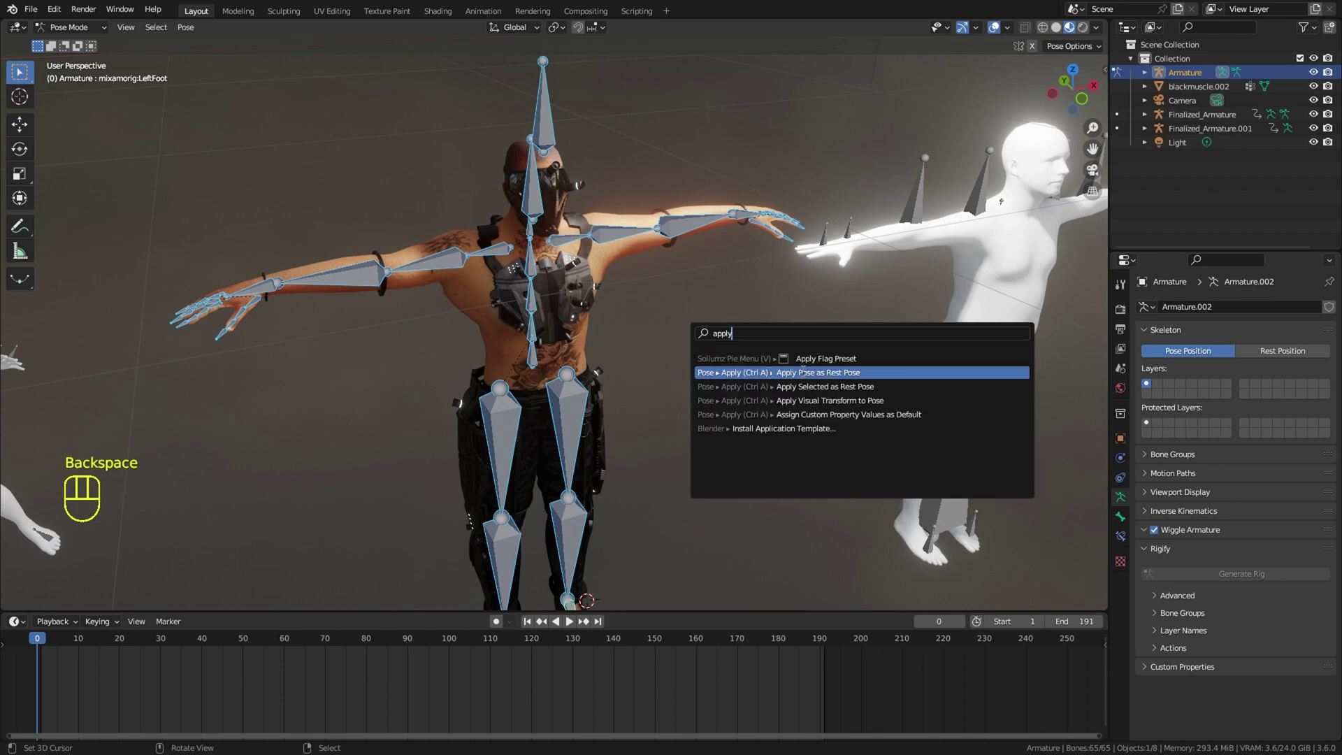
{"action": "left_click", "coordinate": [760, 378]}
Toggle Rest Position to confirm the new T-pose rest pose, then select the Mixamo armature
{"action": "left_click", "coordinate": [1268, 355]}
{"action": "left_click", "coordinate": [1197, 352]}
{"action": "left_click", "coordinate": [1271, 352]}
{"action": "middle_click", "coordinate": [768, 356]}
{"action": "left_click", "coordinate": [72, 34]}
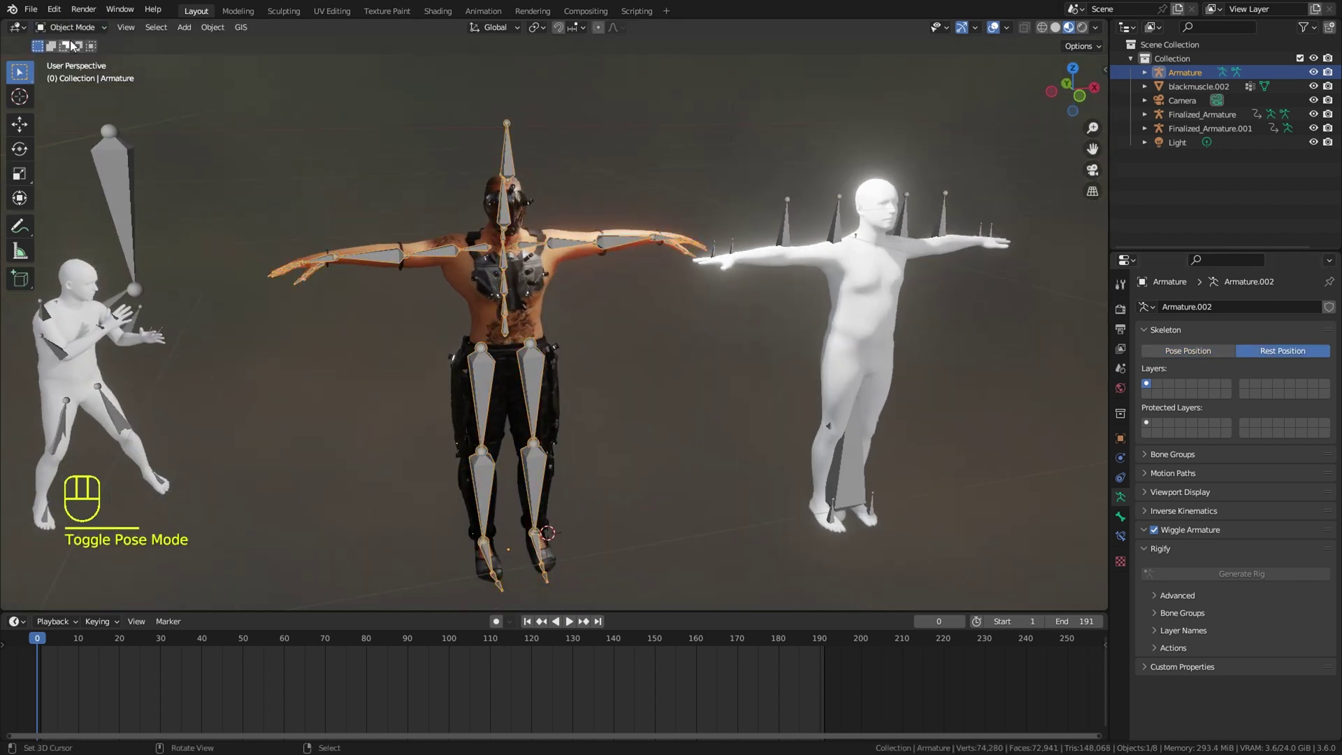
Select the blackmuscle.002 body mesh and orbit to view it against the skeleton
{"action": "left_click", "coordinate": [514, 115]}
{"action": "middle_click", "coordinate": [616, 205]}
{"action": "left_click", "coordinate": [595, 199]}
{"action": "left_click_drag", "start_coordinate": [589, 183], "coordinate": [577, 155]}
{"action": "middle_click", "coordinate": [574, 311]}
{"action": "left_click_drag", "start_coordinate": [569, 341], "coordinate": [555, 439]}
{"action": "left_click_drag", "start_coordinate": [520, 433], "coordinate": [602, 421]}
{"action": "left_click_drag", "start_coordinate": [607, 362], "coordinate": [642, 296]}
{"action": "middle_click", "coordinate": [609, 329]}
{"action": "middle_click", "coordinate": [578, 363]}
{"action": "left_click", "coordinate": [575, 368]}
Grab the mesh and move it so it lines up with the armature bones
{"action": "key", "text": "g"}
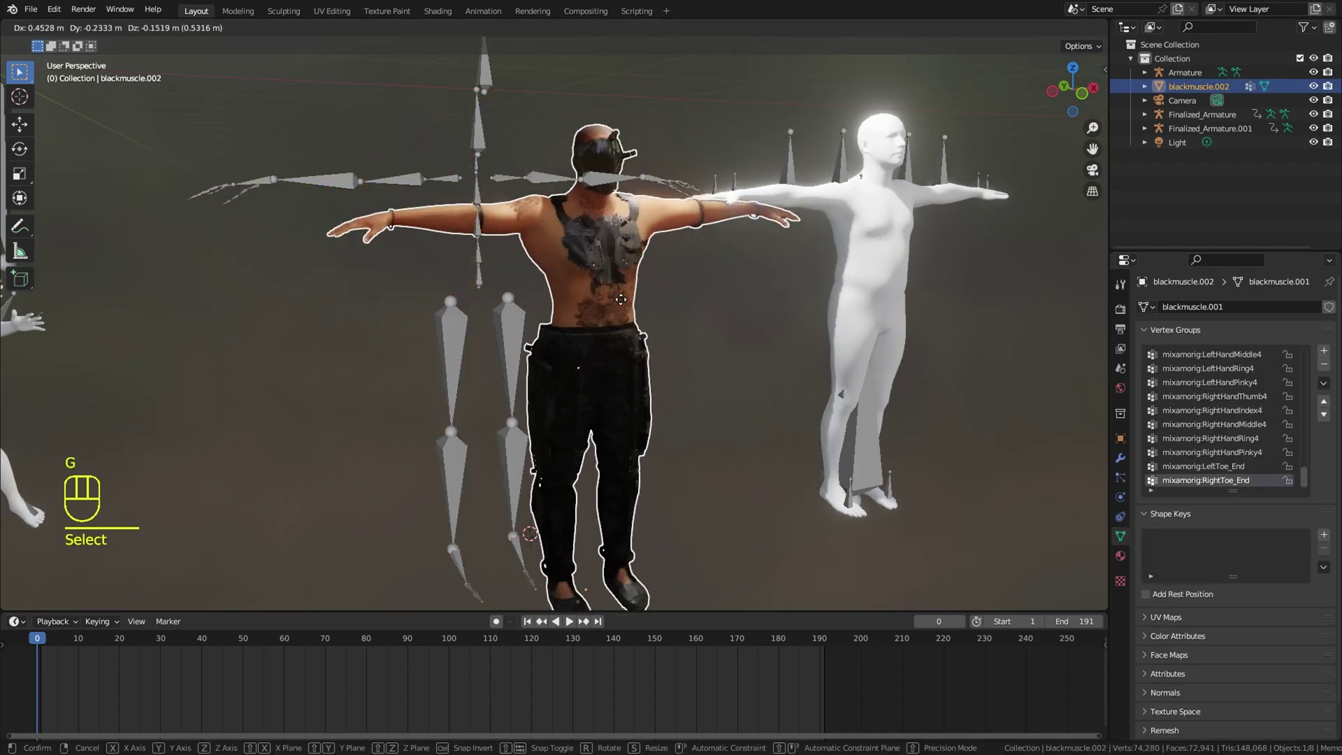
{"action": "left_click_drag", "start_coordinate": [626, 310], "coordinate": [530, 265]}
{"action": "left_click_drag", "start_coordinate": [563, 311], "coordinate": [585, 372]}
{"action": "right_click", "coordinate": [572, 319]}
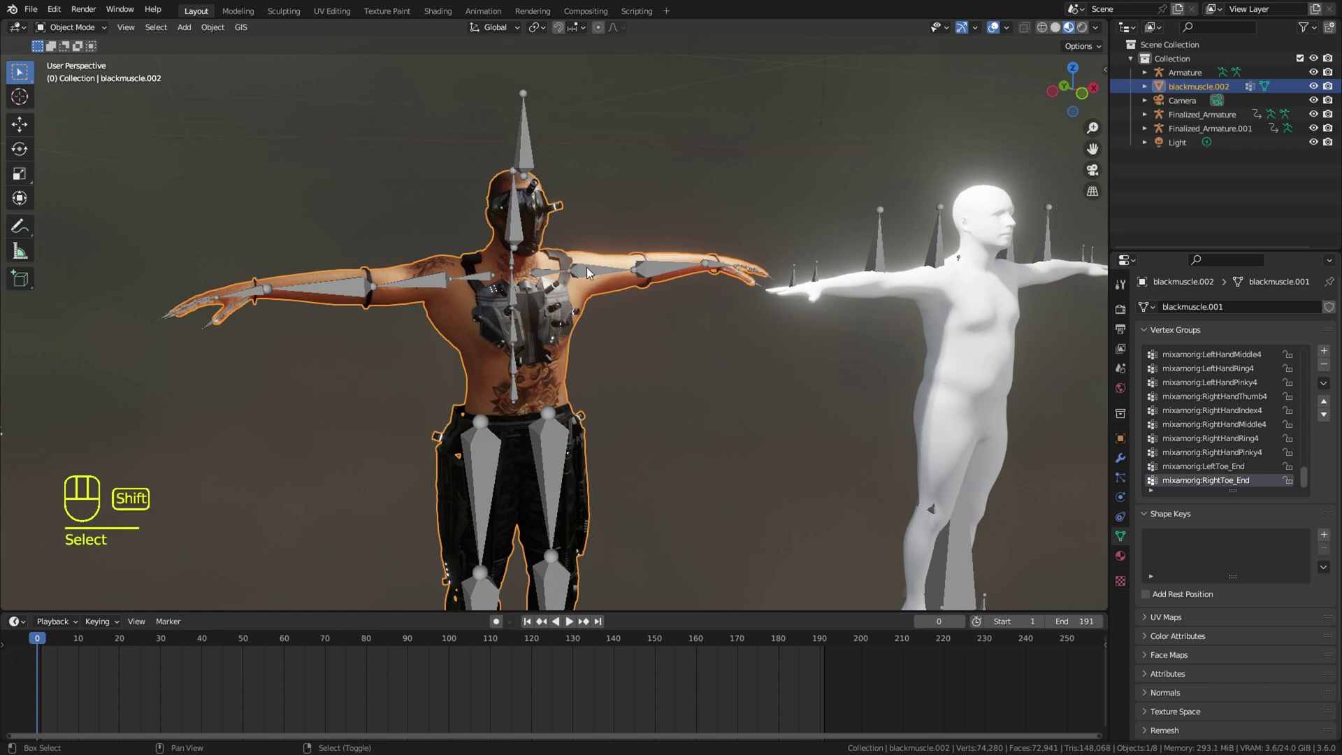
{"action": "right_click", "coordinate": [592, 272]}
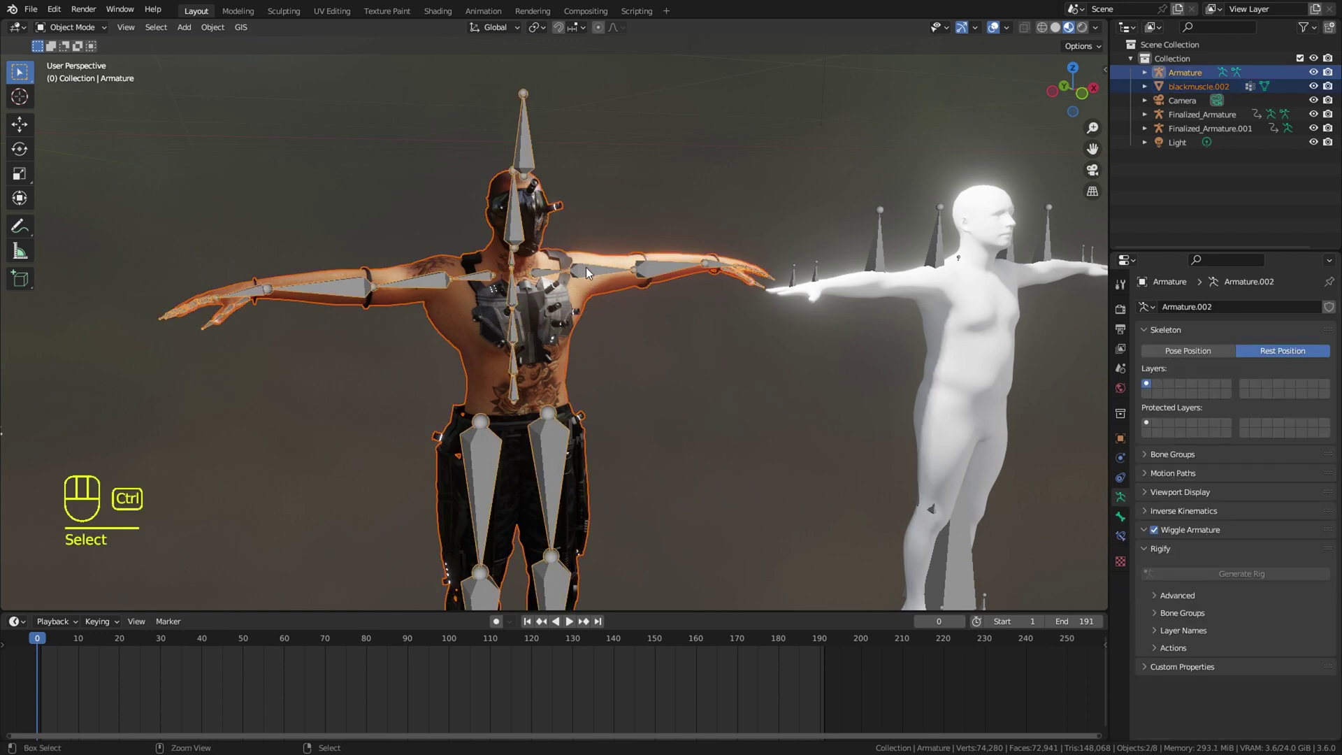
Parent the mesh to the Armature with Ctrl+P using empty groups
{"action": "key", "text": "ctrl+p"}
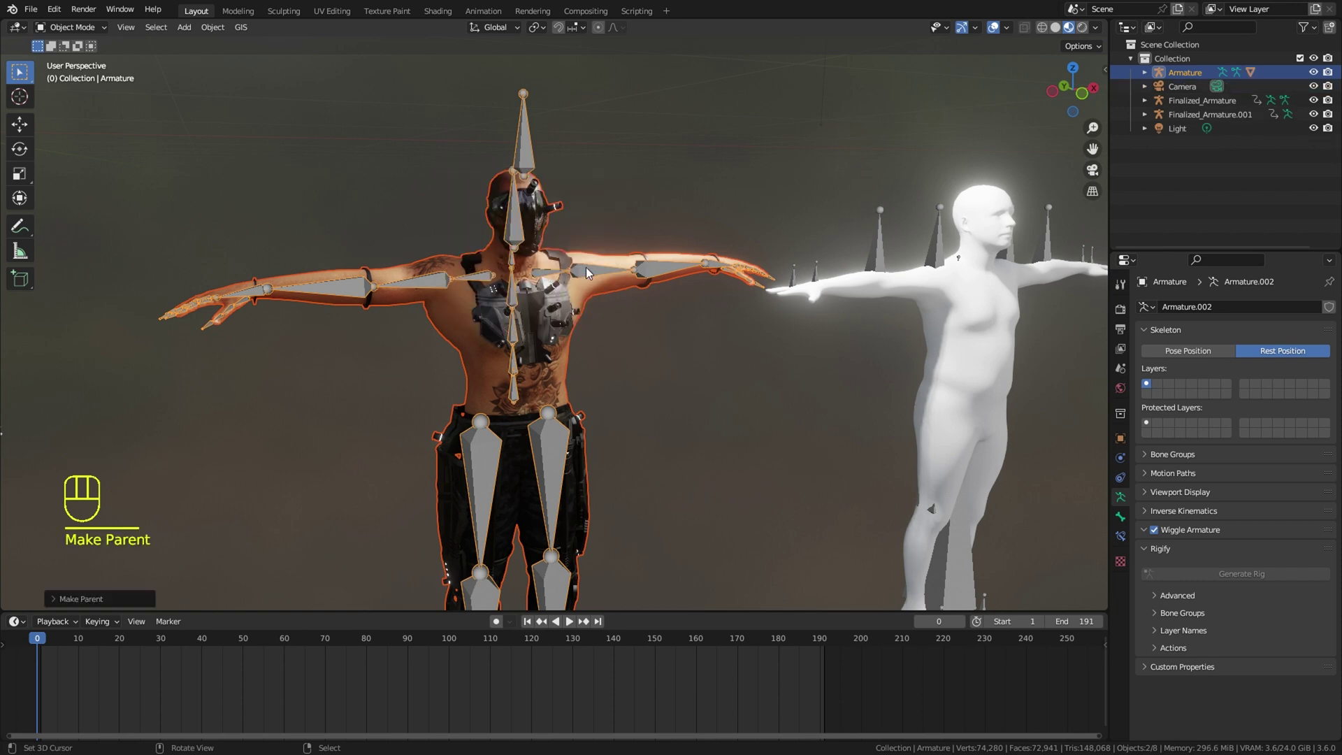
{"action": "right_click", "coordinate": [589, 271]}
{"action": "right_click", "coordinate": [597, 267]}
{"action": "left_click_drag", "start_coordinate": [74, 34], "coordinate": [145, 86]}
{"action": "right_click", "coordinate": [653, 275]}
{"action": "middle_click", "coordinate": [921, 364]}
Set the armature's Skeleton to Pose Position and shift the view toward the white mocap figure
{"action": "key", "text": "r"}
{"action": "left_click", "coordinate": [1219, 361]}
{"action": "key", "text": "r"}
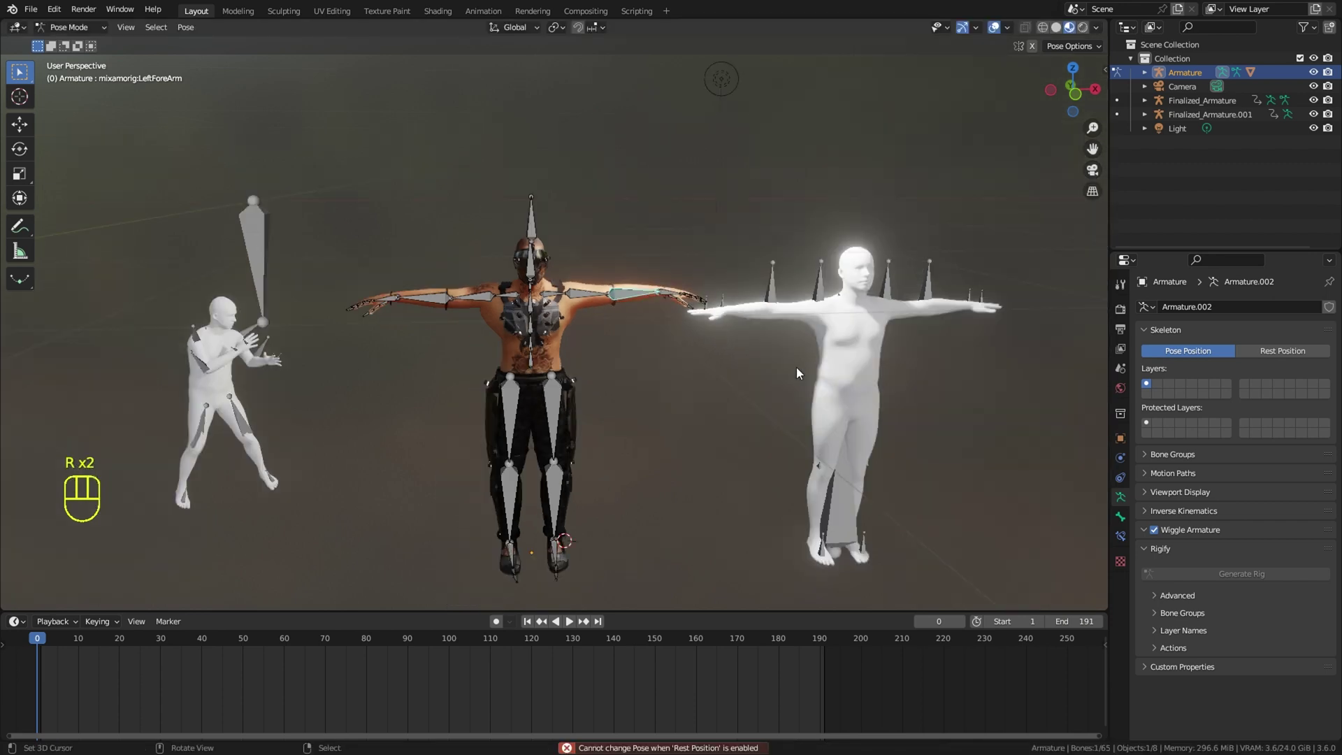
{"action": "left_click", "coordinate": [698, 291]}
{"action": "left_click_drag", "start_coordinate": [67, 36], "coordinate": [76, 50]}
{"action": "left_click", "coordinate": [553, 102]}
{"action": "middle_click", "coordinate": [567, 109]}
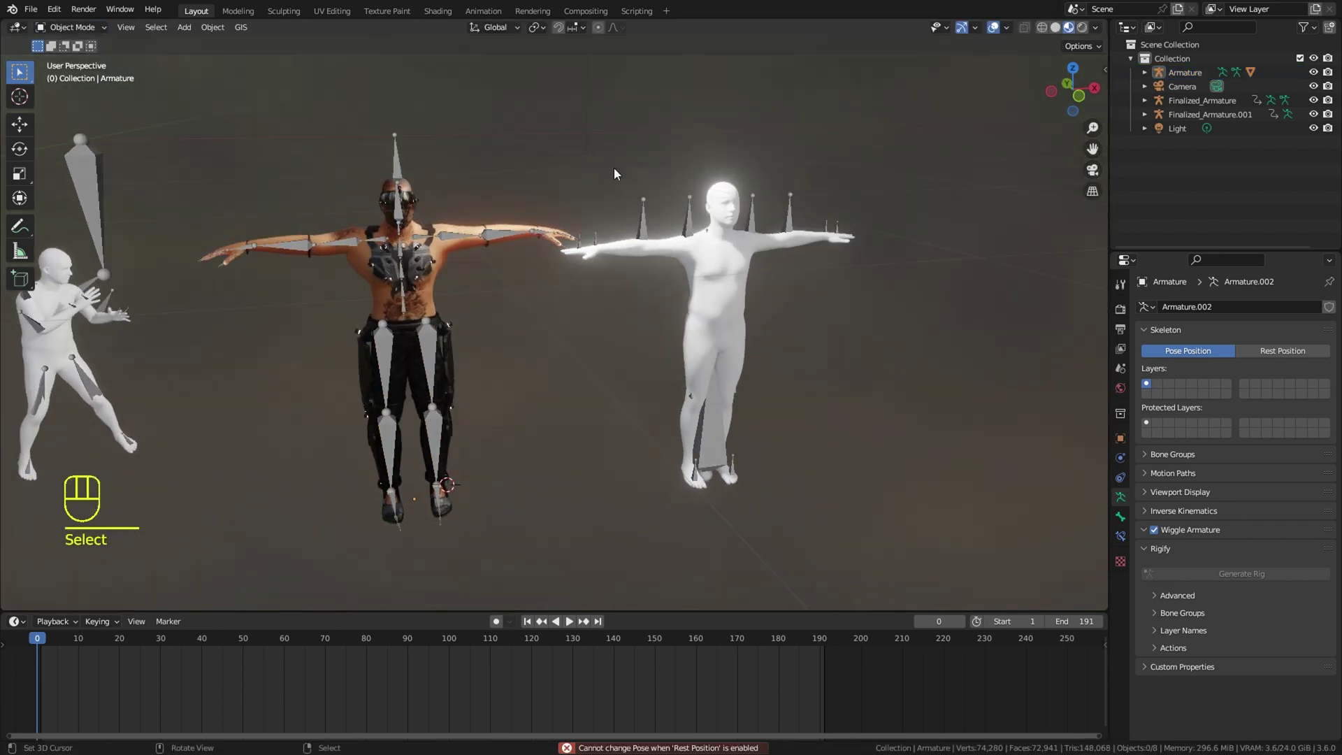
In the Rokoko sidebar Retargeting panel, set Source to Finalized_Armature and Target to Armature
{"action": "key", "text": "n"}
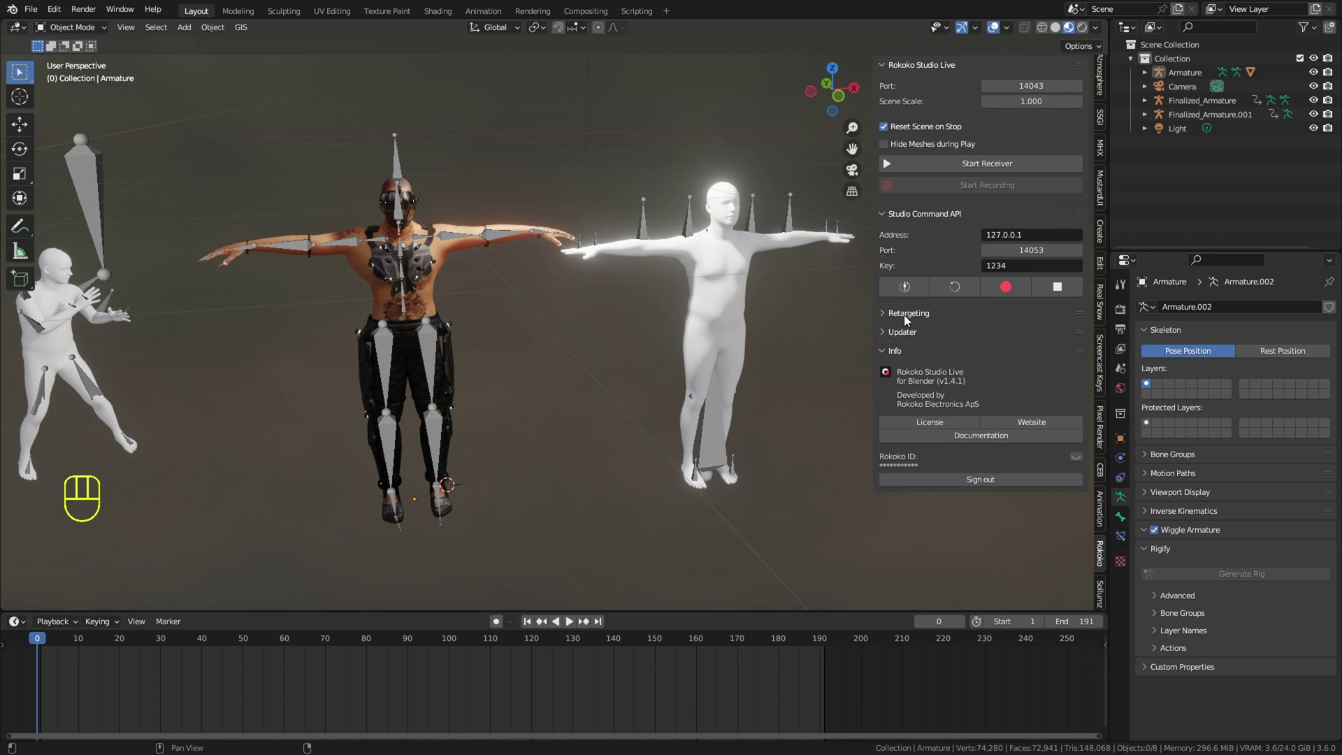
{"action": "left_click", "coordinate": [911, 320]}
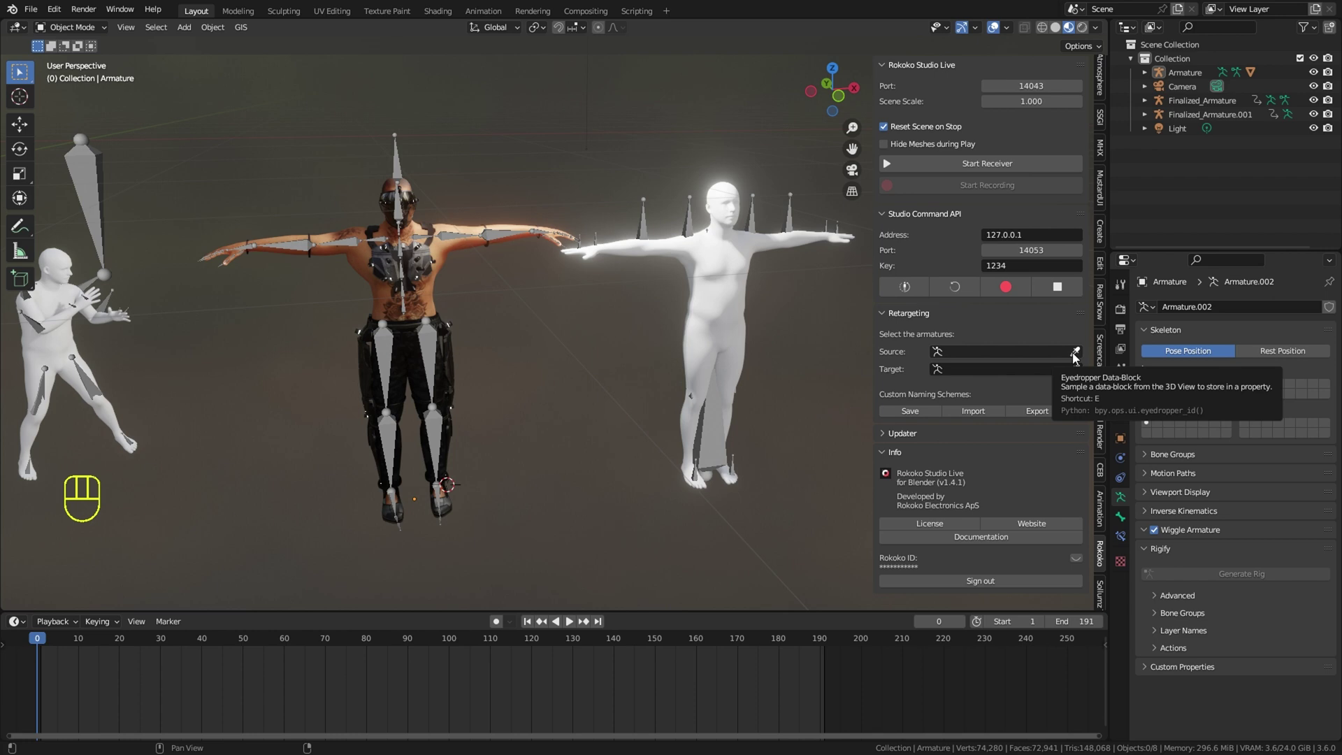
{"action": "left_click", "coordinate": [1080, 358]}
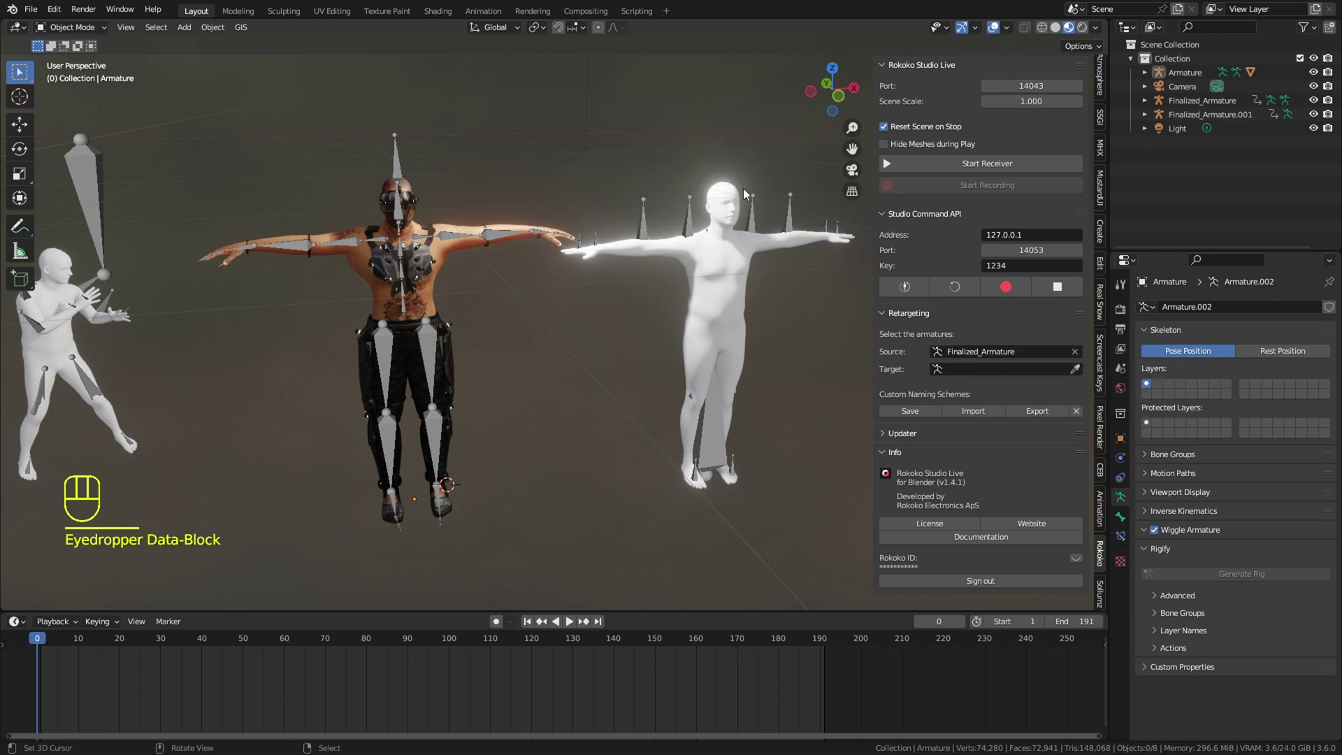
{"action": "left_click", "coordinate": [1080, 375]}
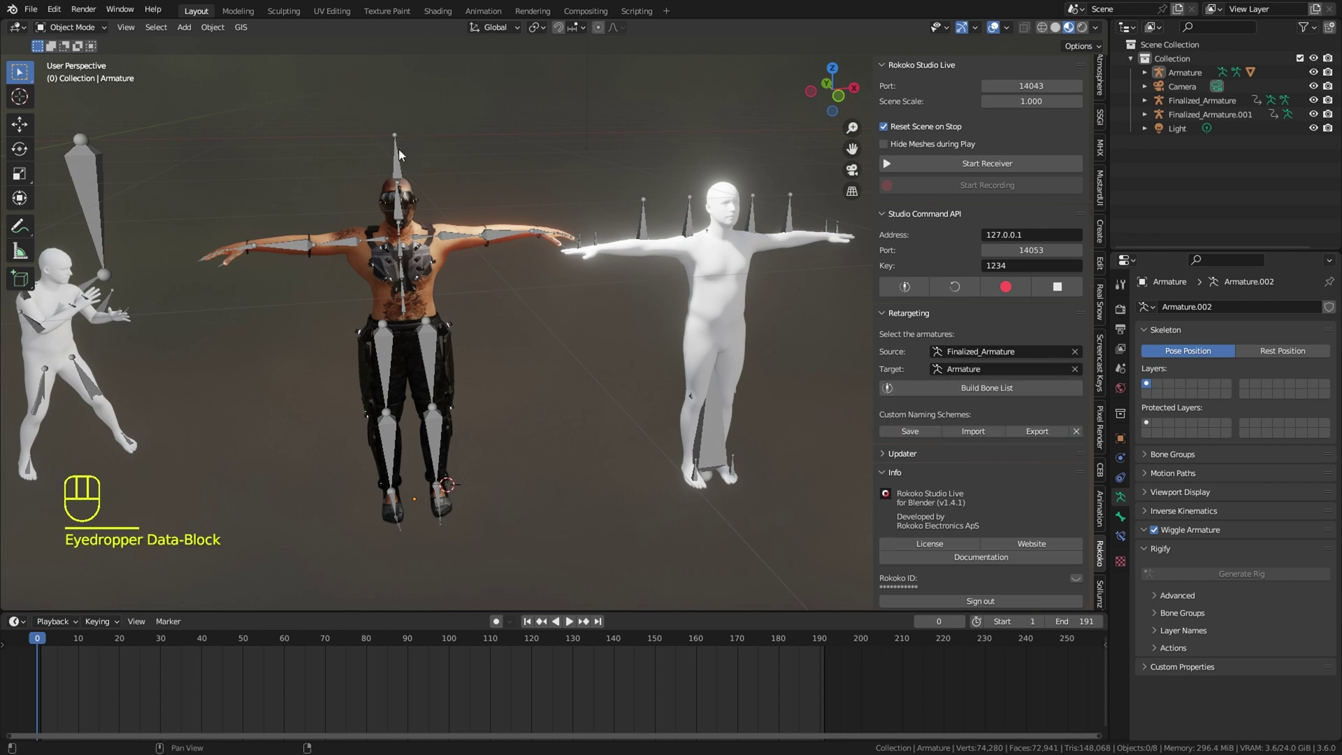
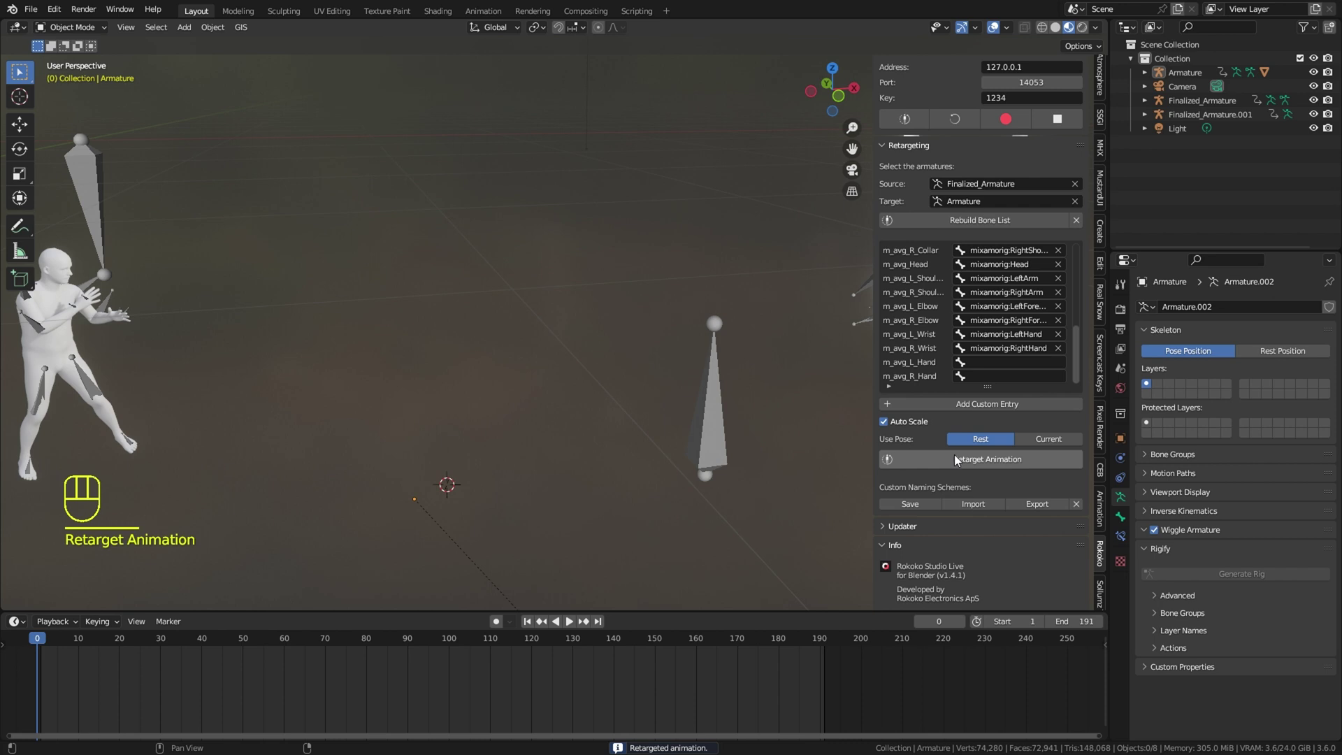
Rotate the upside-down retargeted character -180 degrees about the X axis to stand it upright
{"action": "left_click_drag", "start_coordinate": [636, 313], "coordinate": [488, 259]}
{"action": "middle_click", "coordinate": [604, 247]}
{"action": "middle_click", "coordinate": [586, 276]}
{"action": "right_click", "coordinate": [739, 338]}
{"action": "left_click_drag", "start_coordinate": [726, 336], "coordinate": [631, 326]}
{"action": "key", "text": "r"}
{"action": "key", "text": "x"}
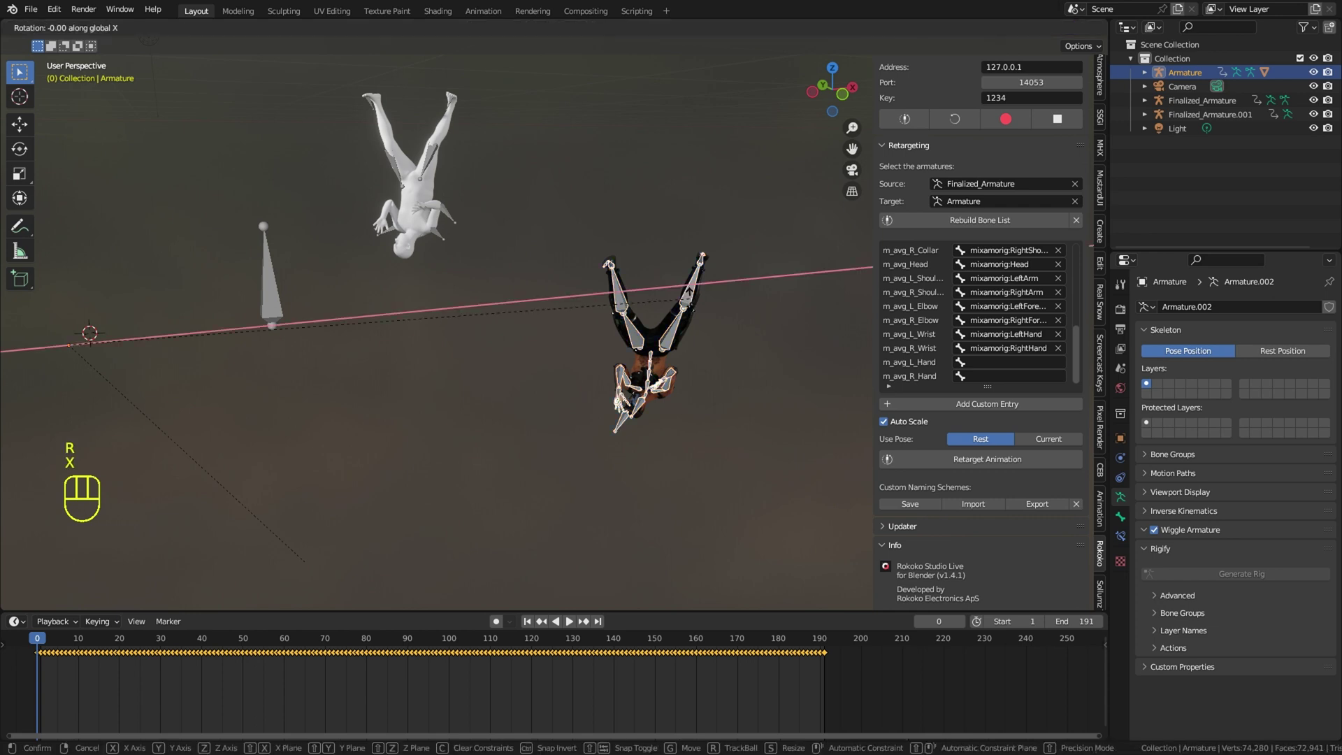
{"action": "key", "text": "-"}
{"action": "key", "text": "1"}
{"action": "key", "text": "8"}
{"action": "key", "text": "0"}
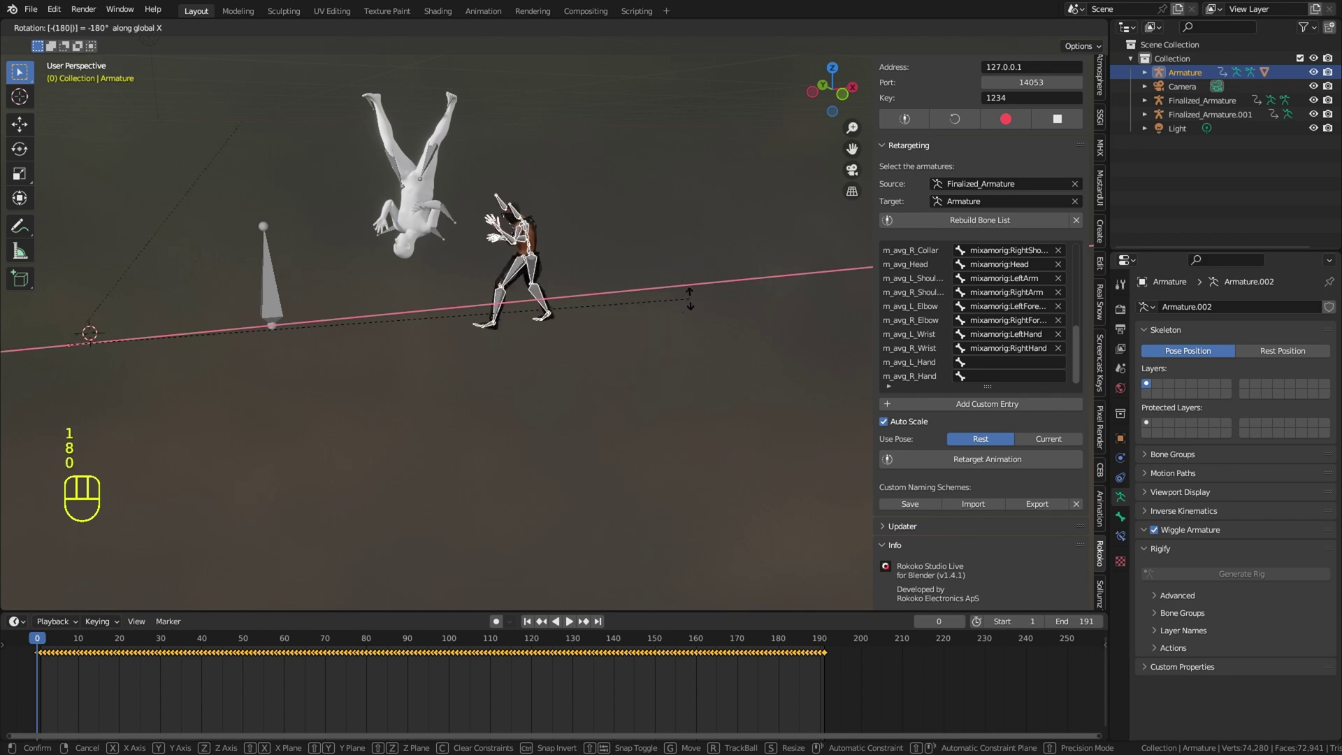
{"action": "key", "text": "Return"}
Inspect the upright posed character from several angles, nudging its position with grab
{"action": "left_click_drag", "start_coordinate": [595, 299], "coordinate": [648, 438]}
{"action": "left_click_drag", "start_coordinate": [593, 445], "coordinate": [395, 434]}
{"action": "left_click_drag", "start_coordinate": [630, 439], "coordinate": [530, 457]}
{"action": "middle_click", "coordinate": [519, 417]}
{"action": "key", "text": "g"}
{"action": "right_click", "coordinate": [777, 270]}
{"action": "left_click_drag", "start_coordinate": [620, 344], "coordinate": [537, 338]}
{"action": "left_click_drag", "start_coordinate": [510, 370], "coordinate": [584, 380]}
{"action": "left_click", "coordinate": [351, 188]}
{"action": "left_click_drag", "start_coordinate": [556, 270], "coordinate": [582, 268]}
{"action": "left_click_drag", "start_coordinate": [573, 269], "coordinate": [511, 271]}
{"action": "left_click_drag", "start_coordinate": [569, 273], "coordinate": [595, 271]}
{"action": "left_click", "coordinate": [610, 276]}
{"action": "left_click_drag", "start_coordinate": [588, 314], "coordinate": [621, 314]}
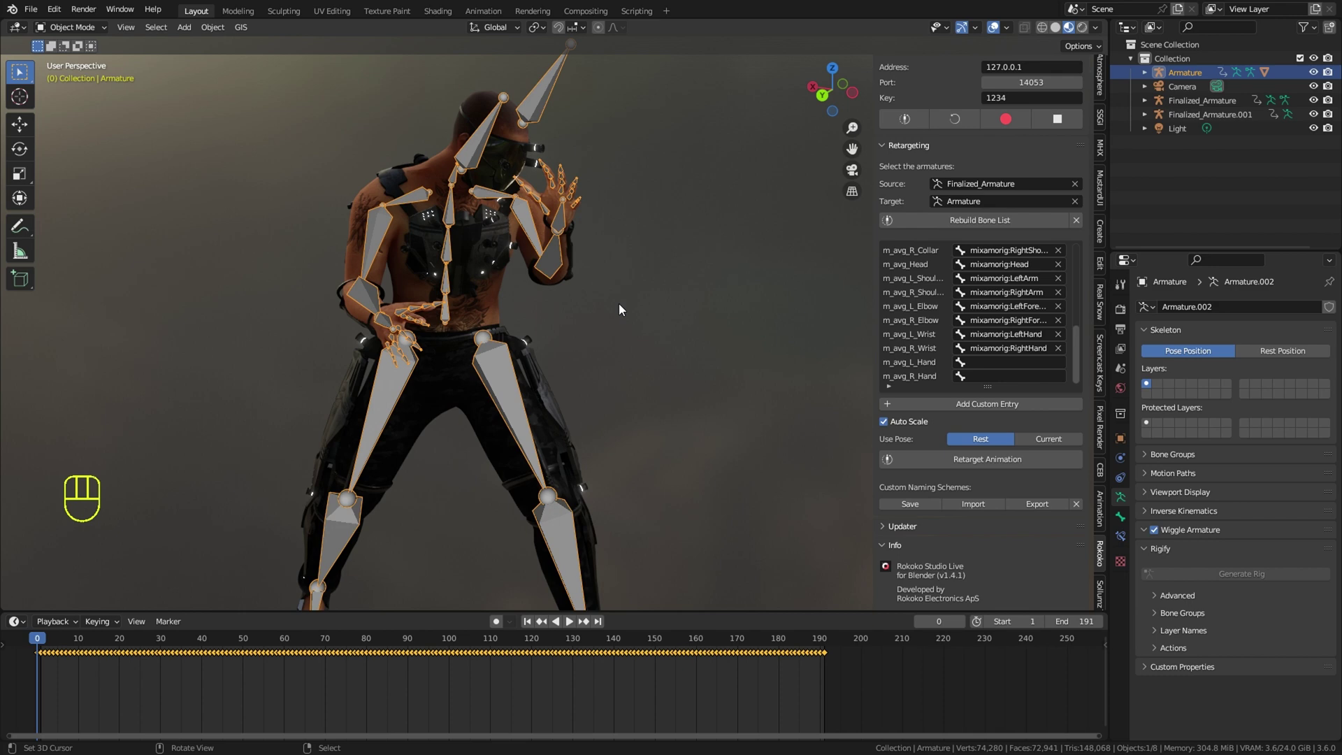
{"action": "left_click", "coordinate": [542, 464]}
{"action": "left_click_drag", "start_coordinate": [530, 400], "coordinate": [516, 351]}
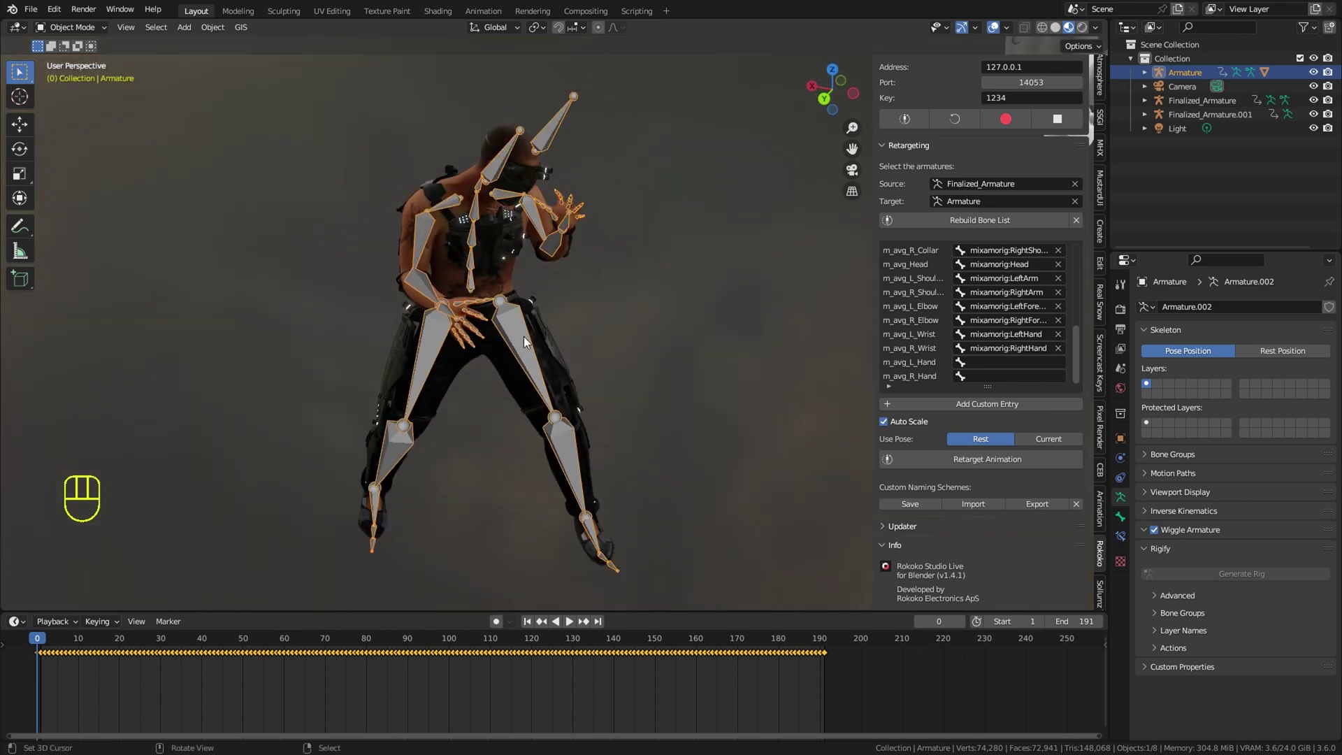
Start playback of the retargeted animation and hide the sidebar to watch it
{"action": "key", "text": "space"}
{"action": "left_click_drag", "start_coordinate": [629, 323], "coordinate": [574, 317]}
{"action": "key", "text": "n"}
{"action": "middle_click", "coordinate": [528, 305]}
Place the 3D cursor near the characters, snap the point light to it and move it into position
{"action": "left_click", "coordinate": [998, 35]}
{"action": "middle_click", "coordinate": [776, 292]}
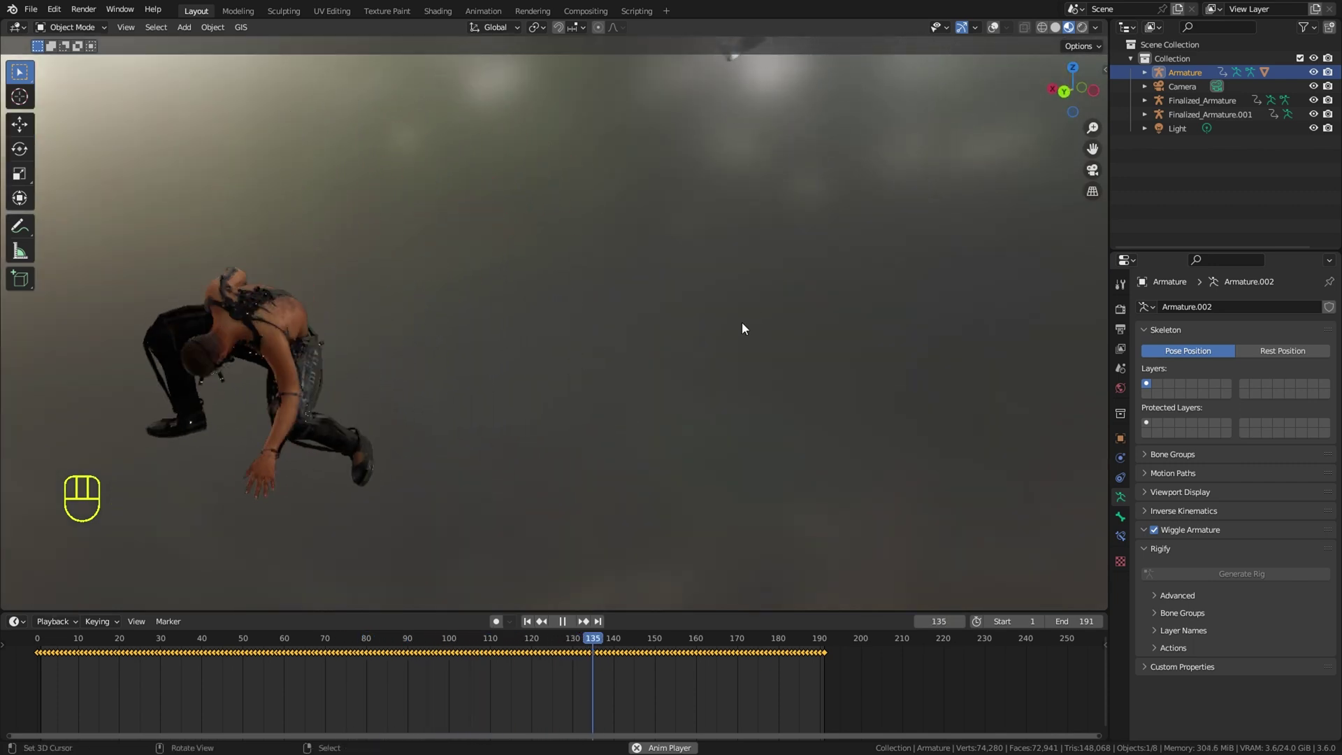
{"action": "left_click_drag", "start_coordinate": [601, 479], "coordinate": [644, 514]}
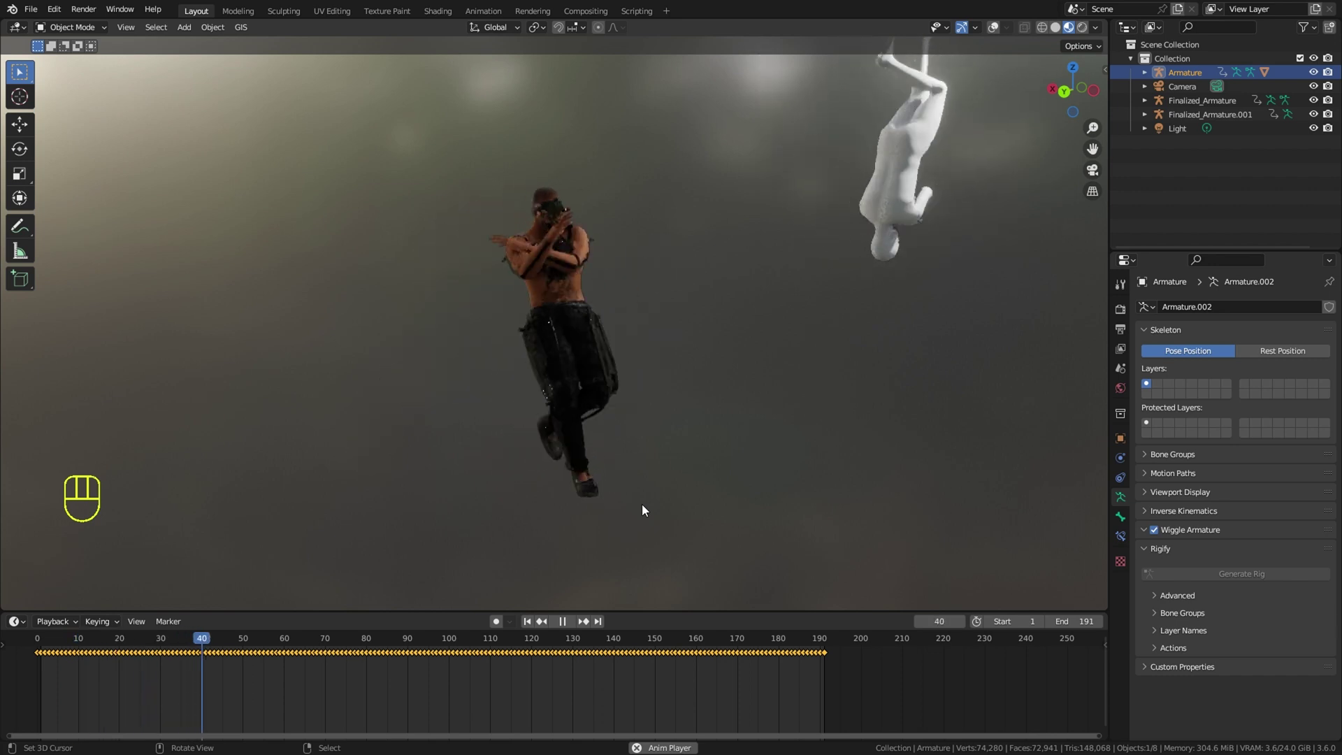
{"action": "left_click_drag", "start_coordinate": [627, 512], "coordinate": [728, 396]}
{"action": "left_click", "coordinate": [998, 34]}
{"action": "right_click", "coordinate": [804, 165]}
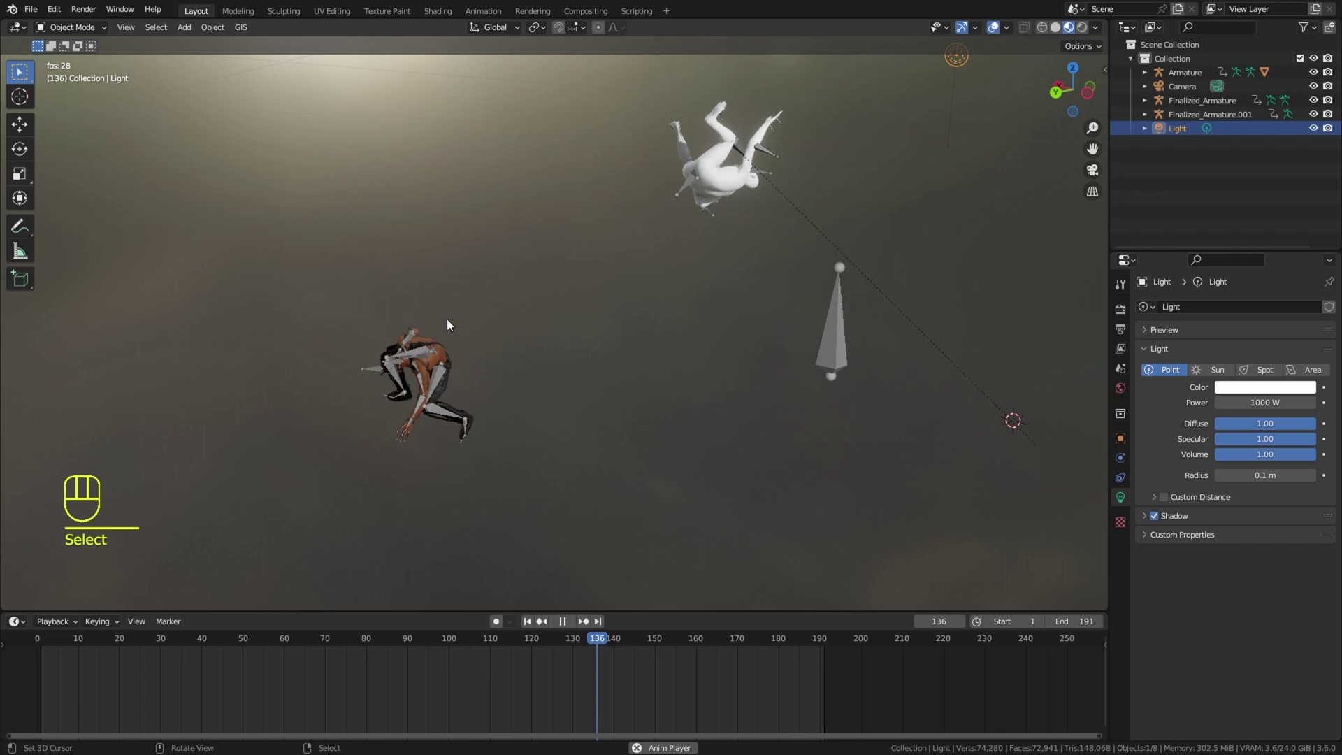
{"action": "left_click", "coordinate": [438, 355]}
{"action": "key", "text": "shift+s"}
{"action": "left_click_drag", "start_coordinate": [582, 340], "coordinate": [626, 315]}
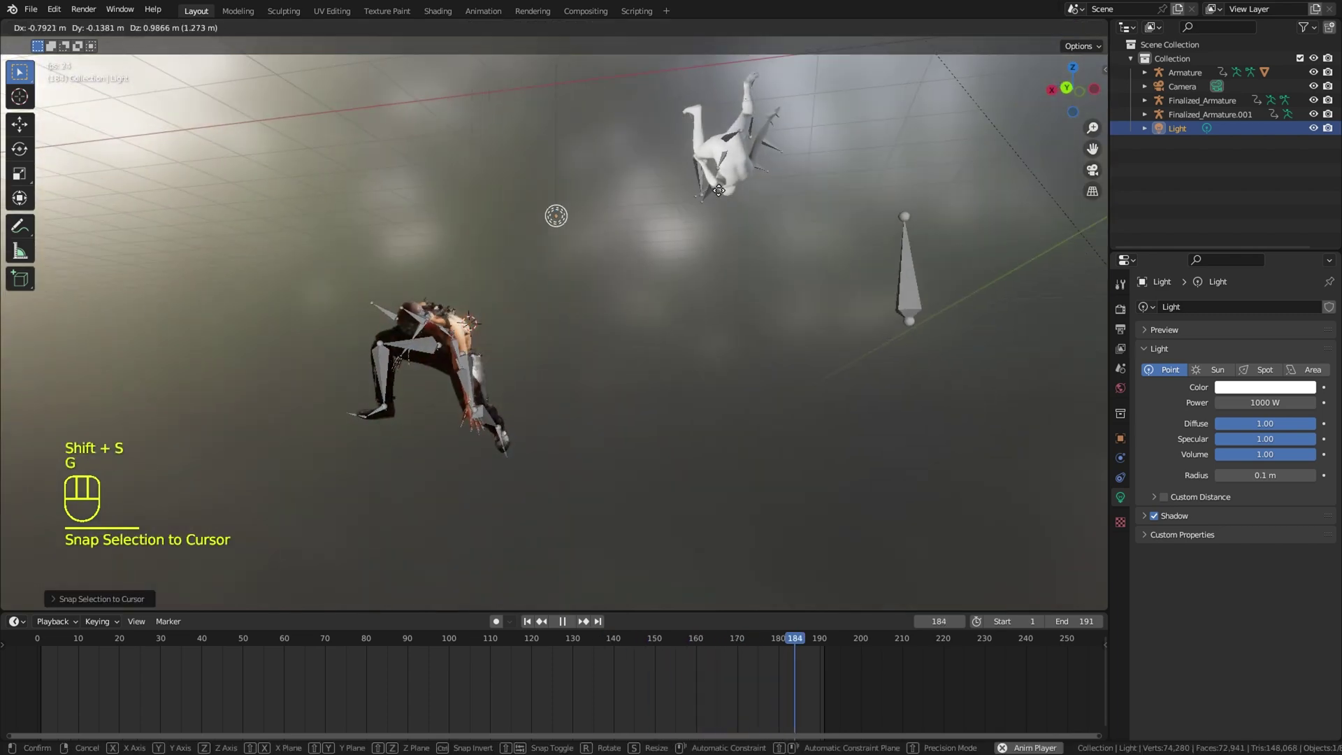
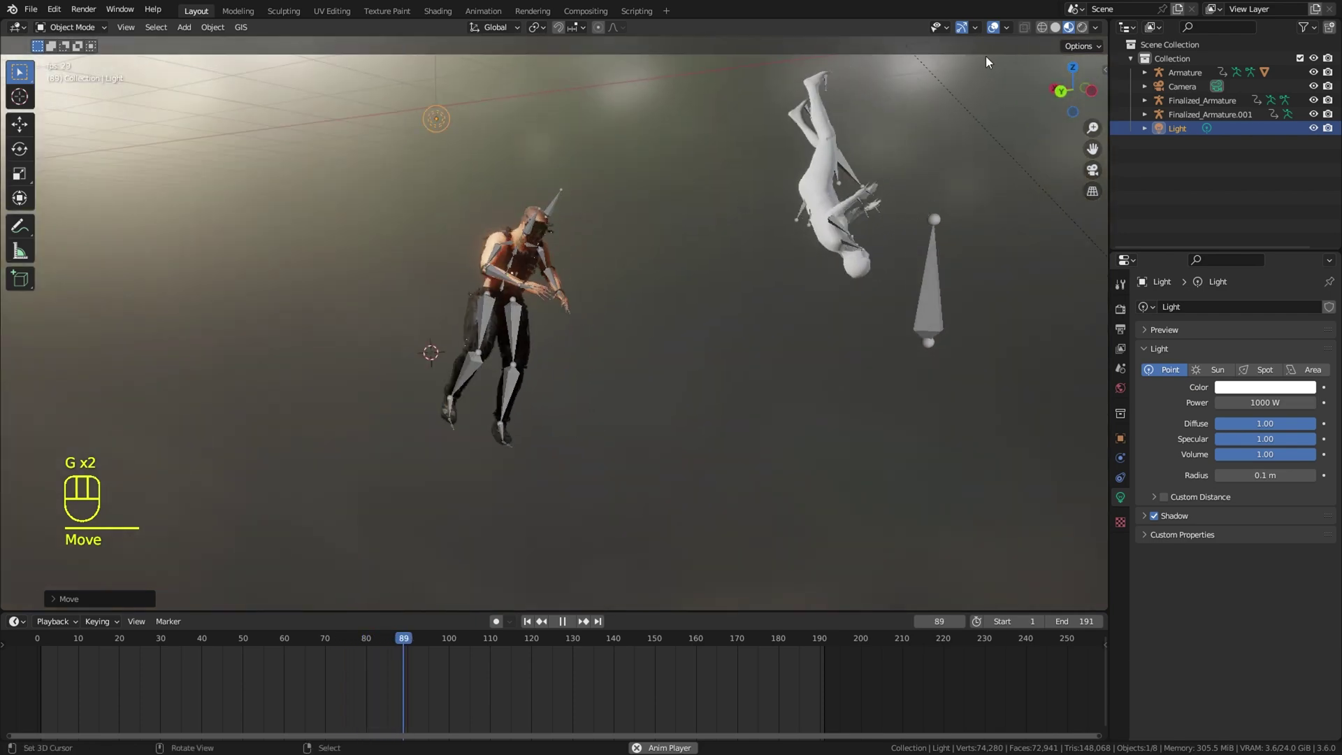
Orbit around the animating characters to check the new lighting
{"action": "left_click", "coordinate": [994, 32]}
{"action": "left_click_drag", "start_coordinate": [776, 290], "coordinate": [805, 299]}
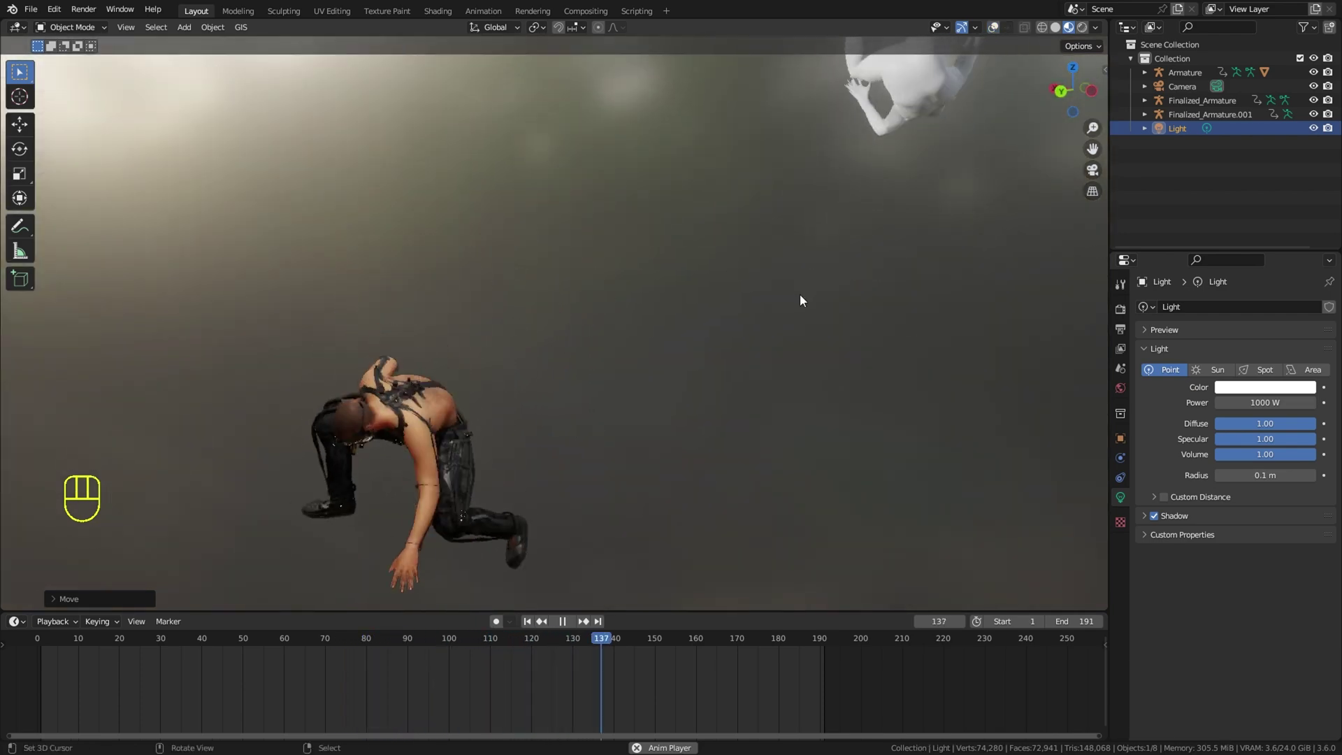
{"action": "left_click_drag", "start_coordinate": [849, 279], "coordinate": [893, 264]}
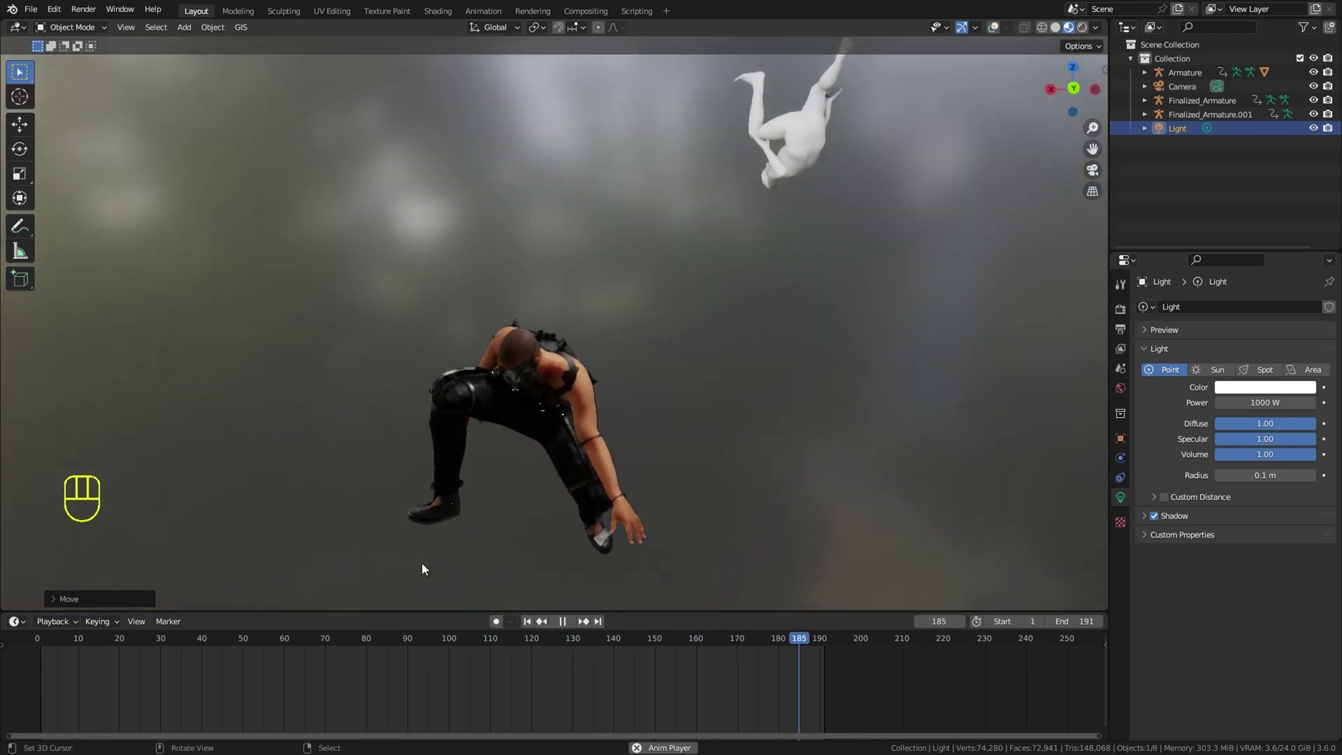
{"action": "middle_click", "coordinate": [900, 423]}
{"action": "left_click_drag", "start_coordinate": [865, 420], "coordinate": [833, 419]}
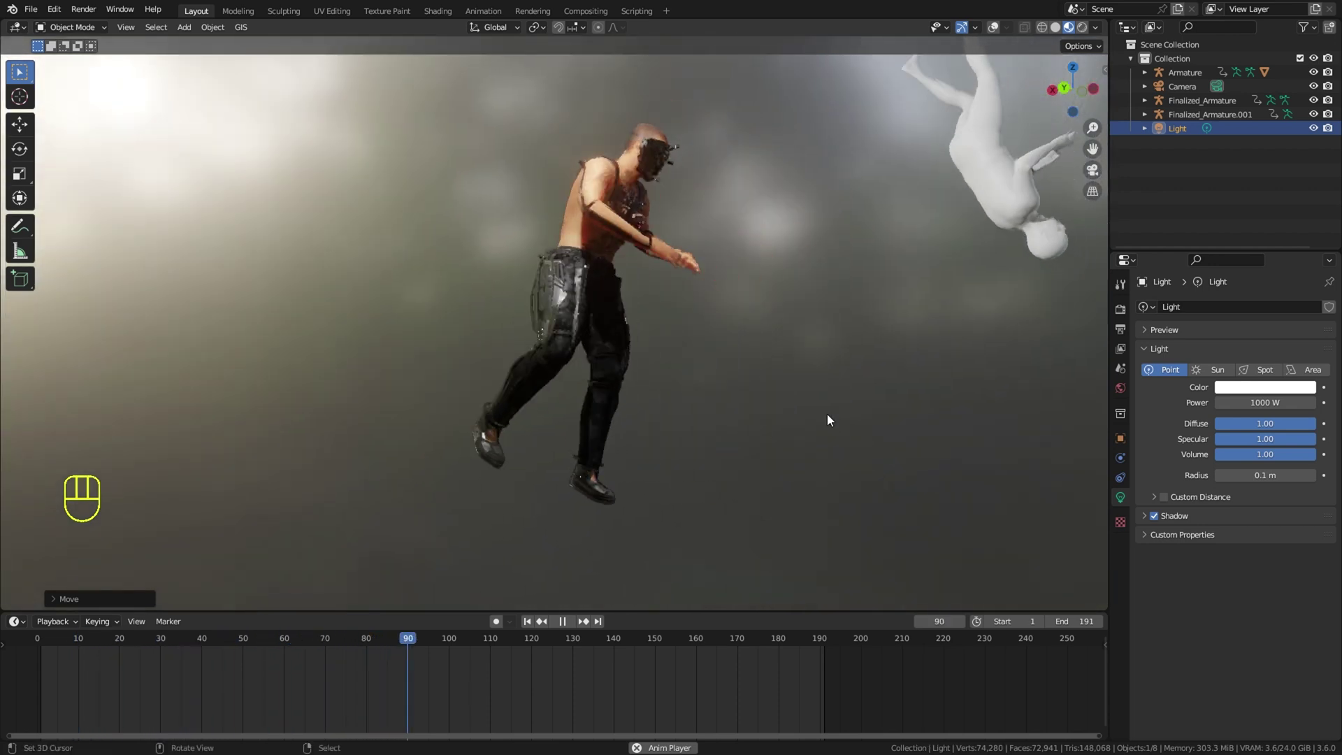
{"action": "middle_click", "coordinate": [641, 479]}
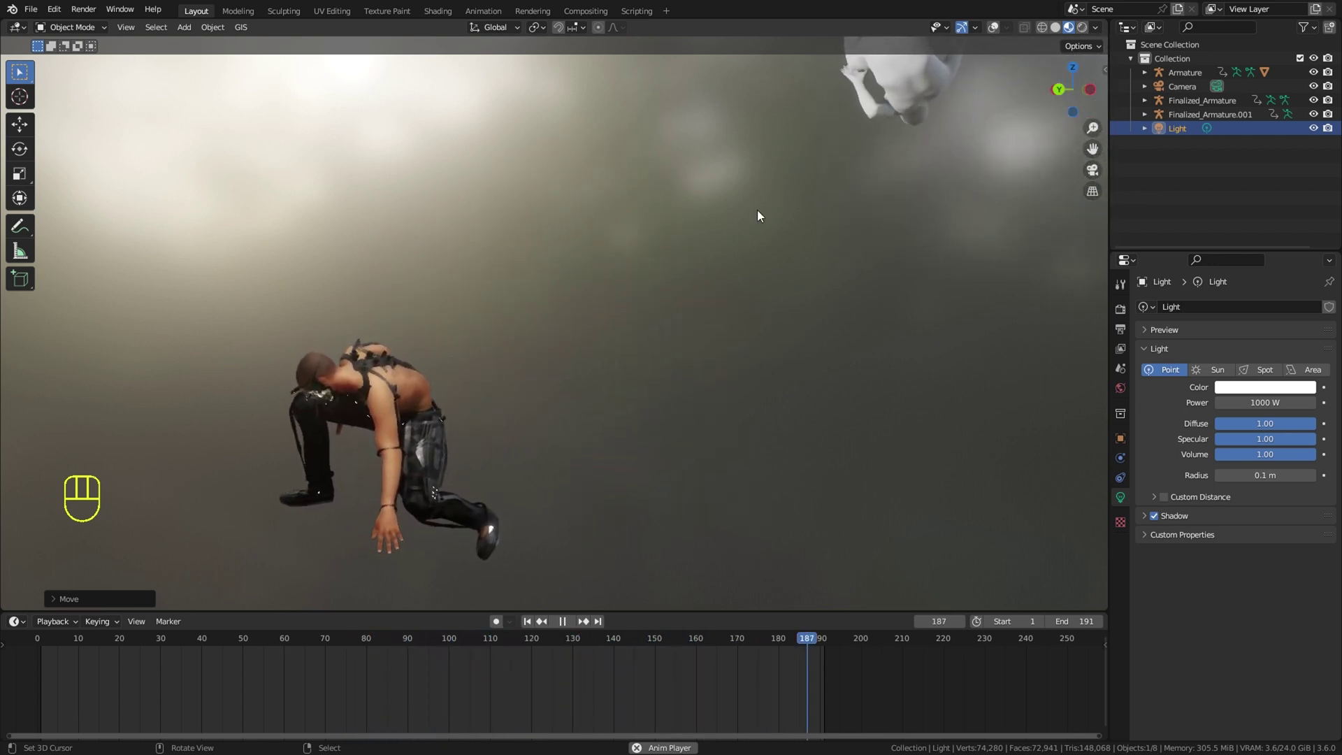
{"action": "left_click", "coordinate": [1000, 33]}
{"action": "left_click_drag", "start_coordinate": [829, 248], "coordinate": [711, 300]}
{"action": "left_click_drag", "start_coordinate": [649, 277], "coordinate": [731, 234]}
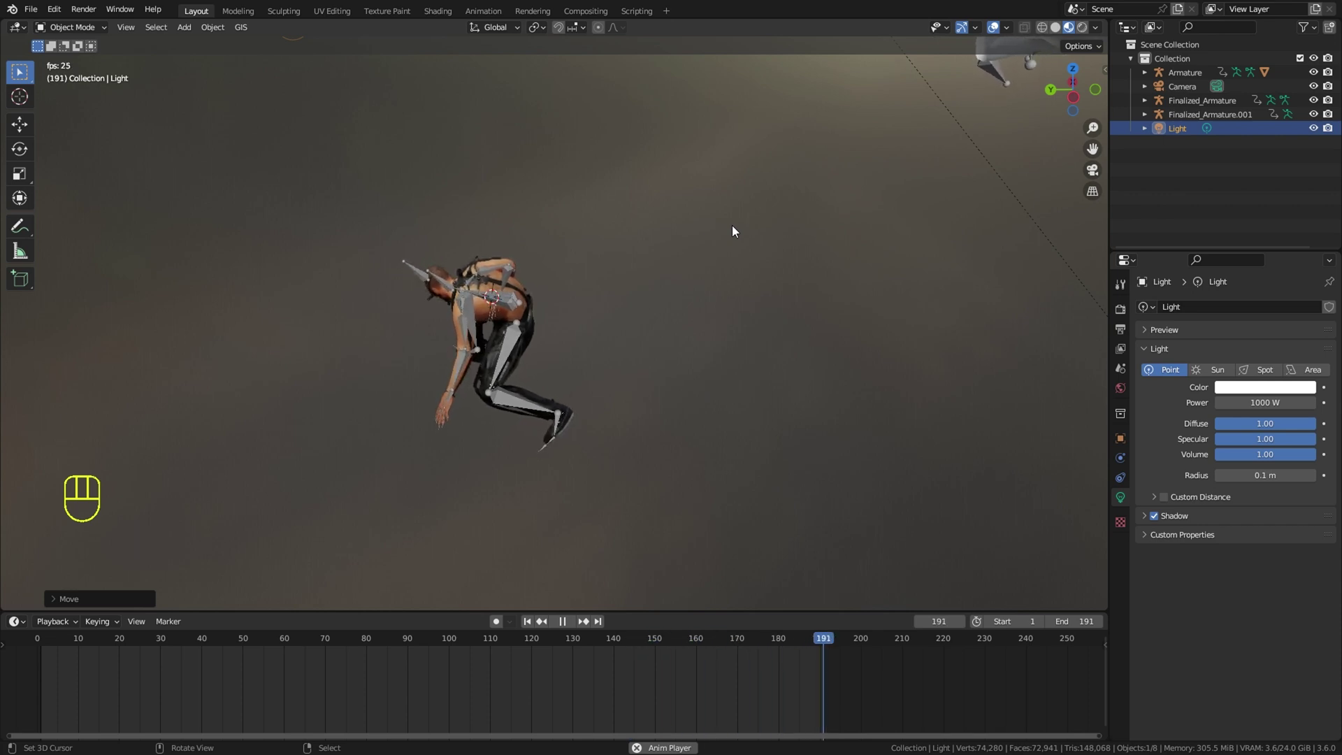
{"action": "left_click_drag", "start_coordinate": [118, 8], "coordinate": [791, 180]}
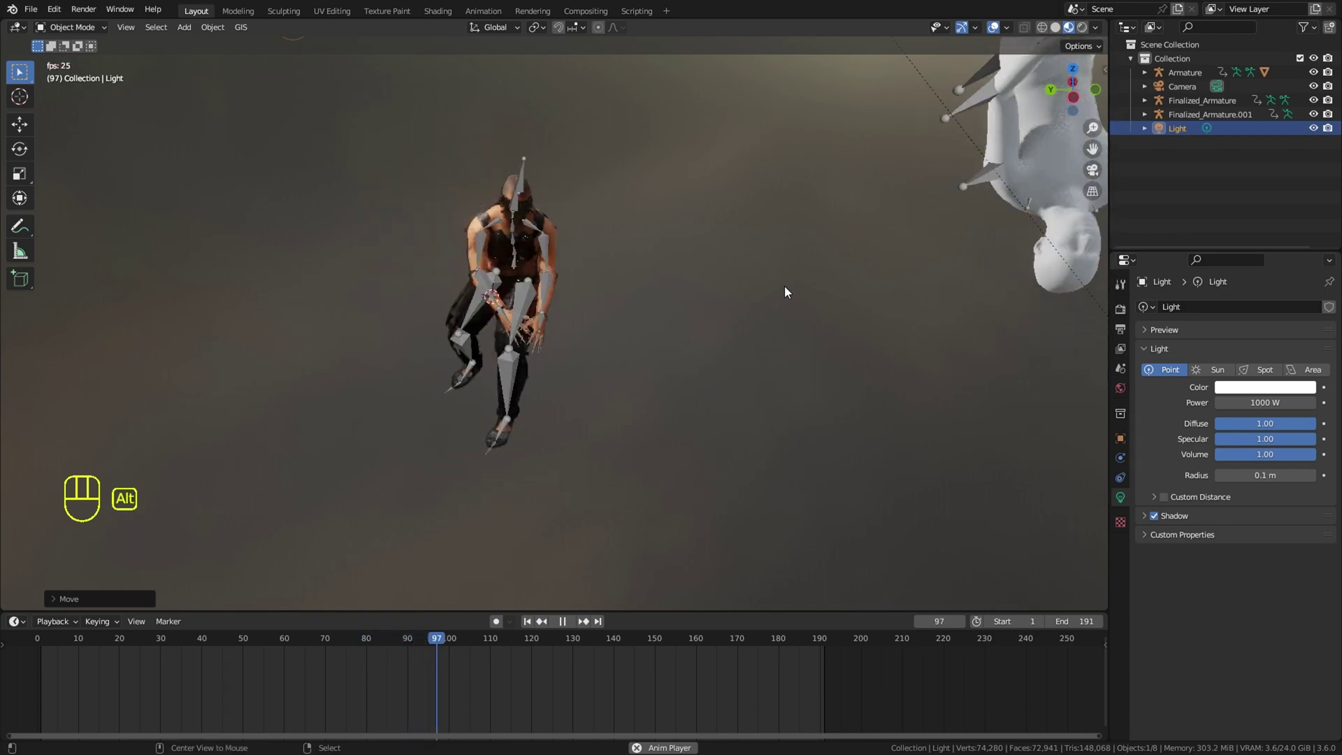